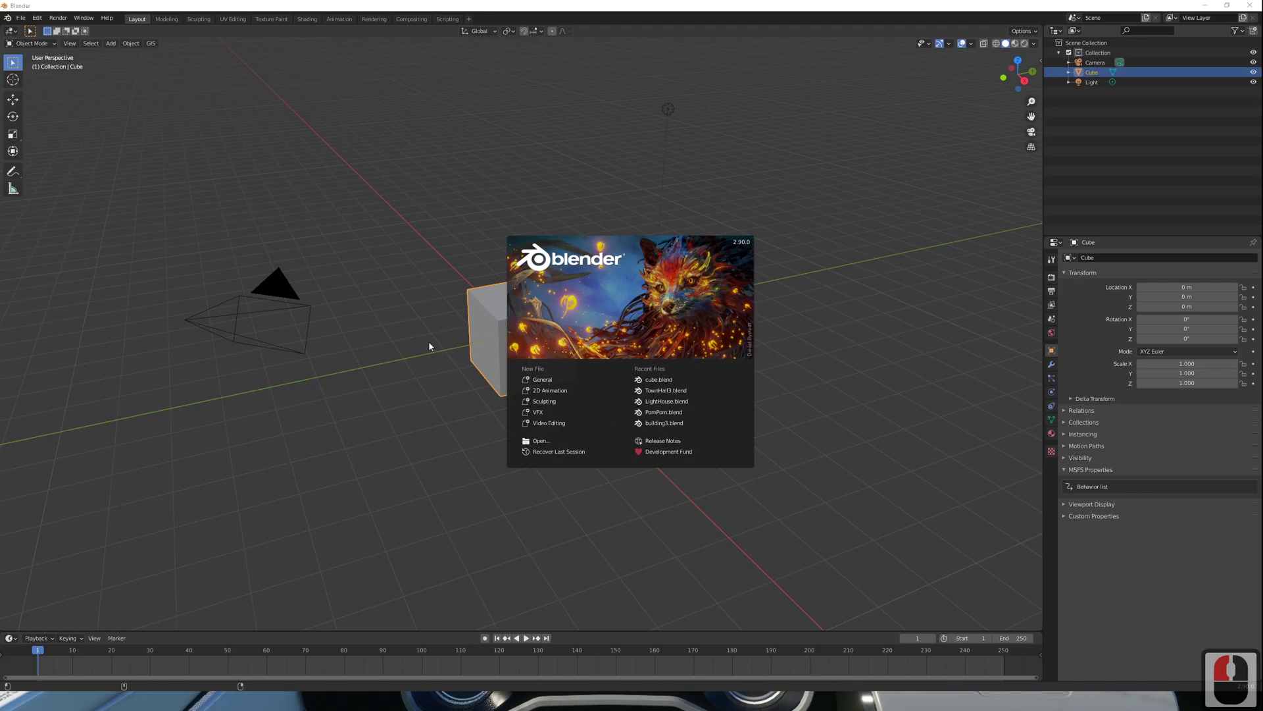
Step: Dismiss the startup splash so the default cube scene is visible
click(431, 345)
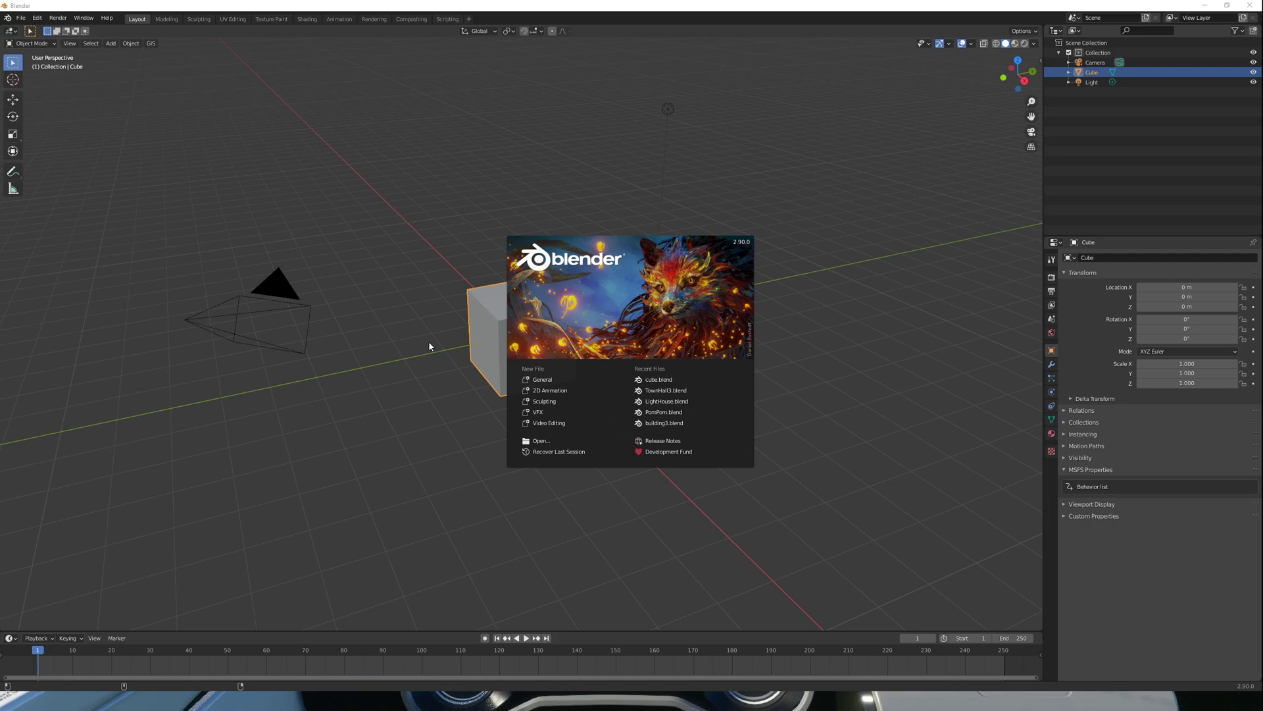
Step: Unwrap the cube in Edit Mode with Smart UV Project at default settings
click(426, 351)
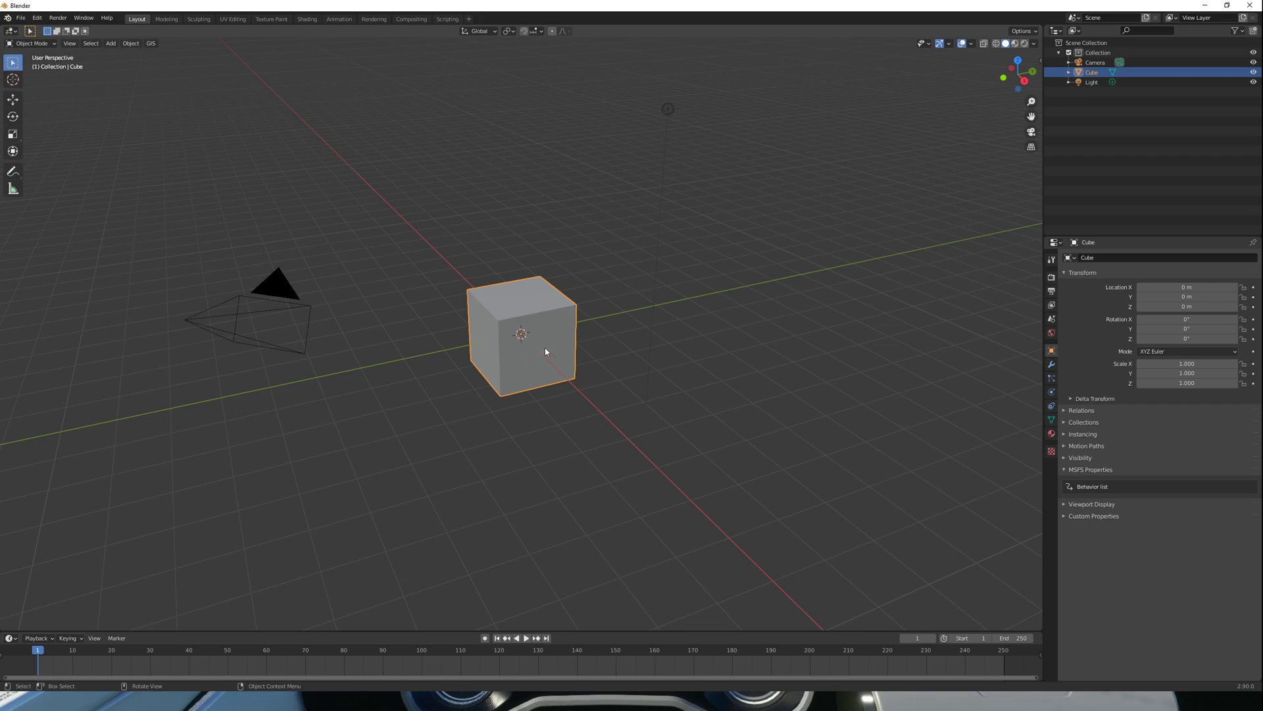
key(Tab)
key(u)
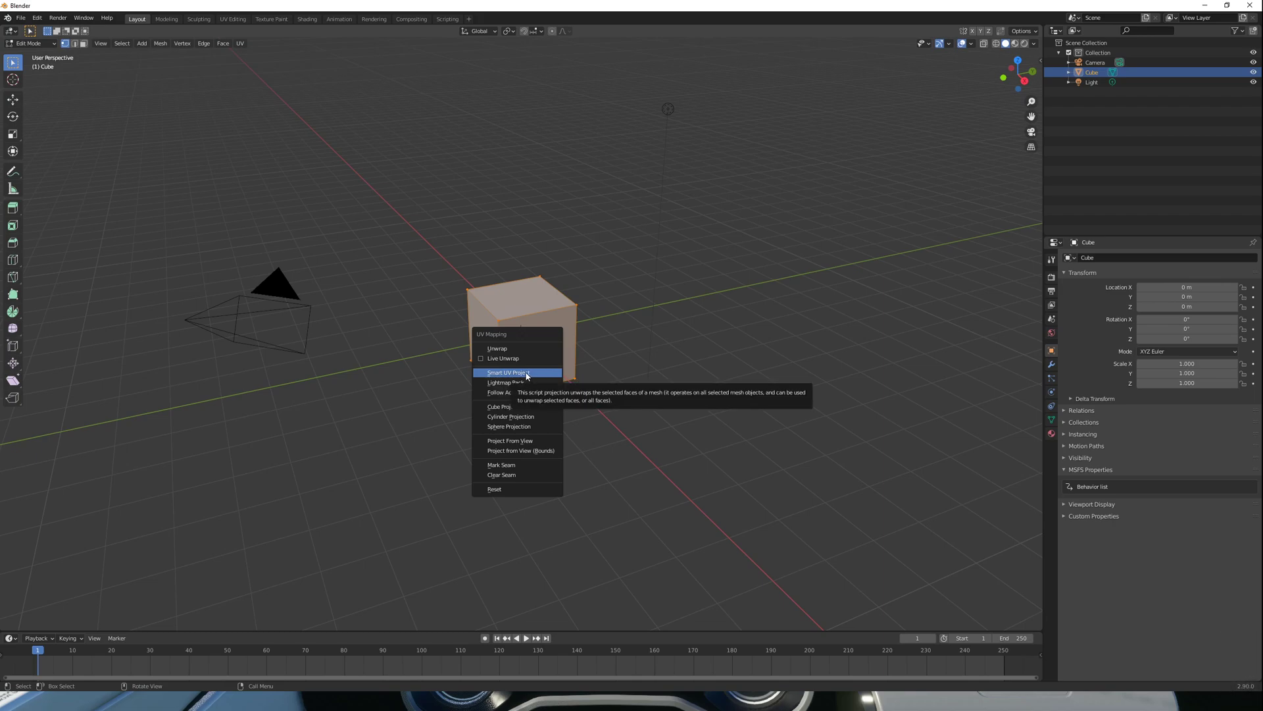
click(527, 375)
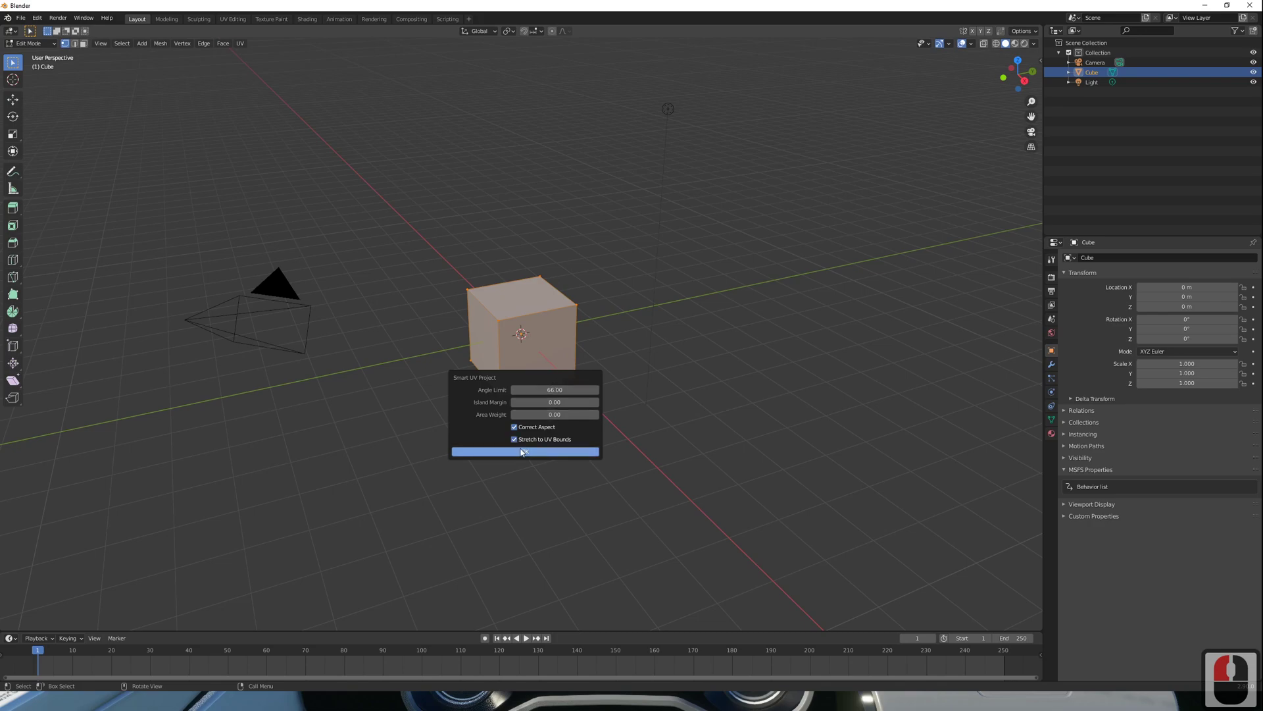
click(524, 454)
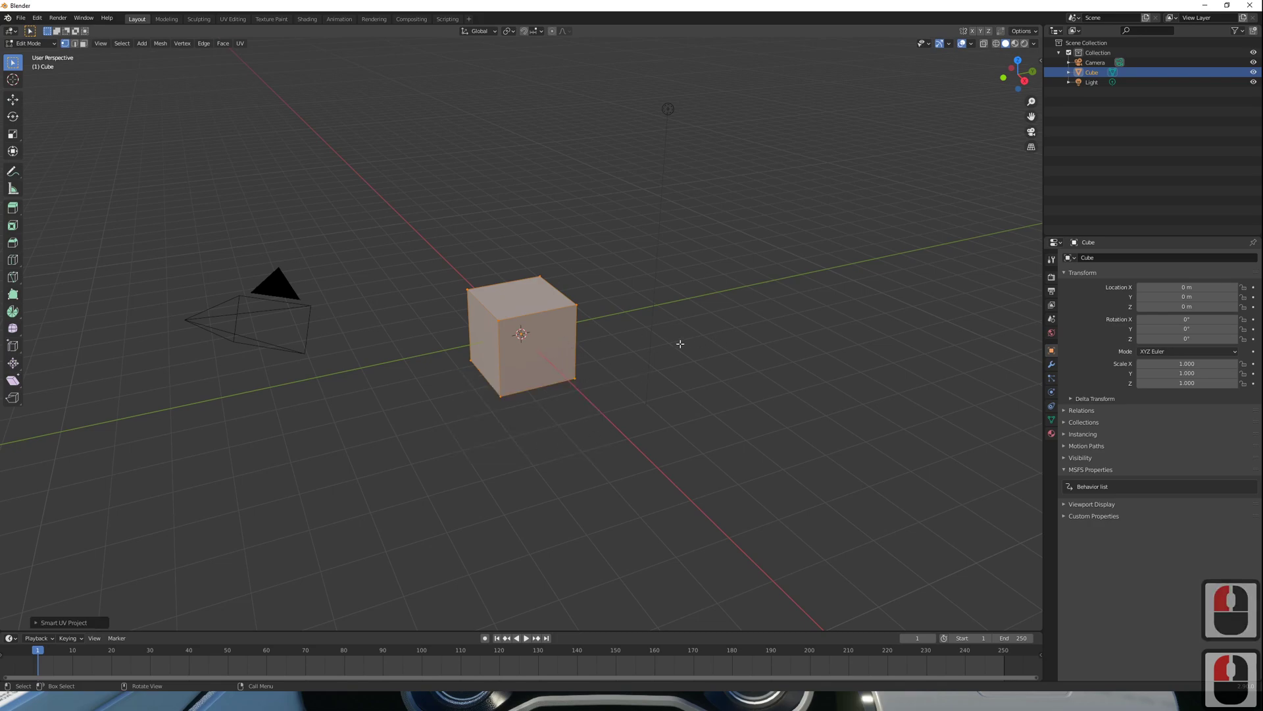
Step: Back in Object Mode, set the cube's material to an MSFS material mode in Material Properties
key(Tab)
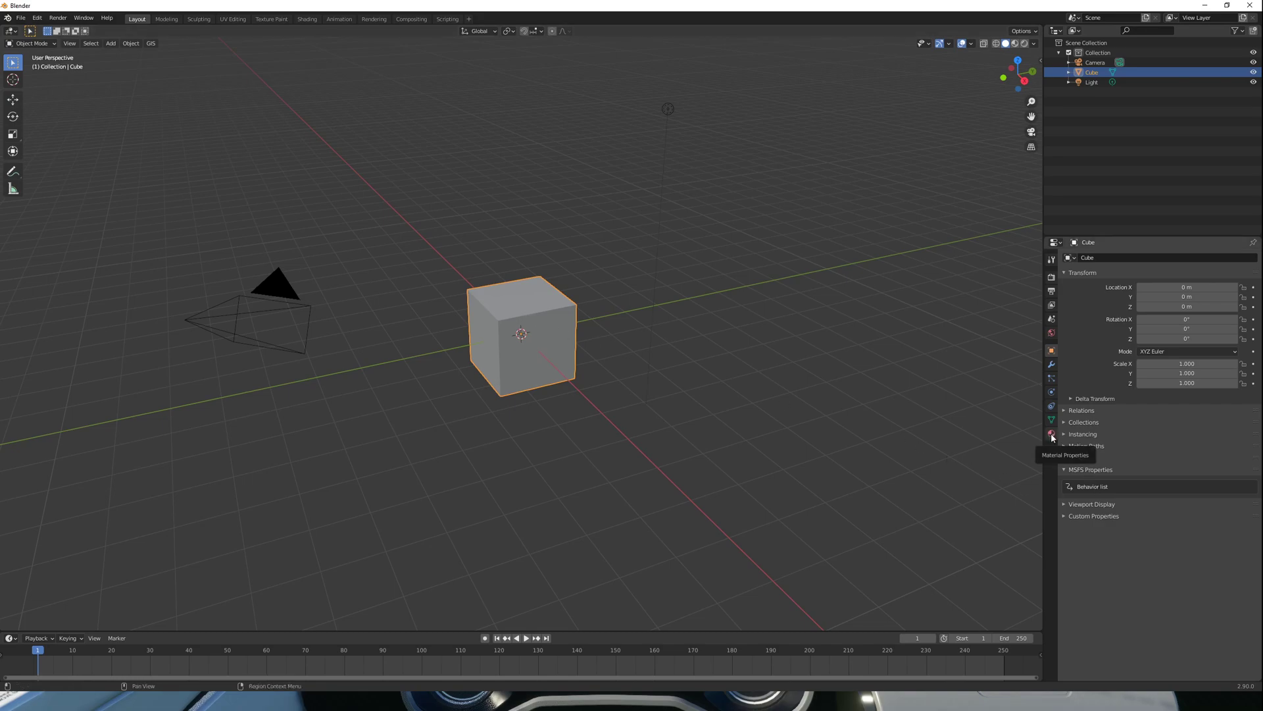
click(1053, 437)
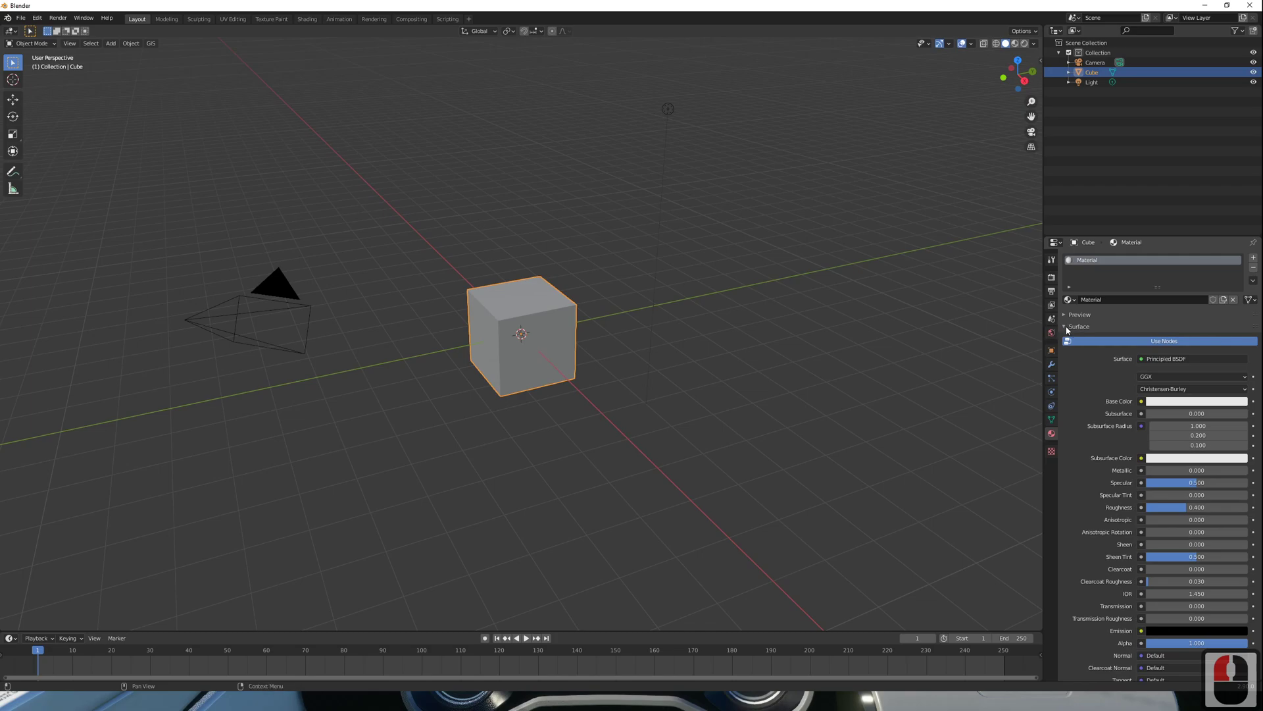
click(1066, 329)
drag(1131, 496, 1063, 467)
drag(1063, 467, 1101, 504)
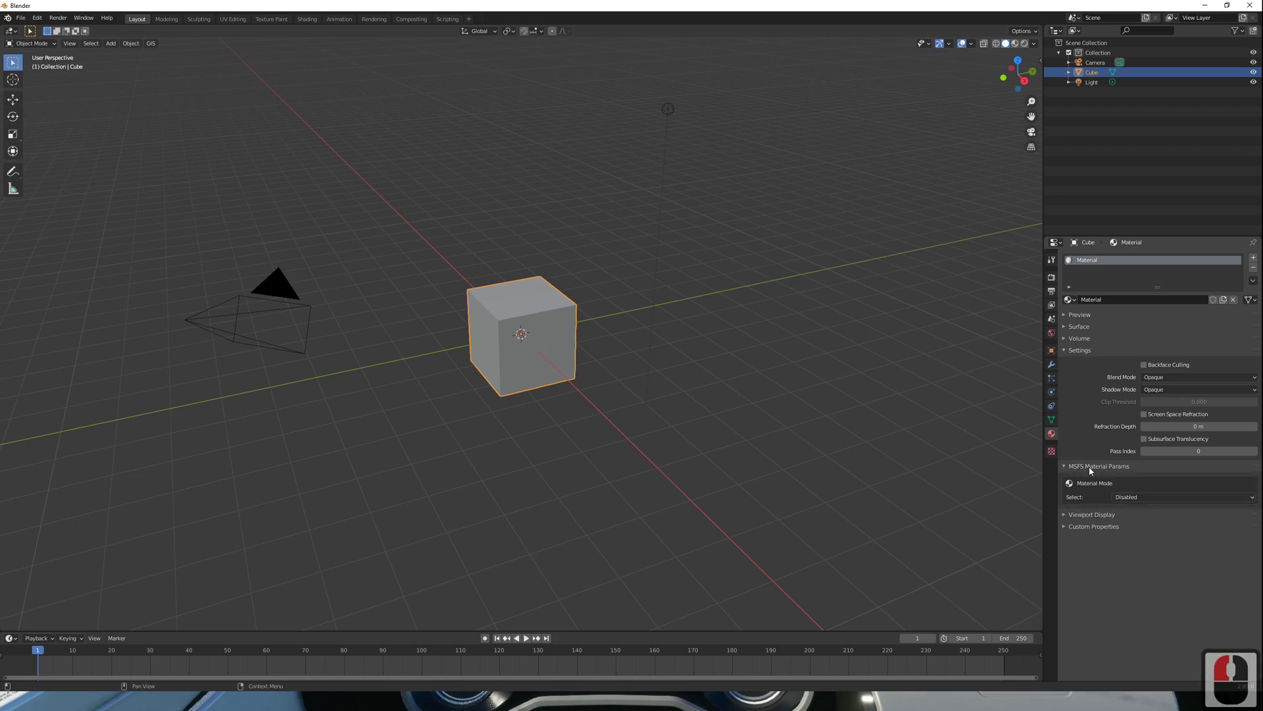
click(1145, 497)
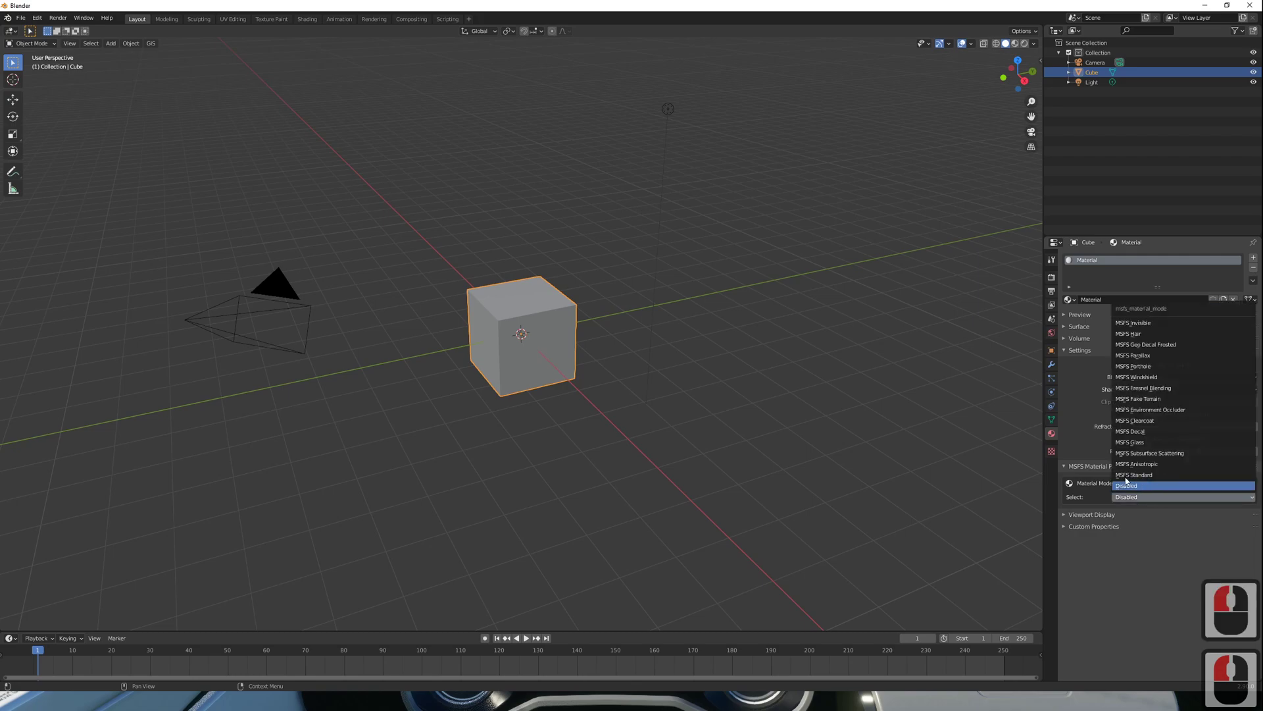
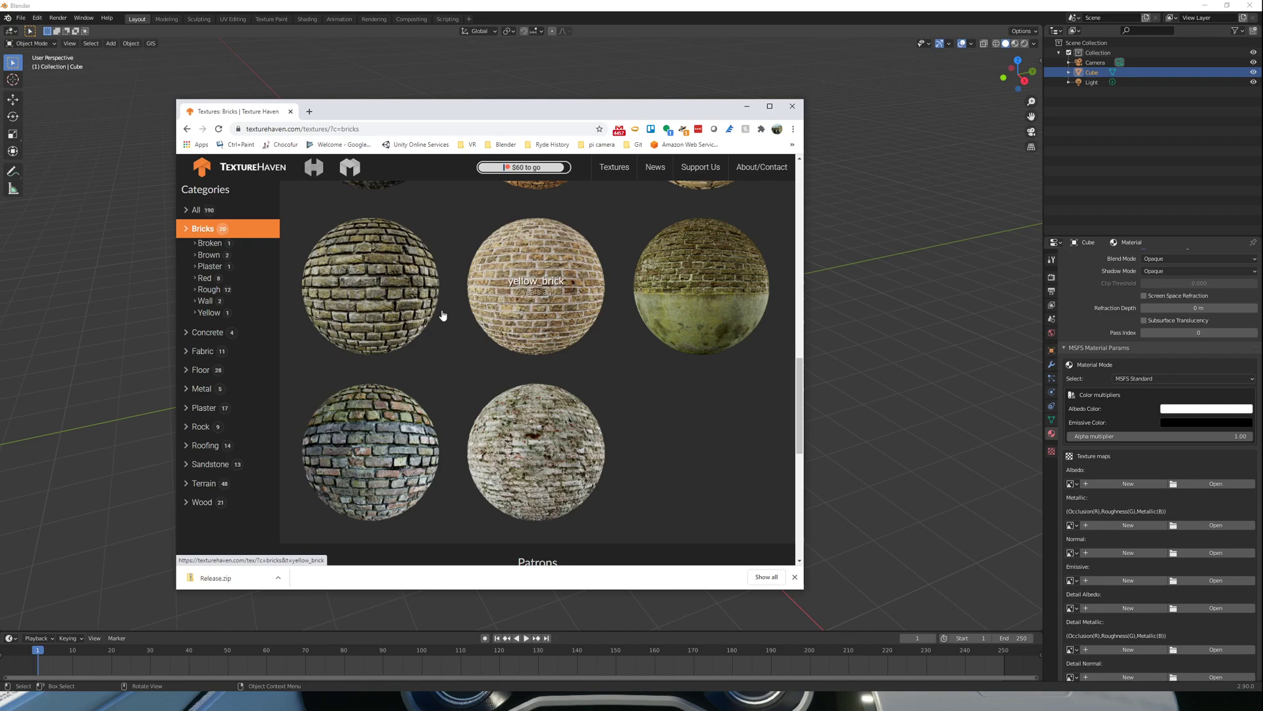
Step: Download the yellow_bricks all-maps zip at 1k resolution as PNG
click(409, 305)
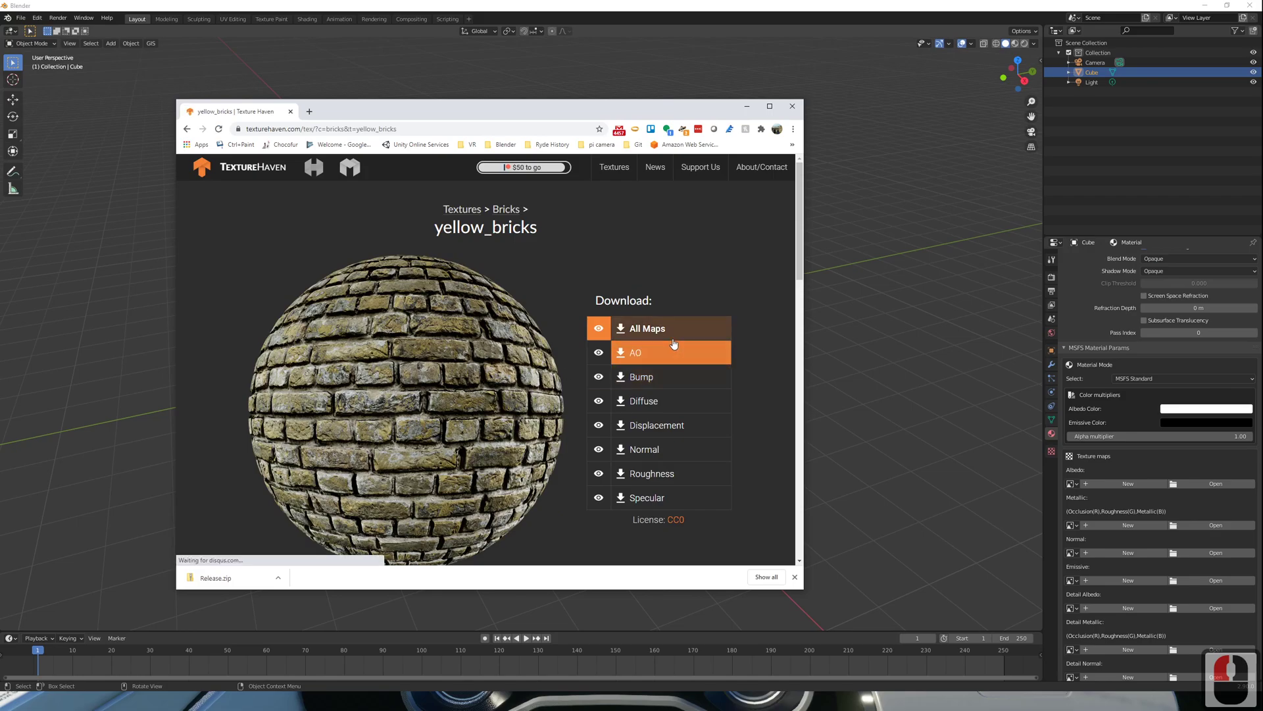
click(647, 331)
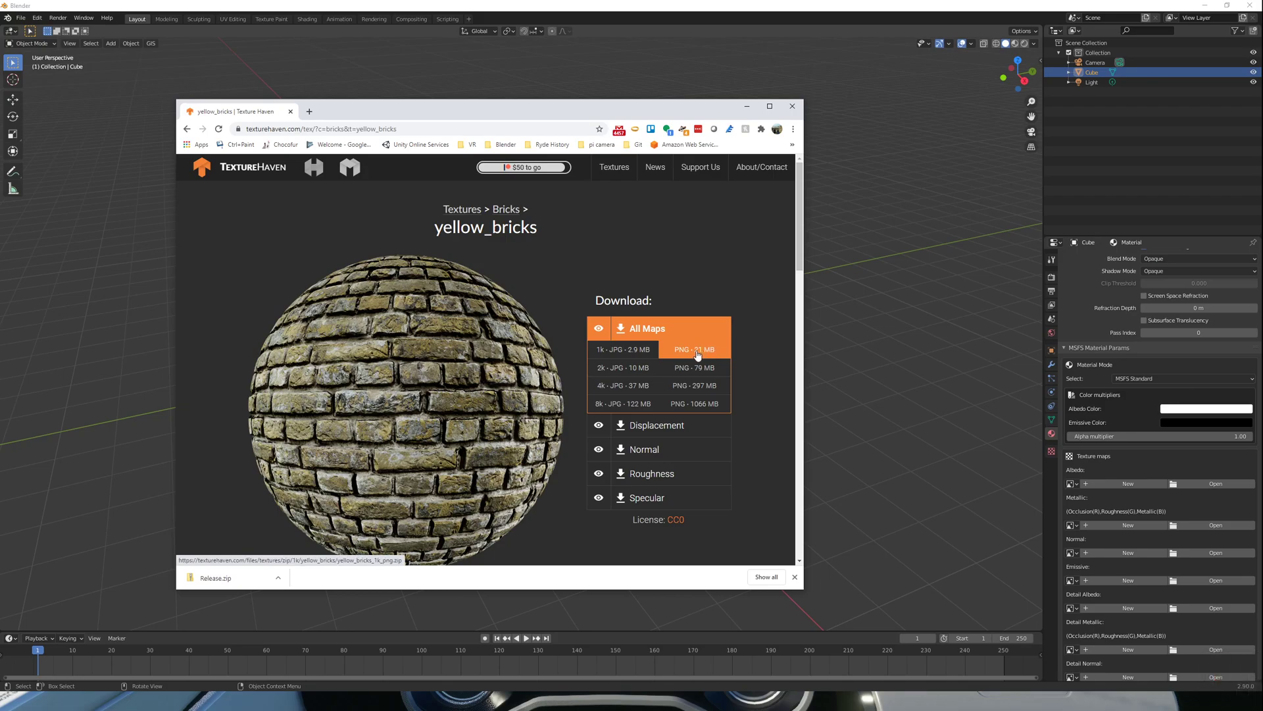
click(699, 355)
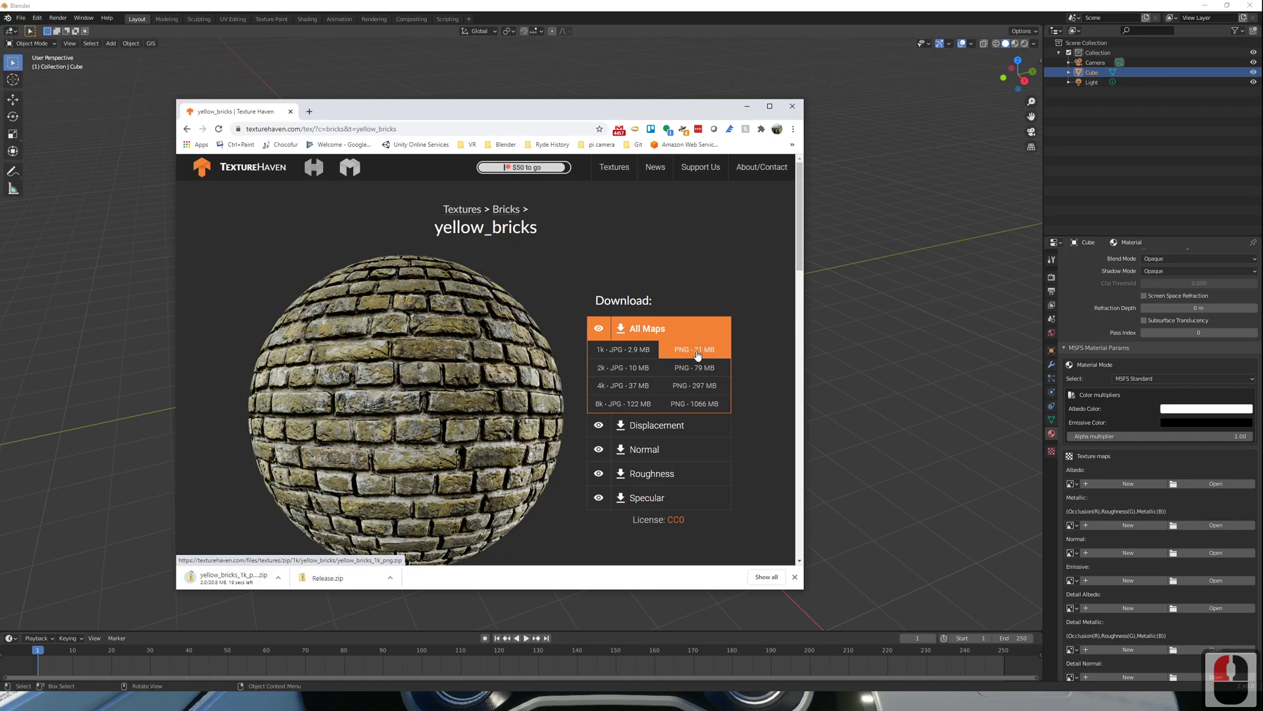
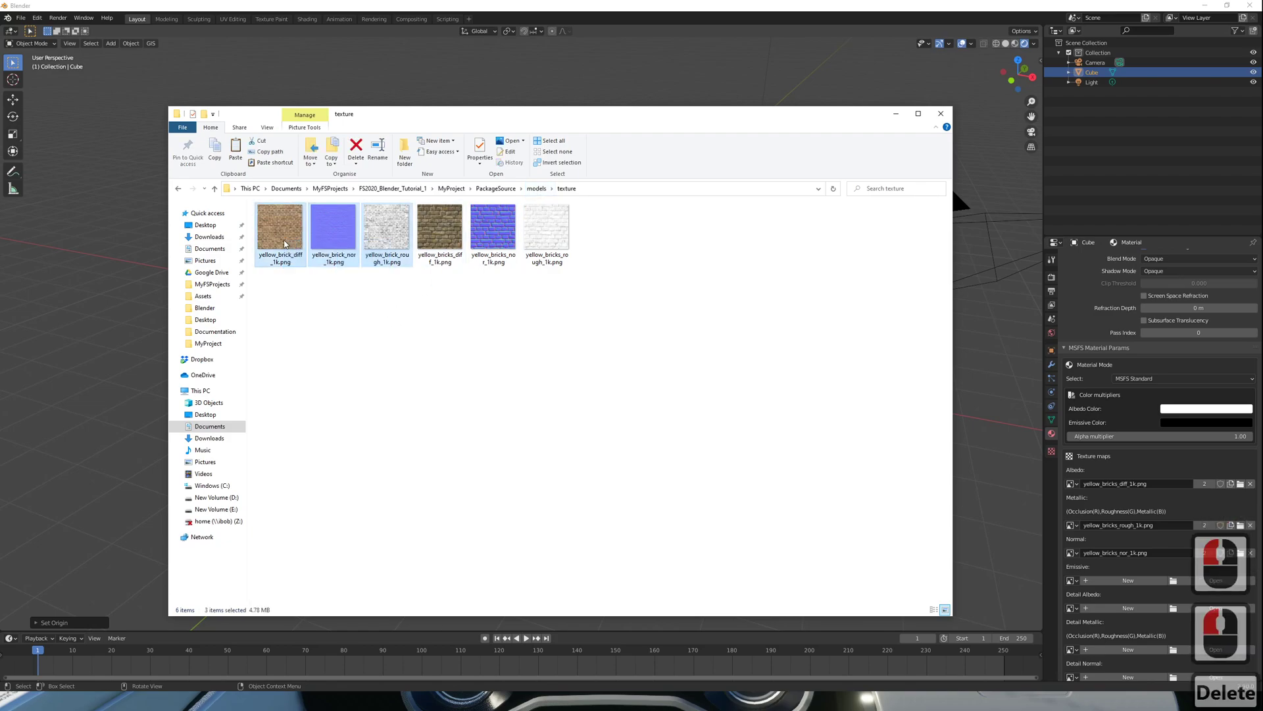
Step: Select the brick texture images and delete the old cube folder, leaving house, texture and texturecube
click(539, 189)
click(280, 221)
key(Delete)
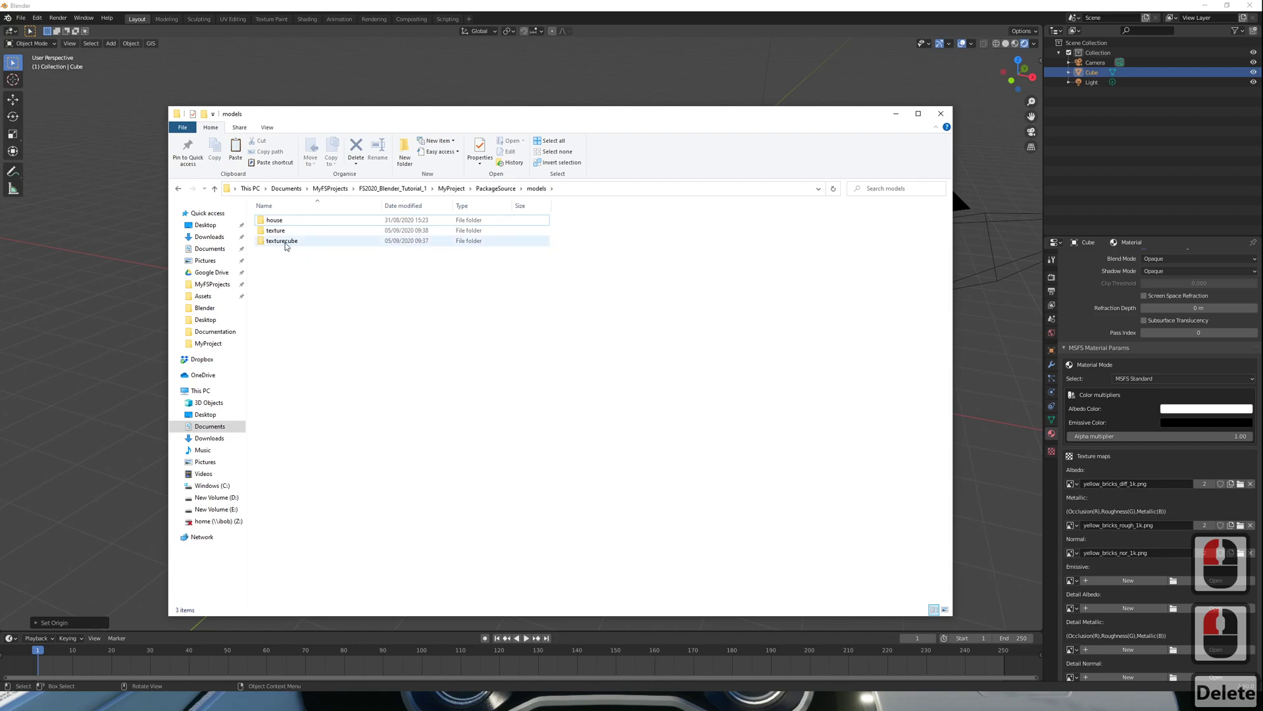
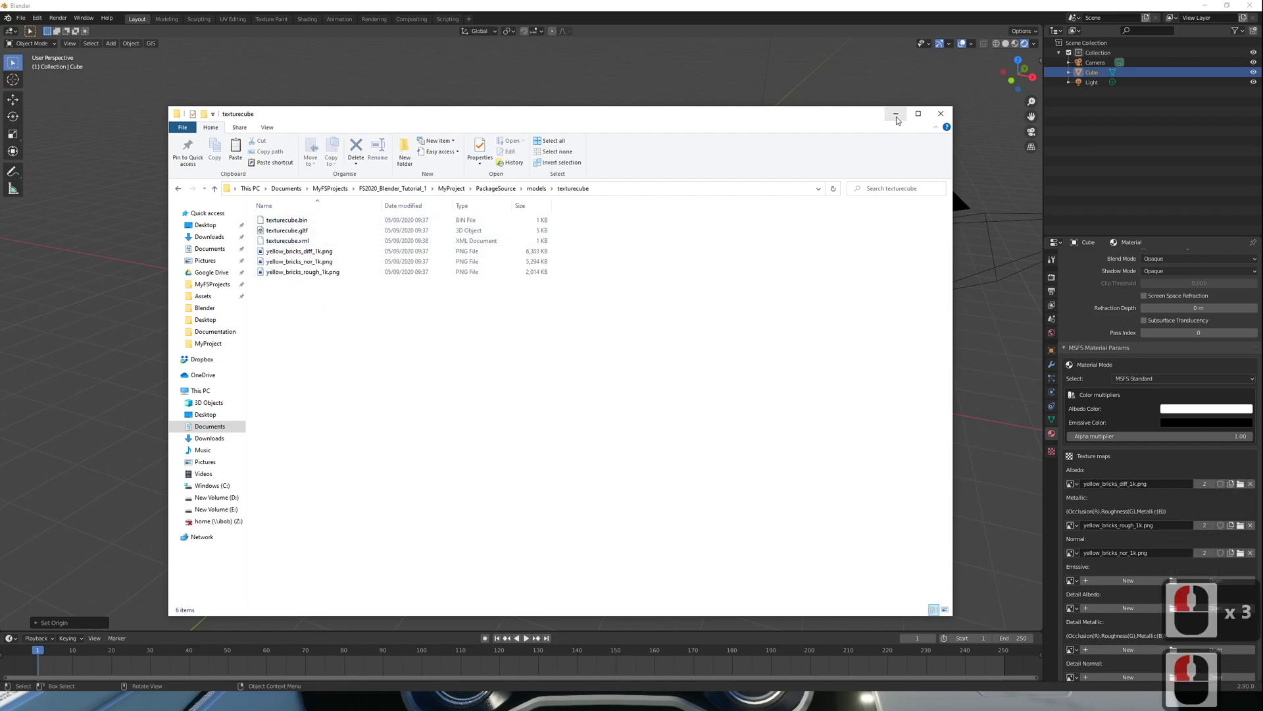
Step: Switch to MSFS and bring up the Project Editor from the developer Tools menu
click(899, 117)
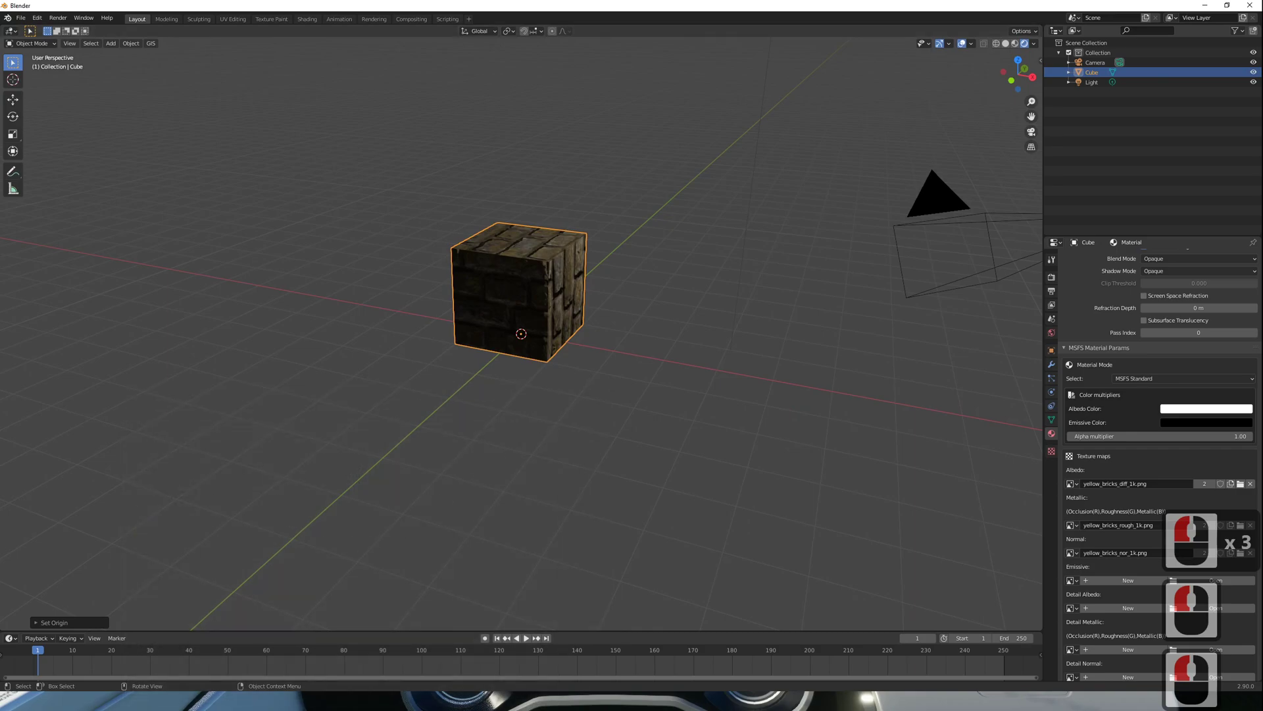
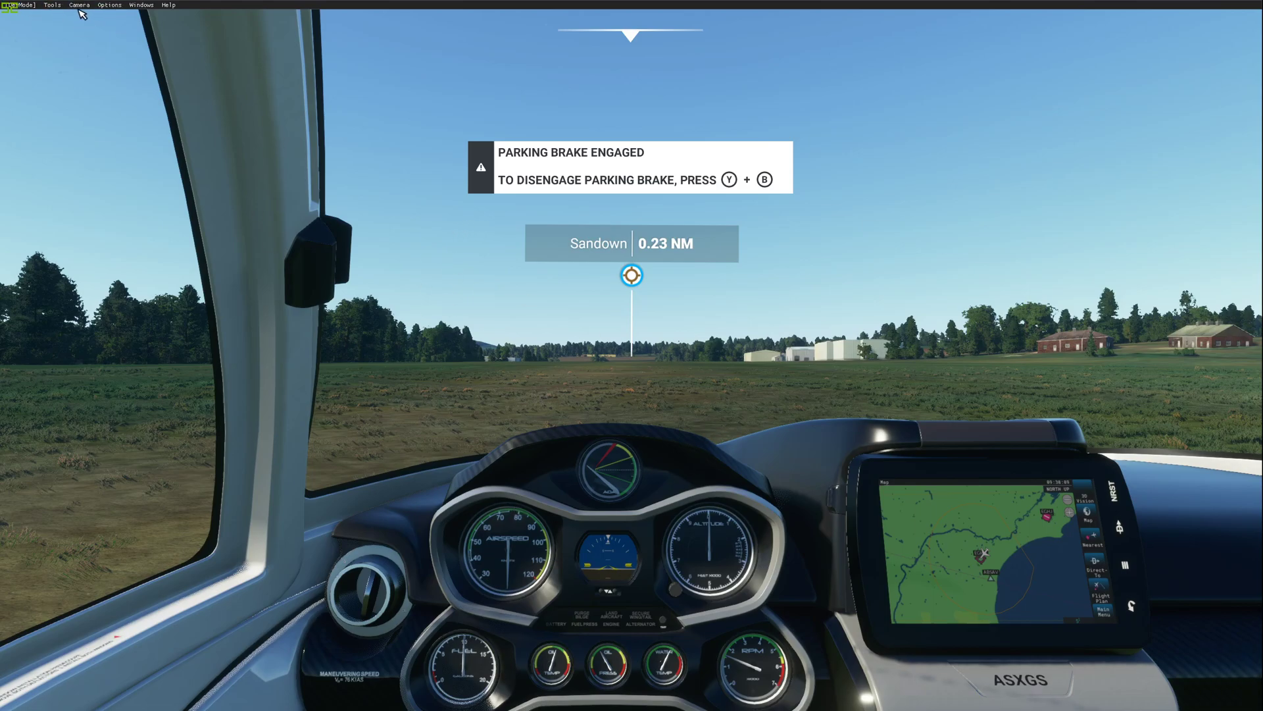
click(80, 4)
click(116, 20)
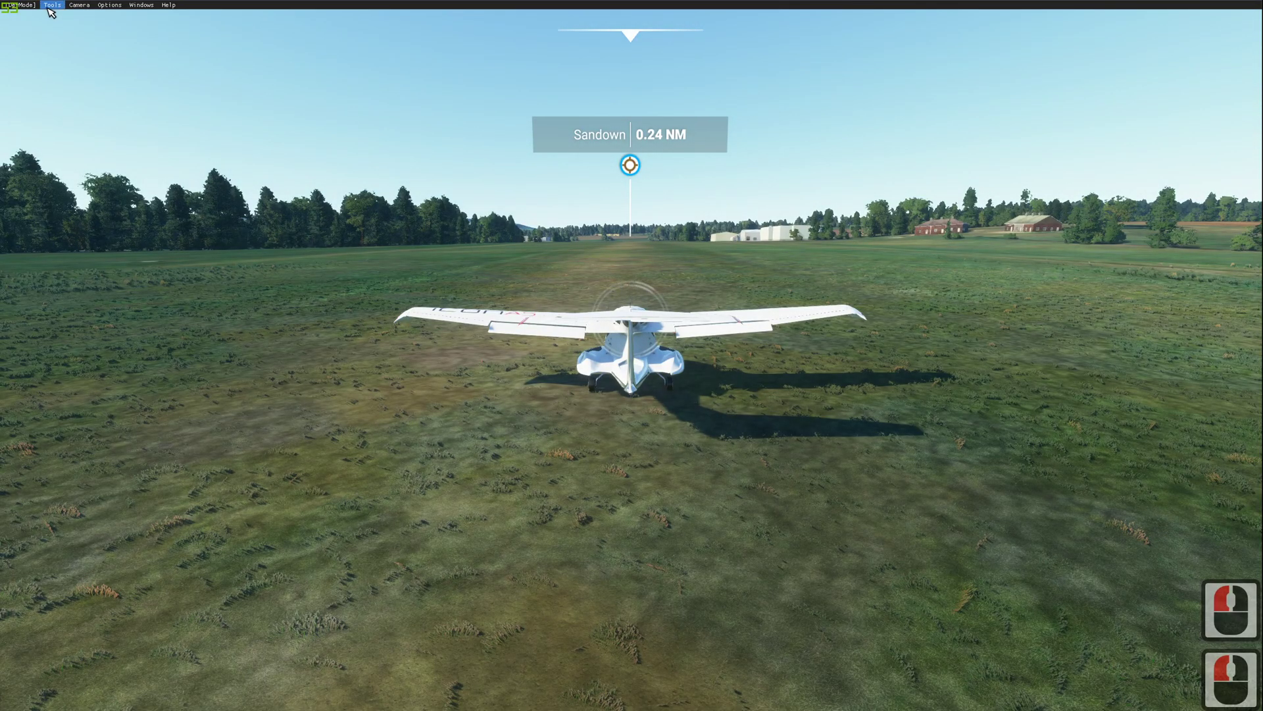
click(58, 10)
click(78, 17)
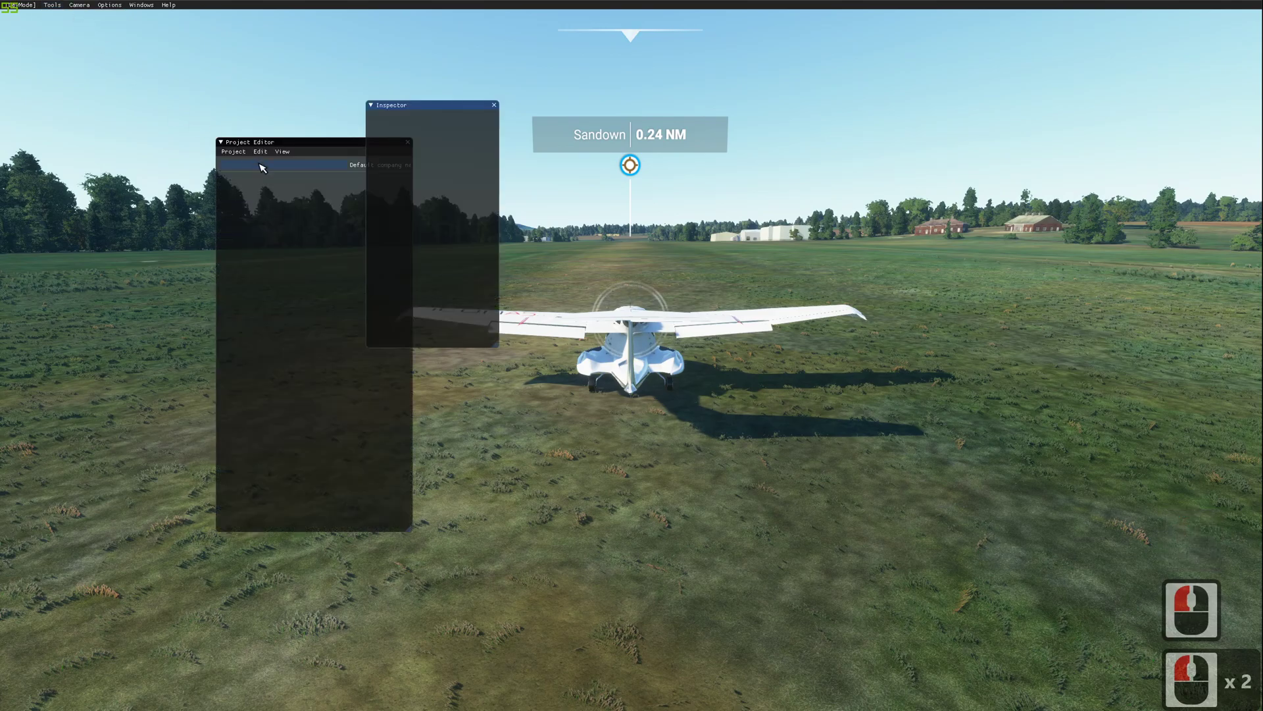
Step: Load MyProject.xml through Project > Open so its asset package is listed
click(242, 156)
click(234, 173)
click(393, 308)
click(232, 395)
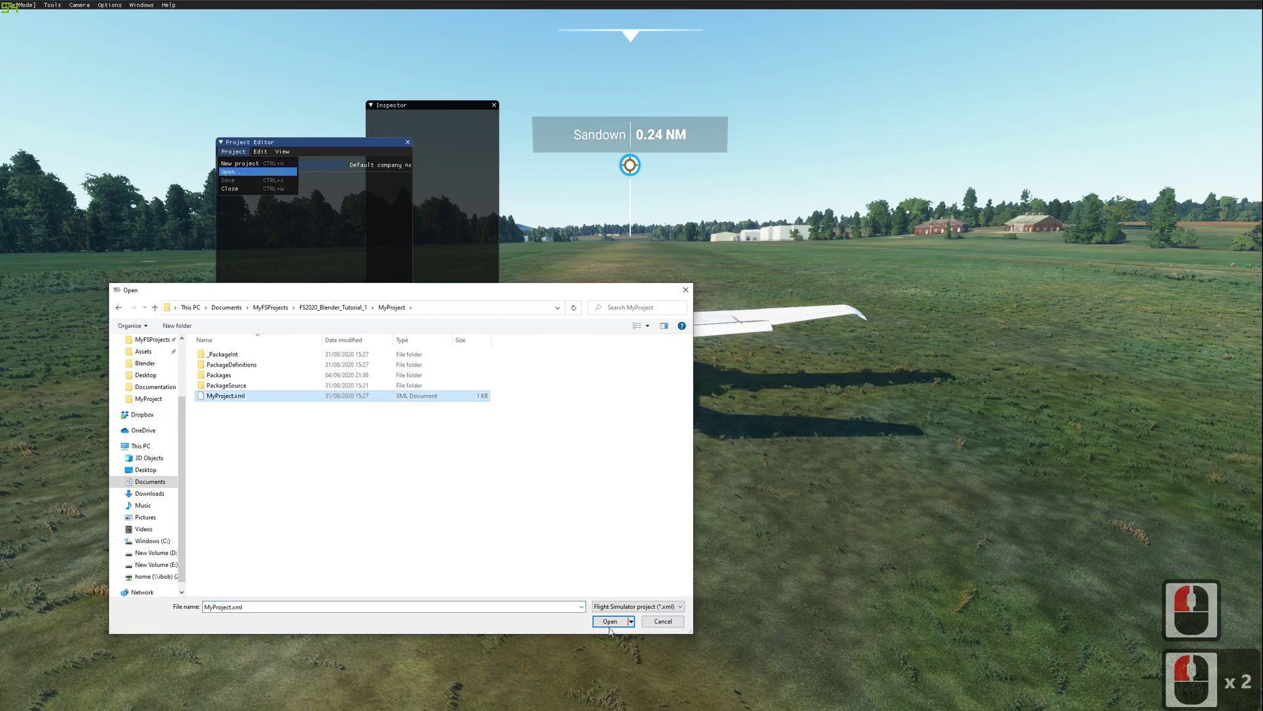
click(618, 623)
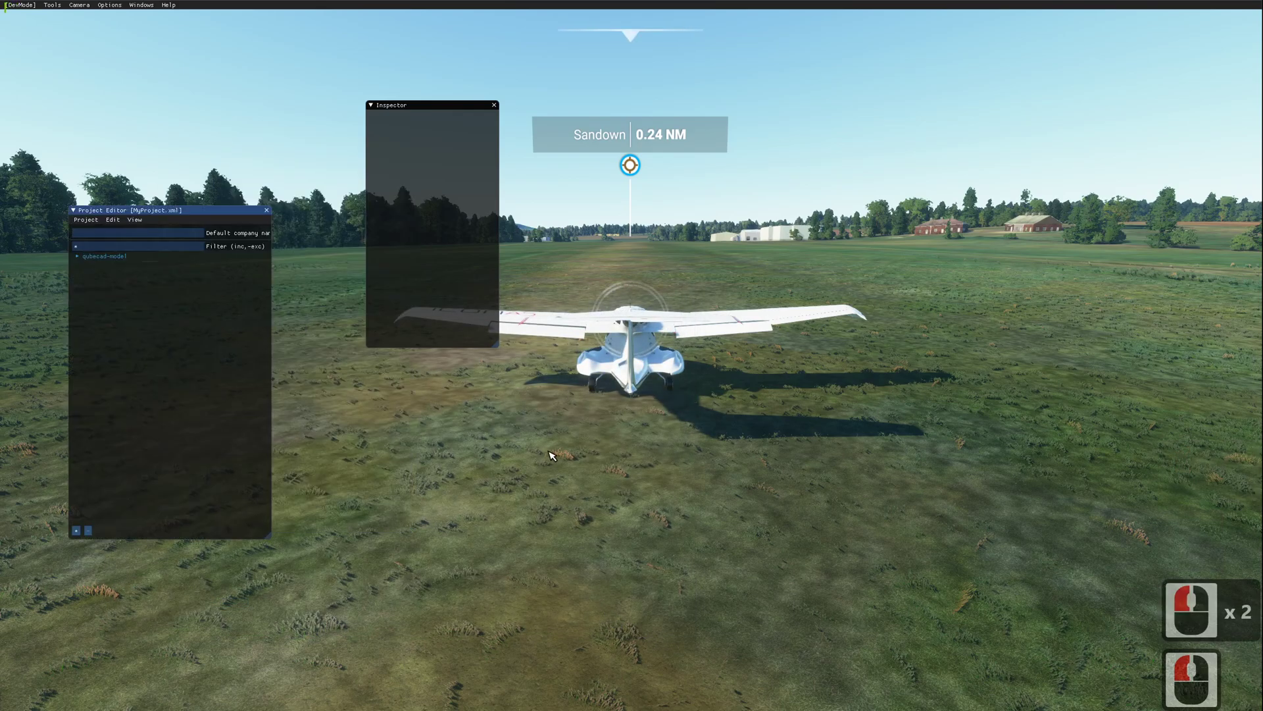
Step: Select the qubecad-model package and clear the build errors from the console
click(81, 258)
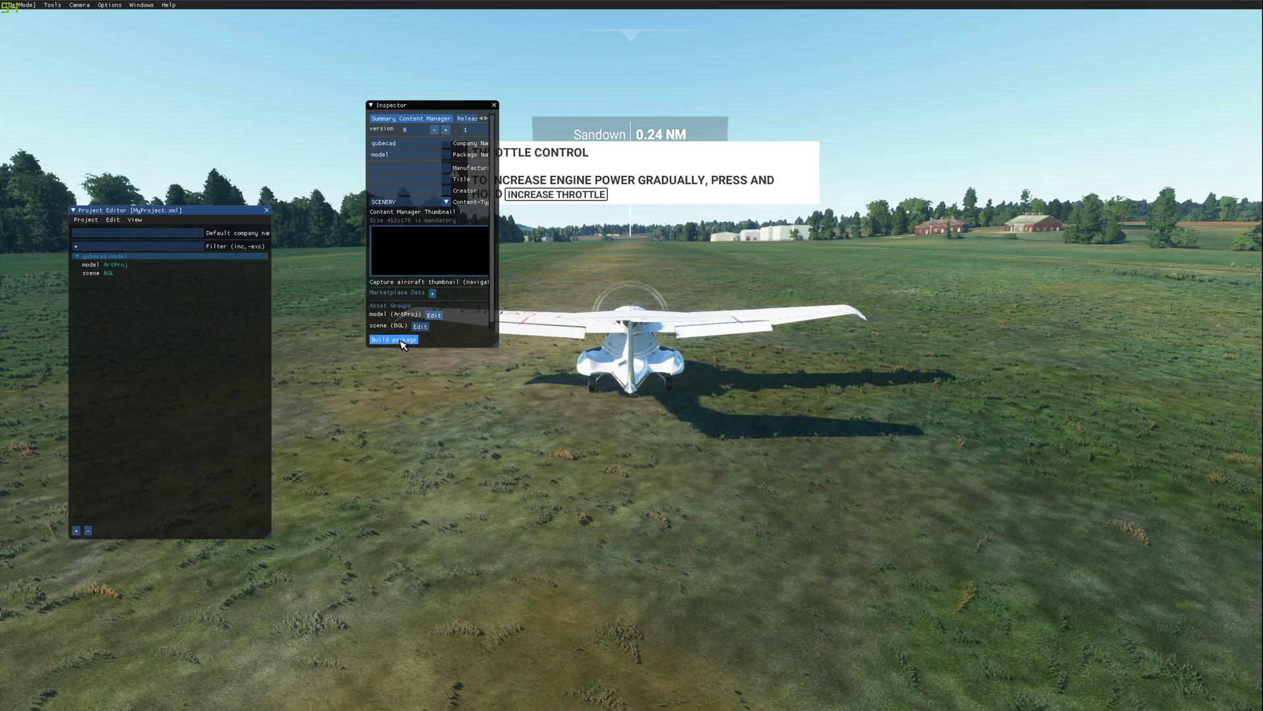
click(404, 344)
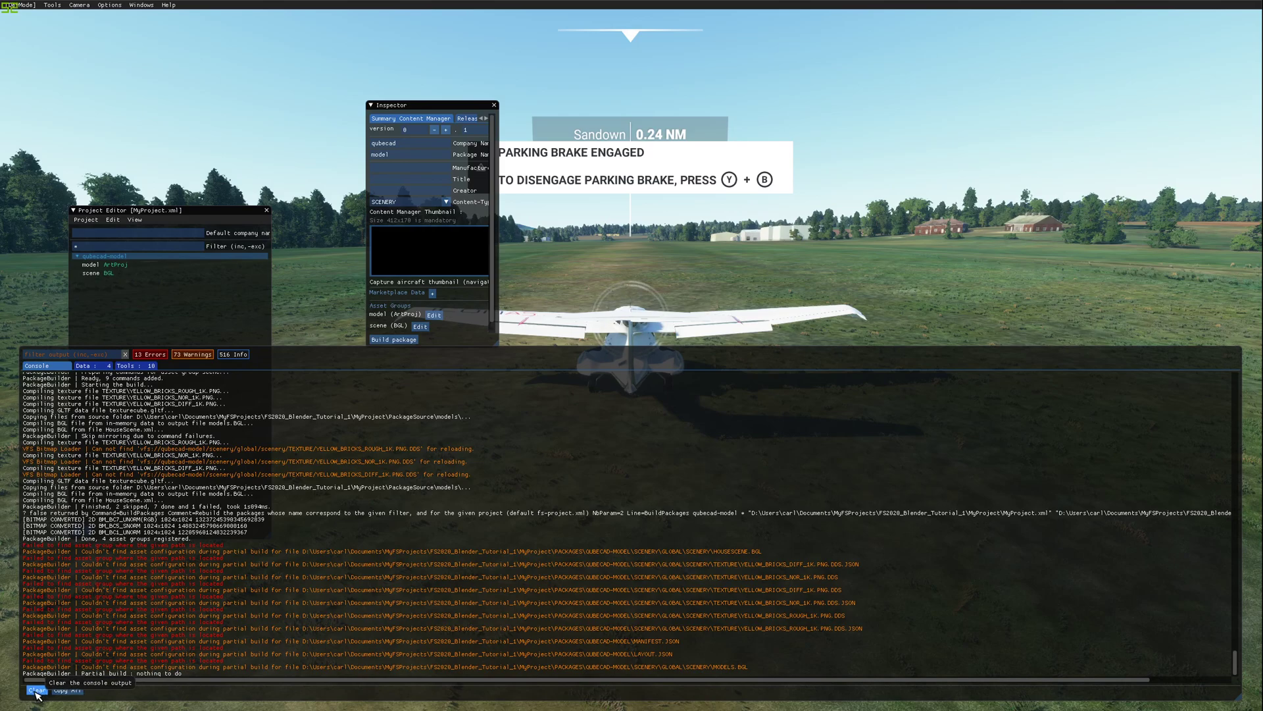
drag(40, 696, 886, 284)
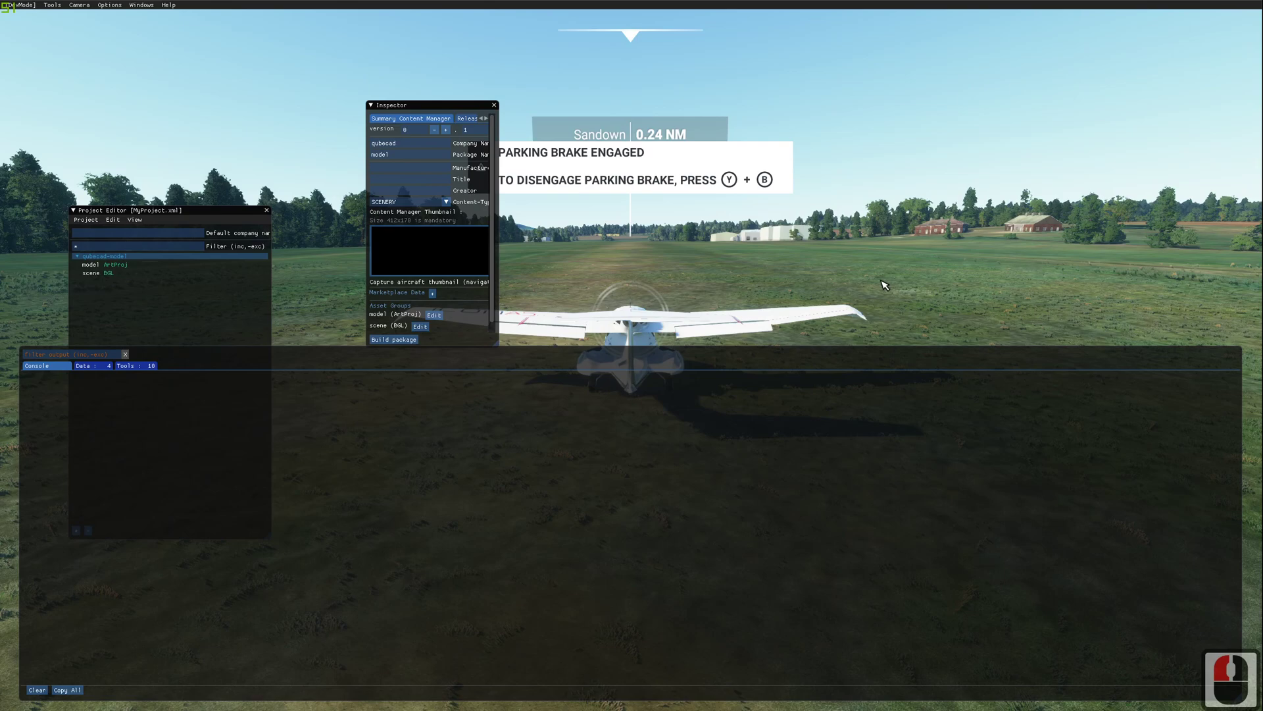
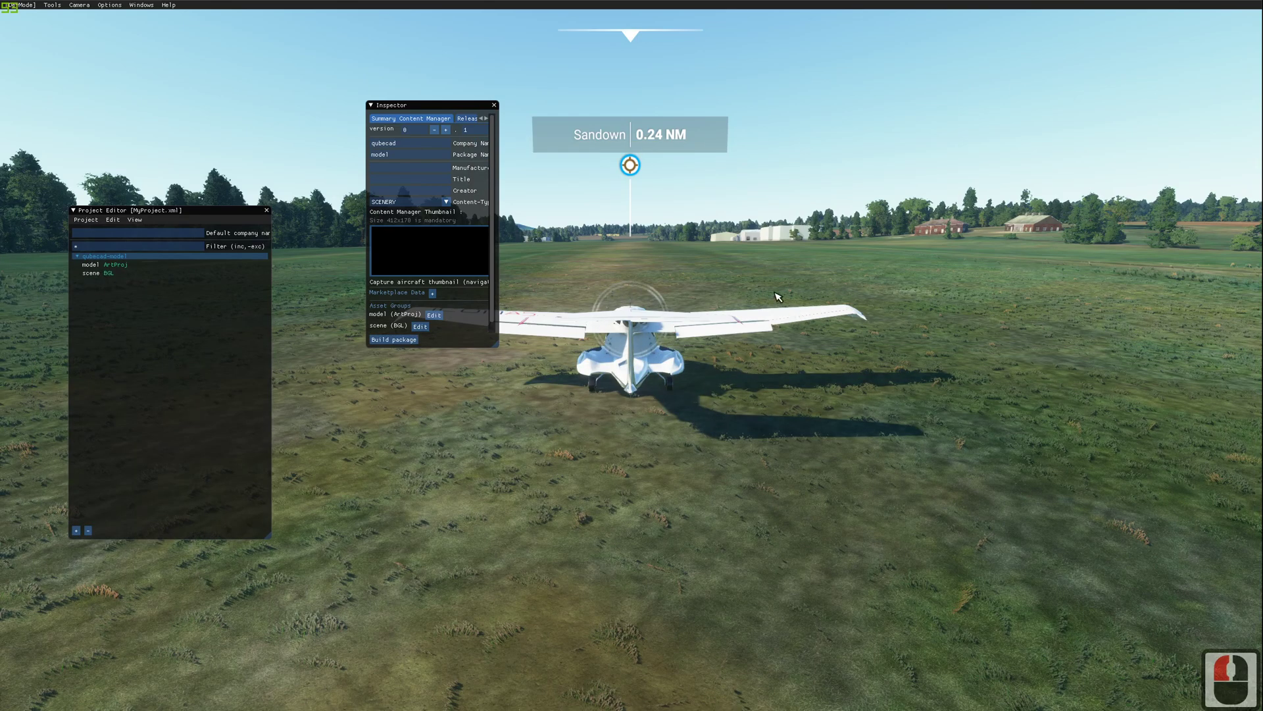
Step: Launch the Scenery Editor from the developer Tools menu
click(58, 7)
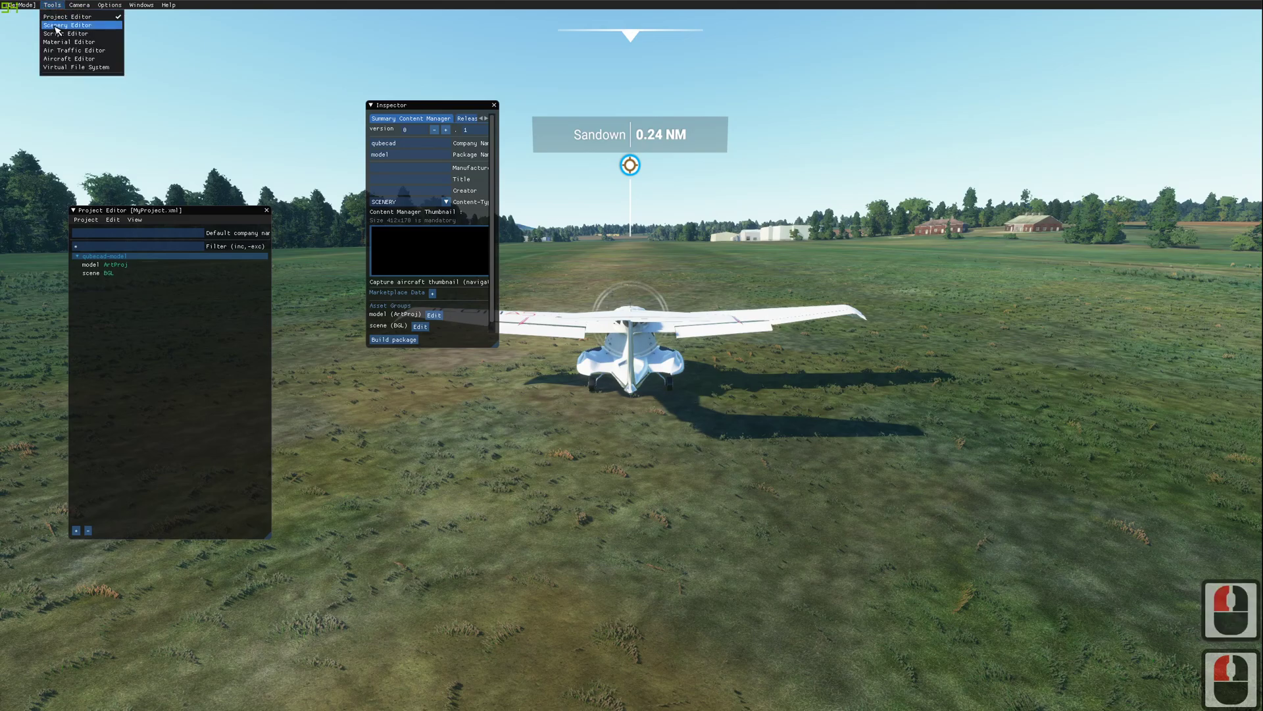
click(85, 29)
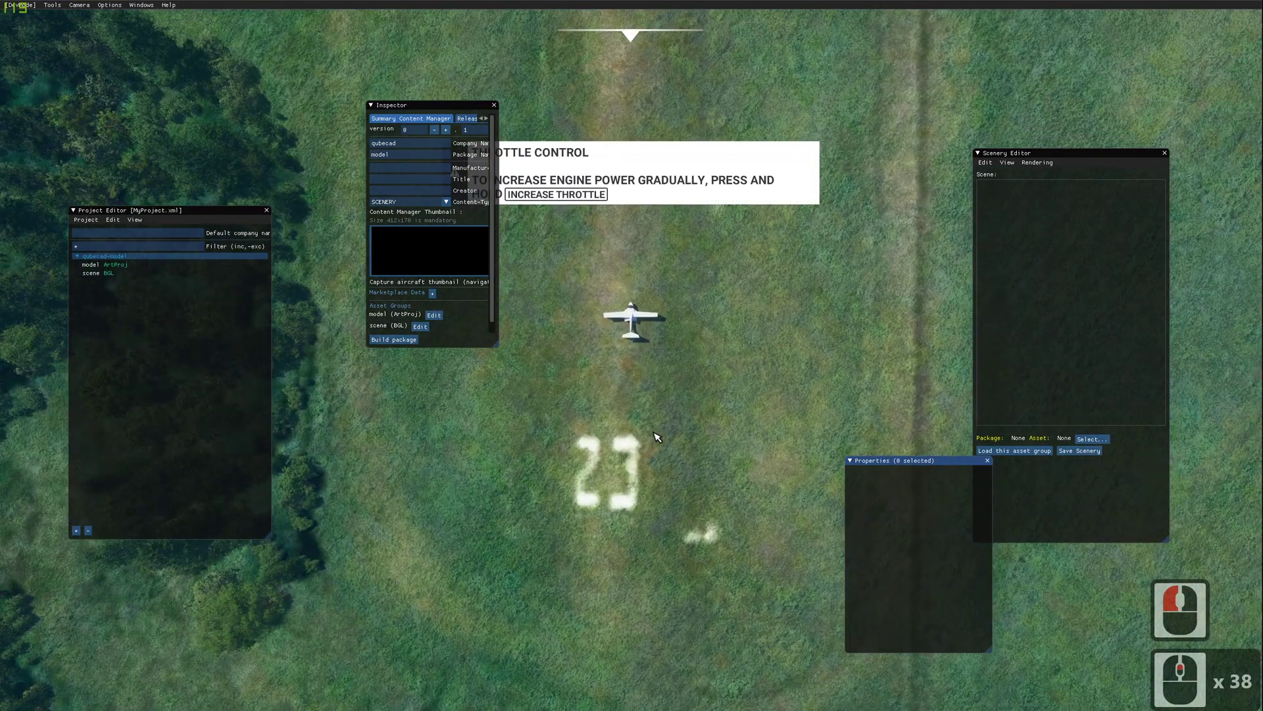
right_click(696, 428)
click(675, 329)
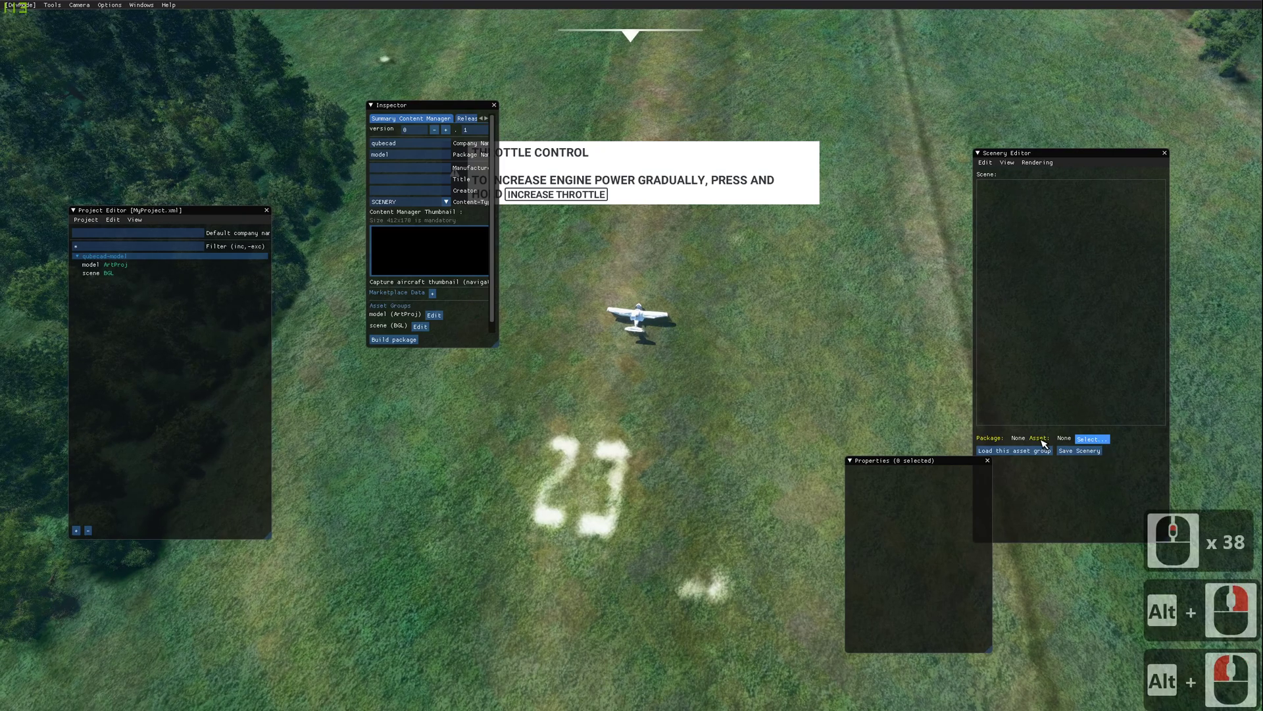
Step: Load the scene asset group from the qubecad-model package and close the Material Editor
click(1098, 441)
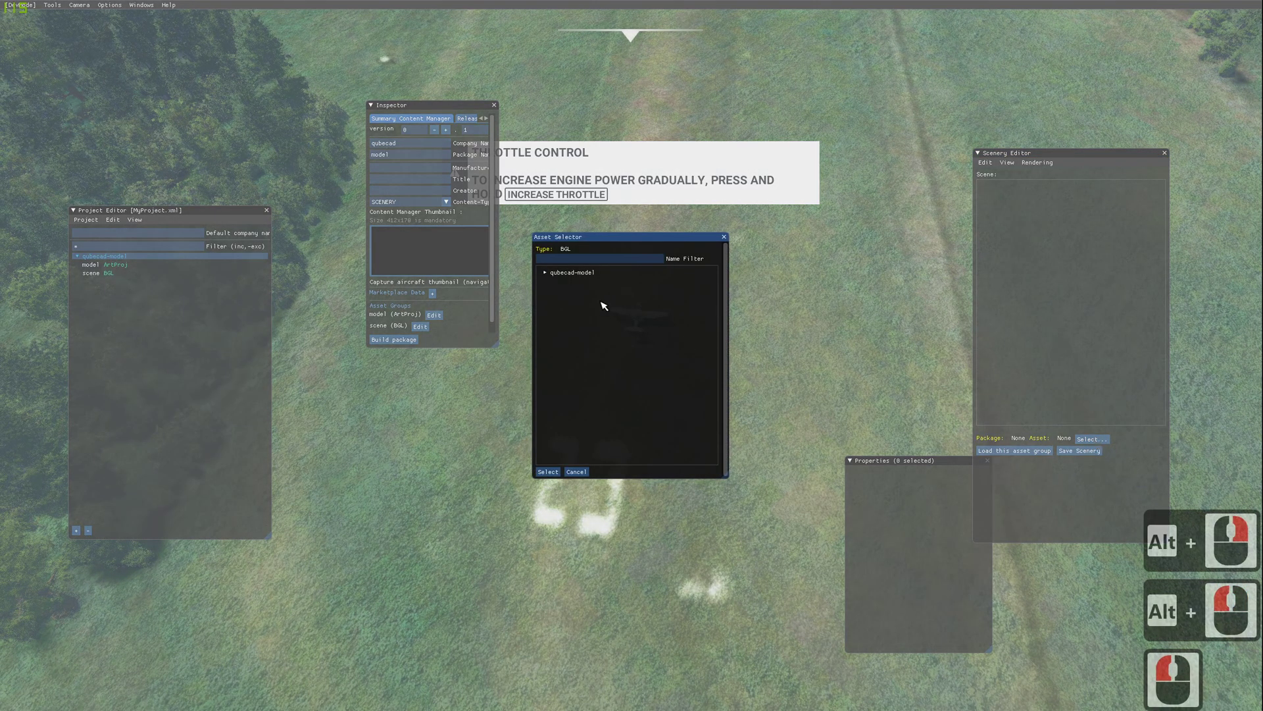
click(544, 271)
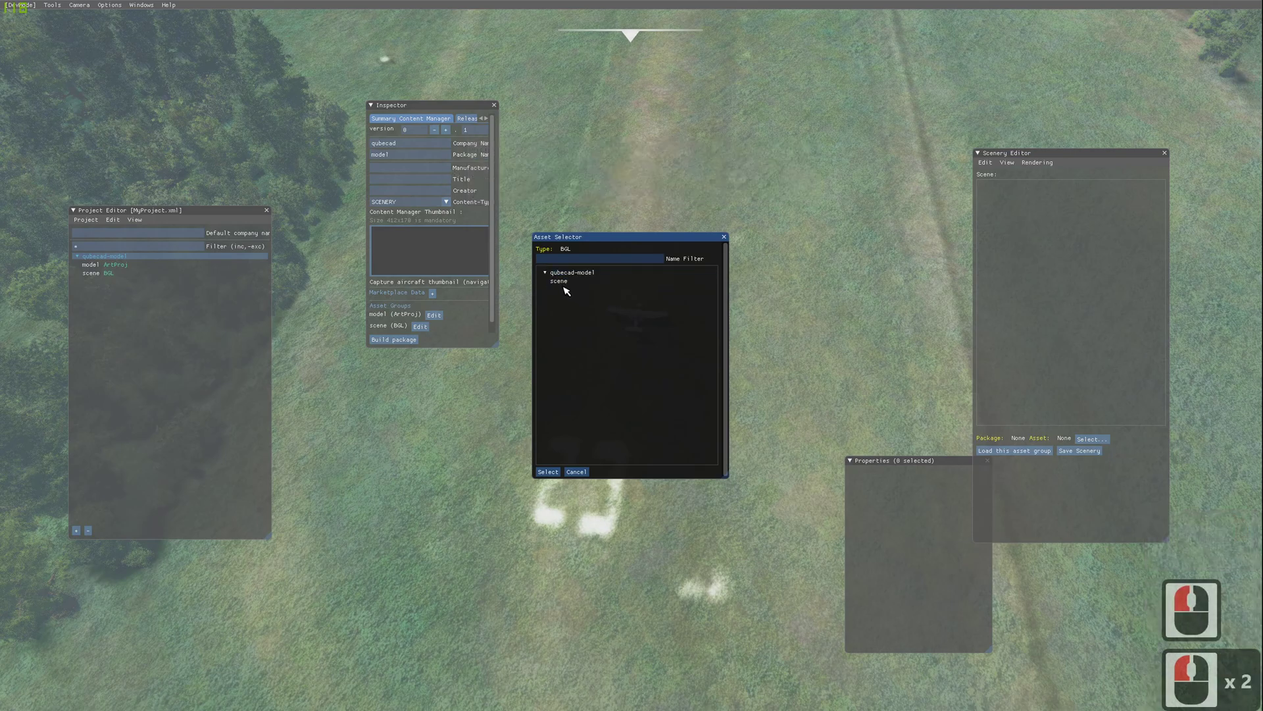
click(566, 281)
click(565, 279)
click(551, 272)
click(562, 283)
click(552, 472)
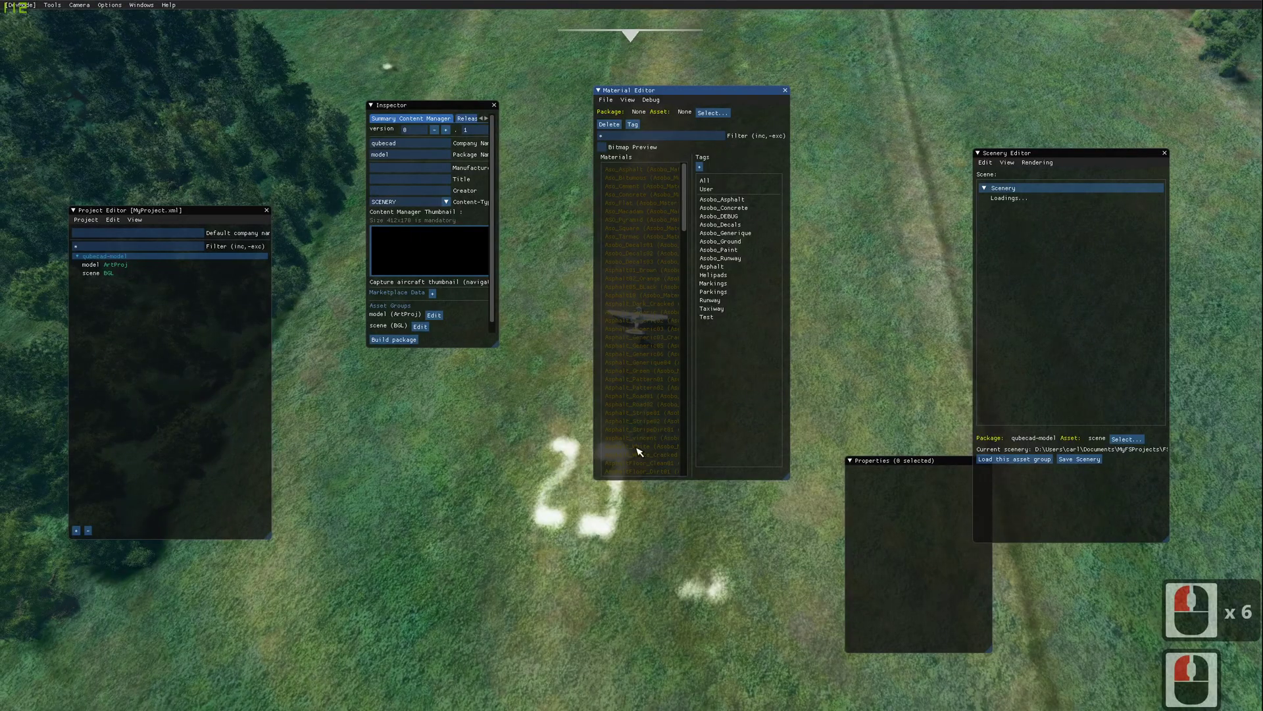
click(793, 92)
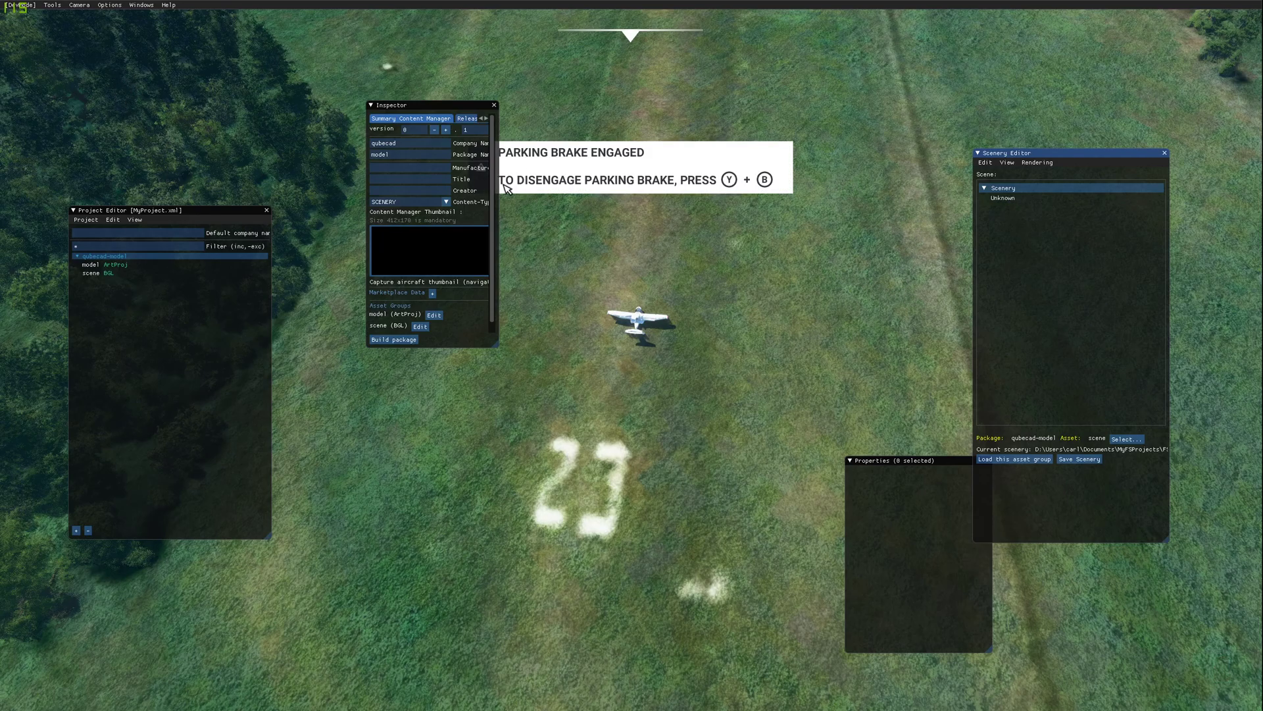
click(55, 7)
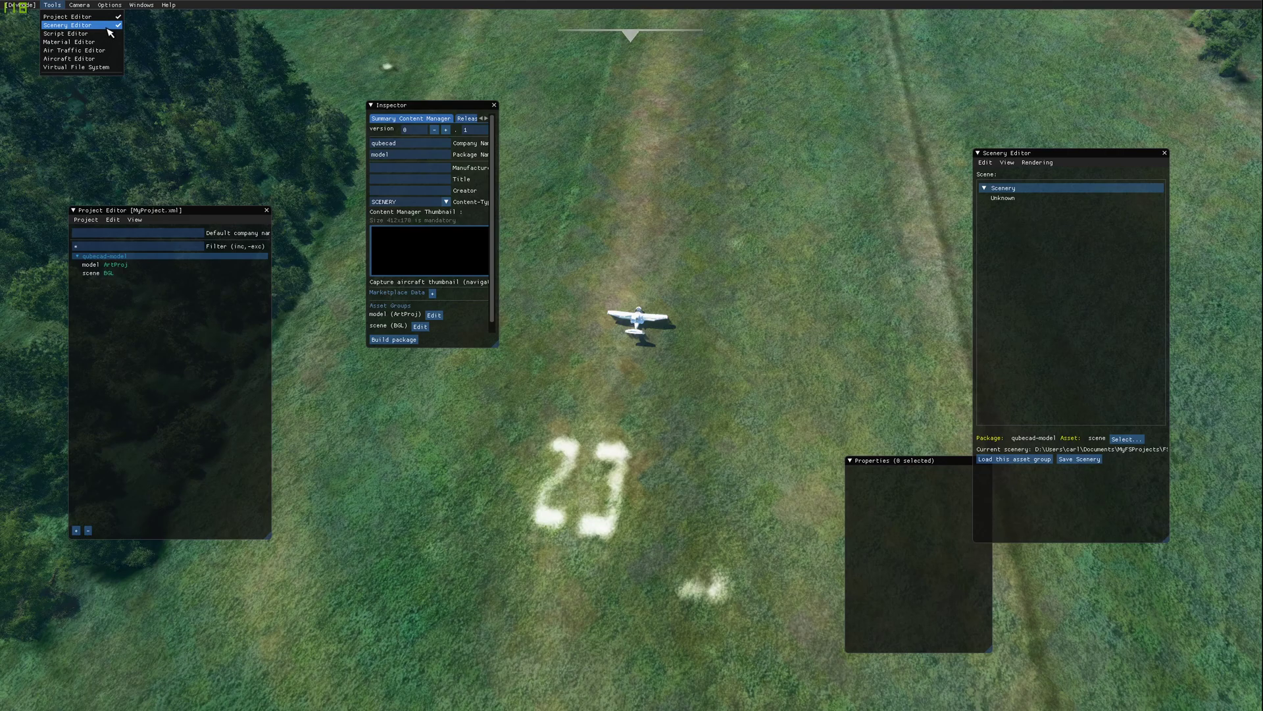
Step: Toggle the Scenery Editor off and back on to restart it
click(110, 29)
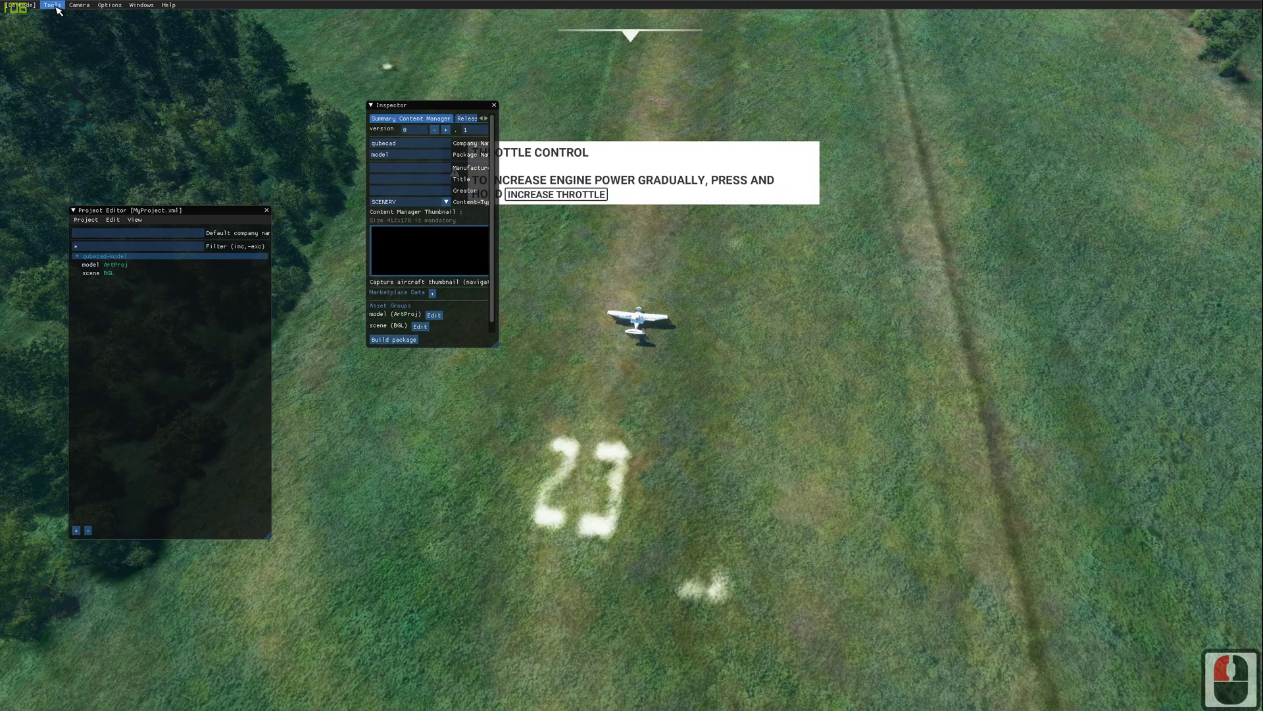
click(60, 11)
click(84, 26)
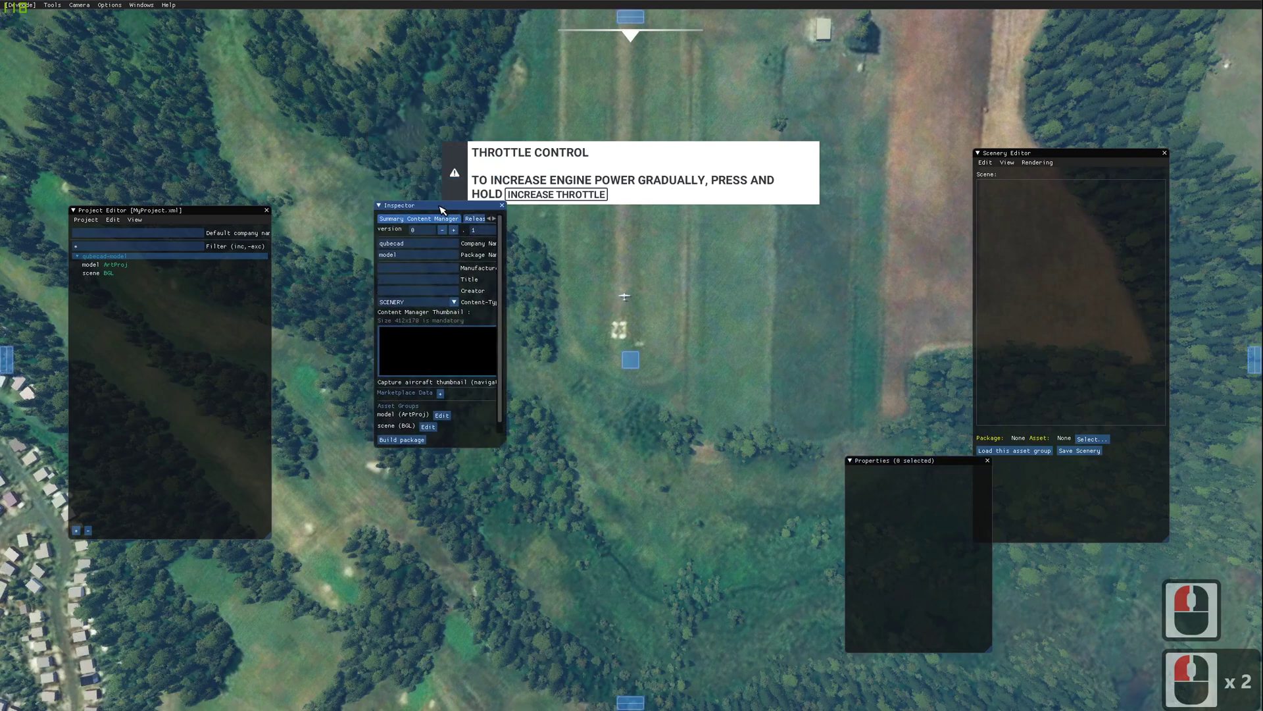
click(492, 231)
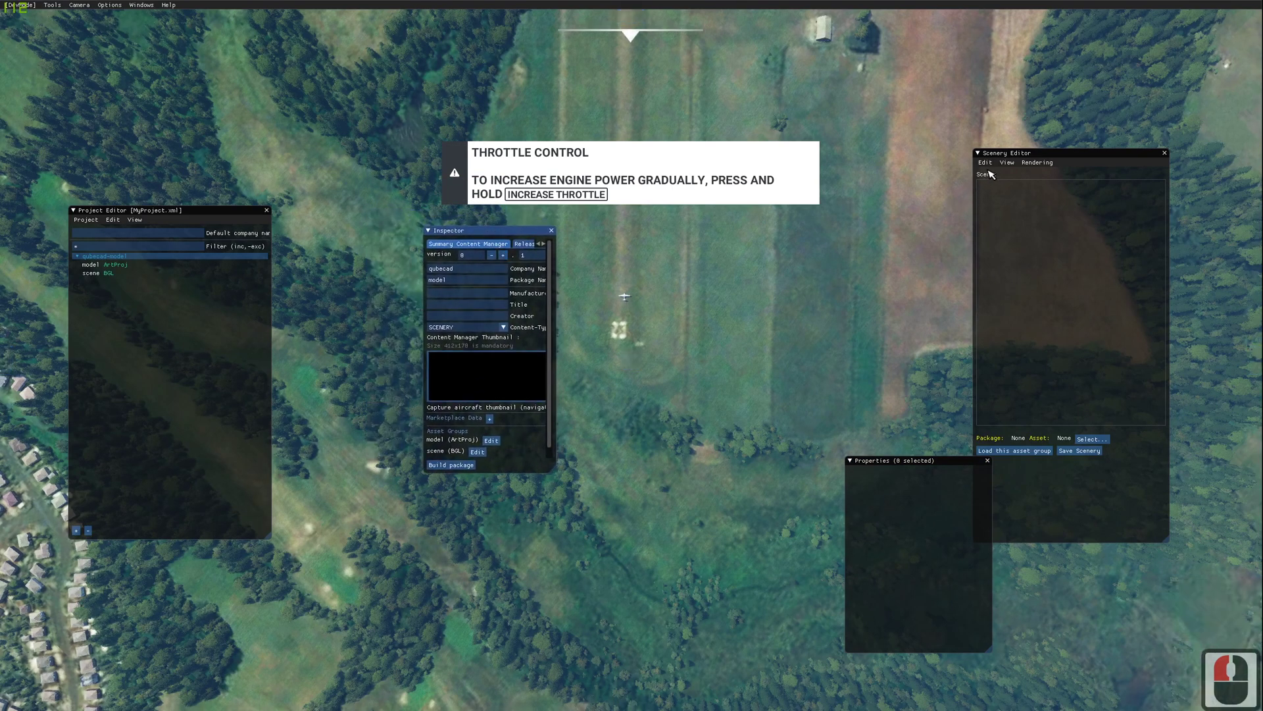
Step: Show the Objects catalogue from the Scenery Editor's View menu and move it aside
click(1014, 165)
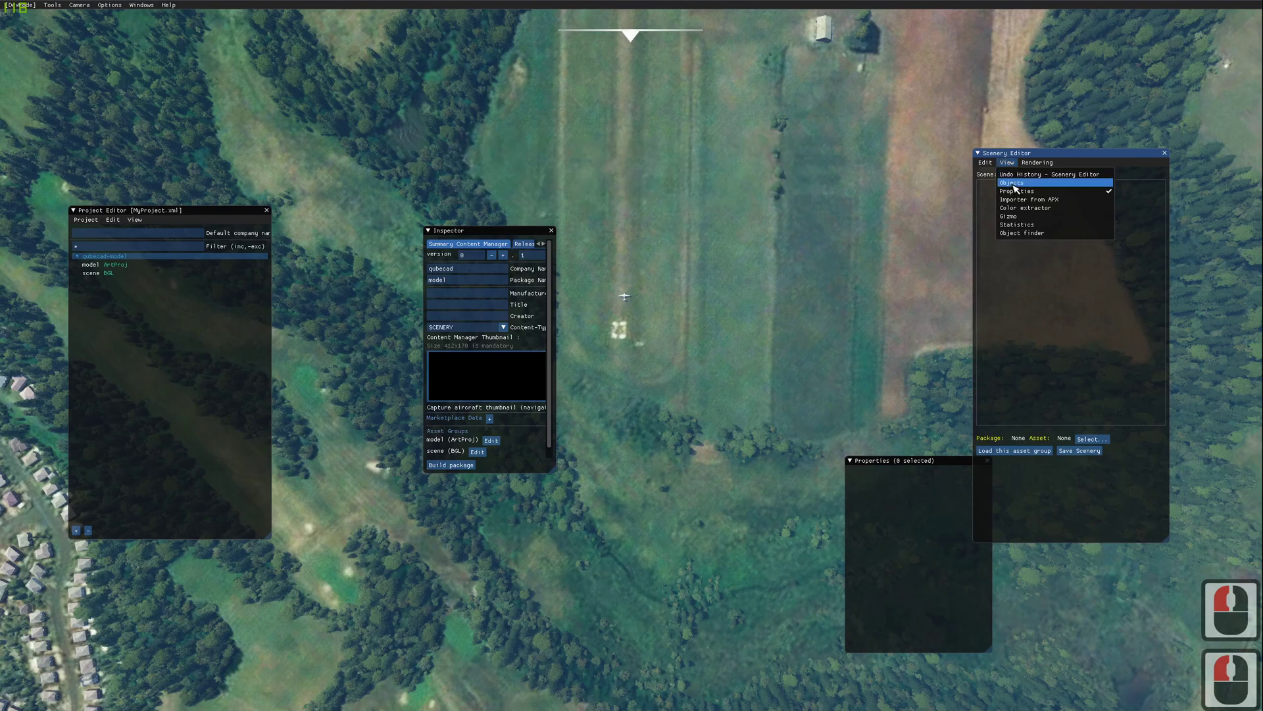
click(1017, 186)
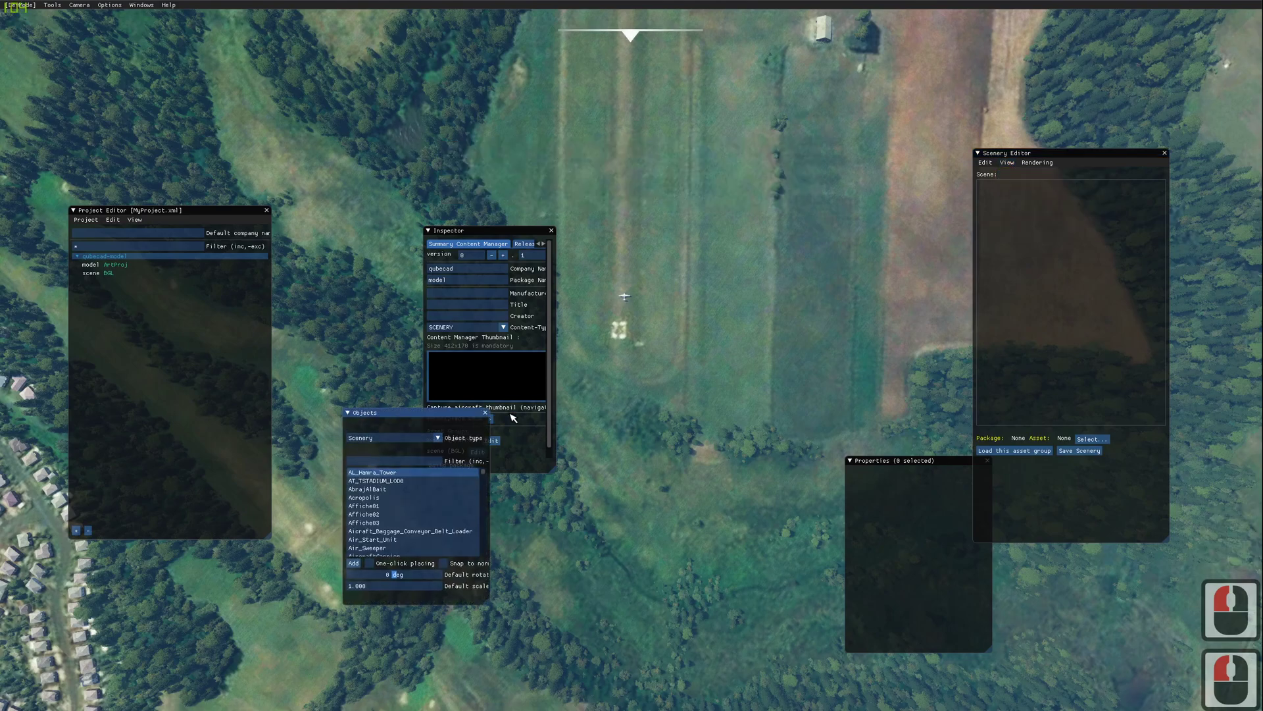
click(858, 107)
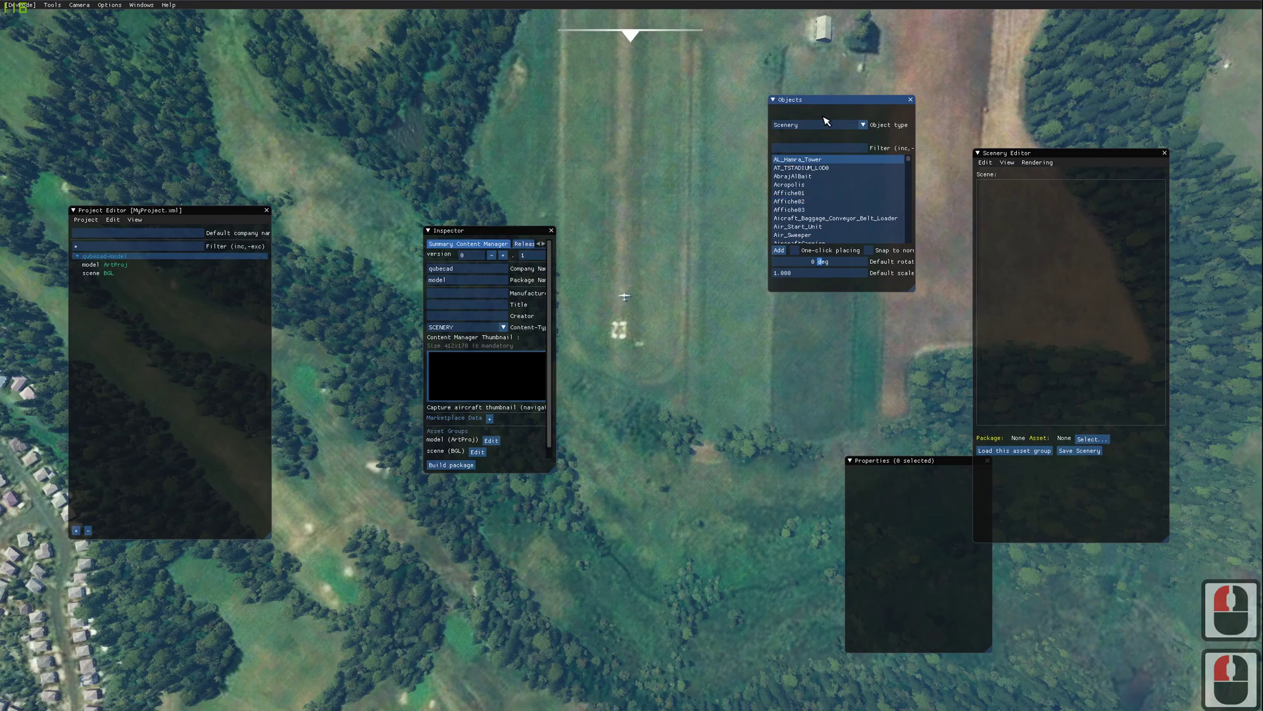
click(346, 373)
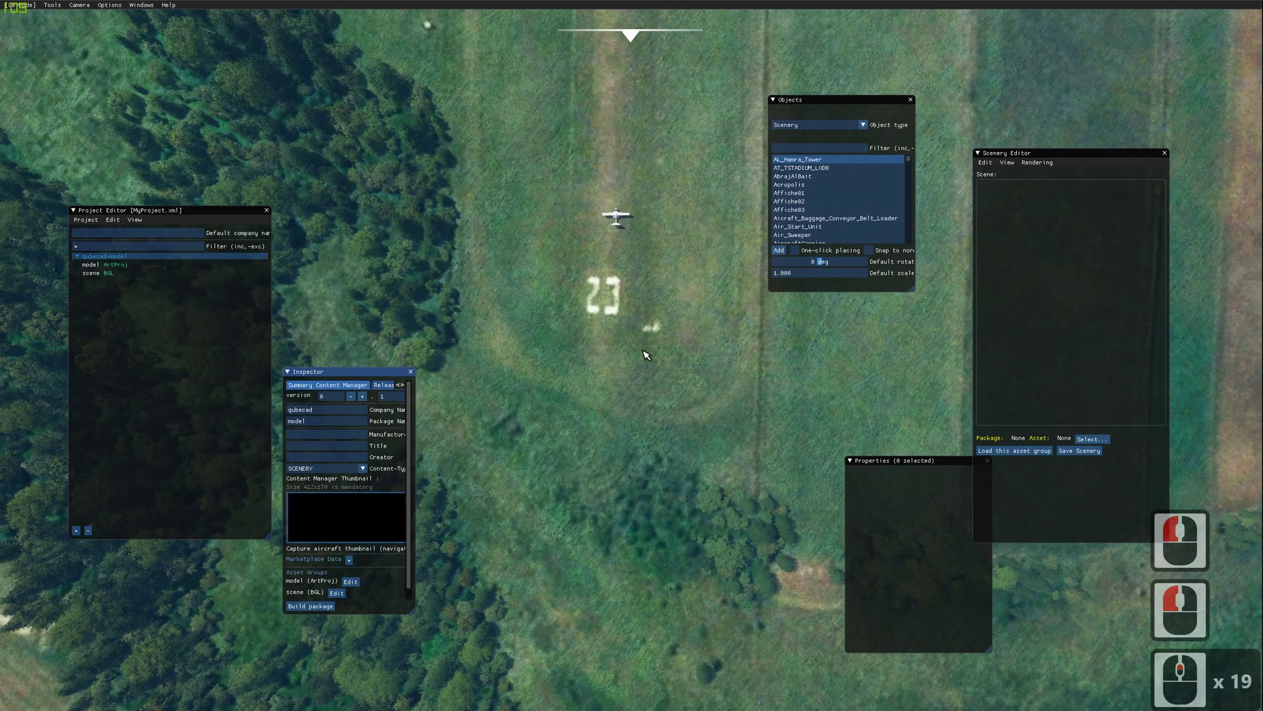
right_click(665, 319)
click(651, 261)
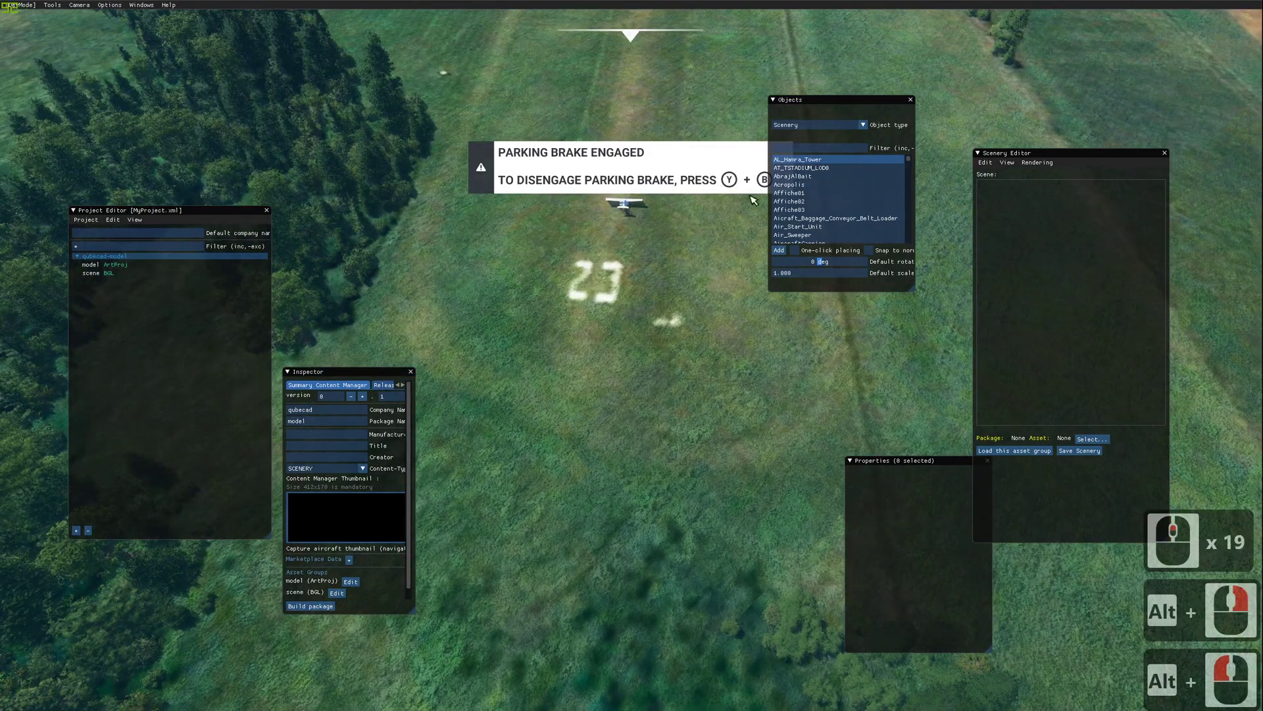
click(814, 151)
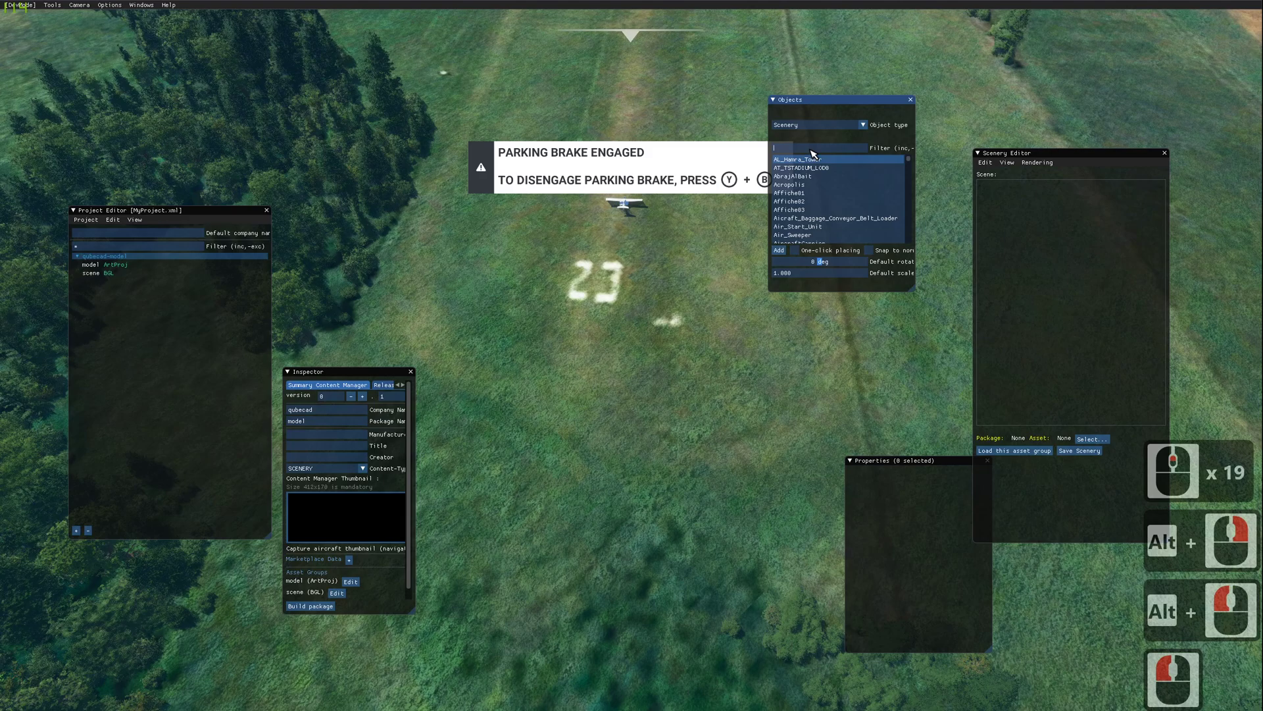
key(t)
text(te)
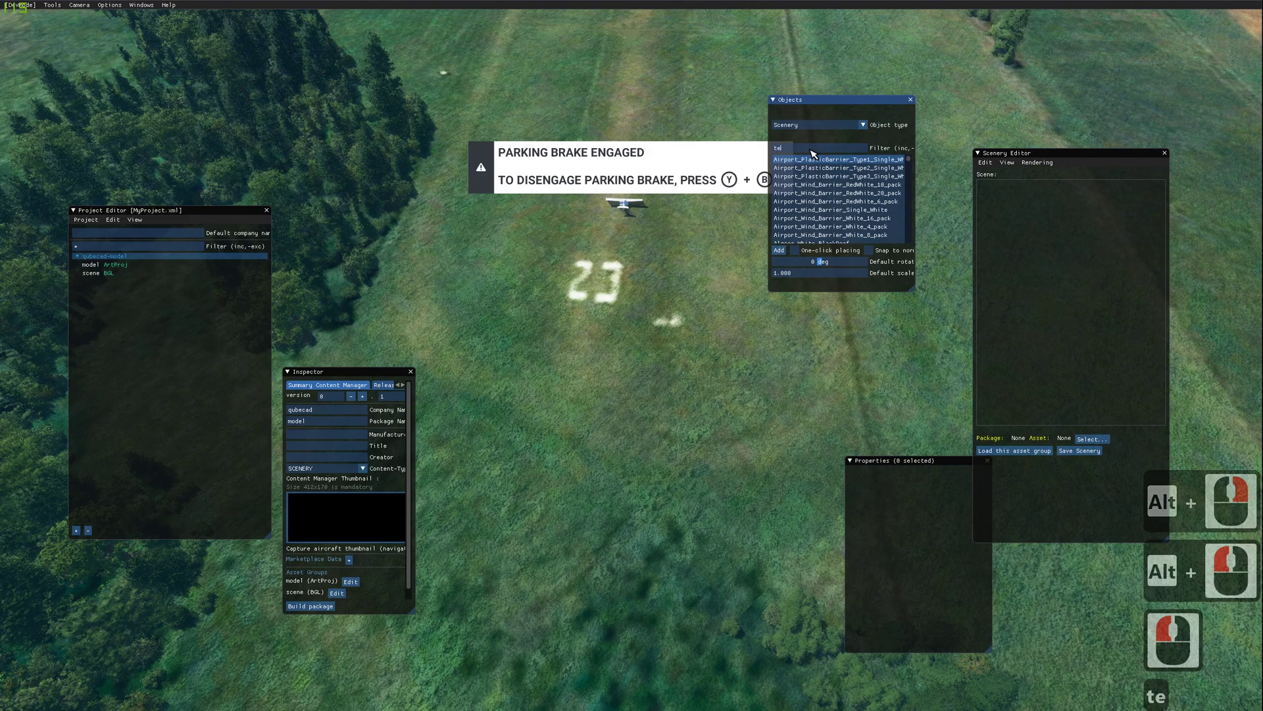
text(x)
key(BackSpace)
key(BackSpace)
key(BackSpace)
key(BackSpace)
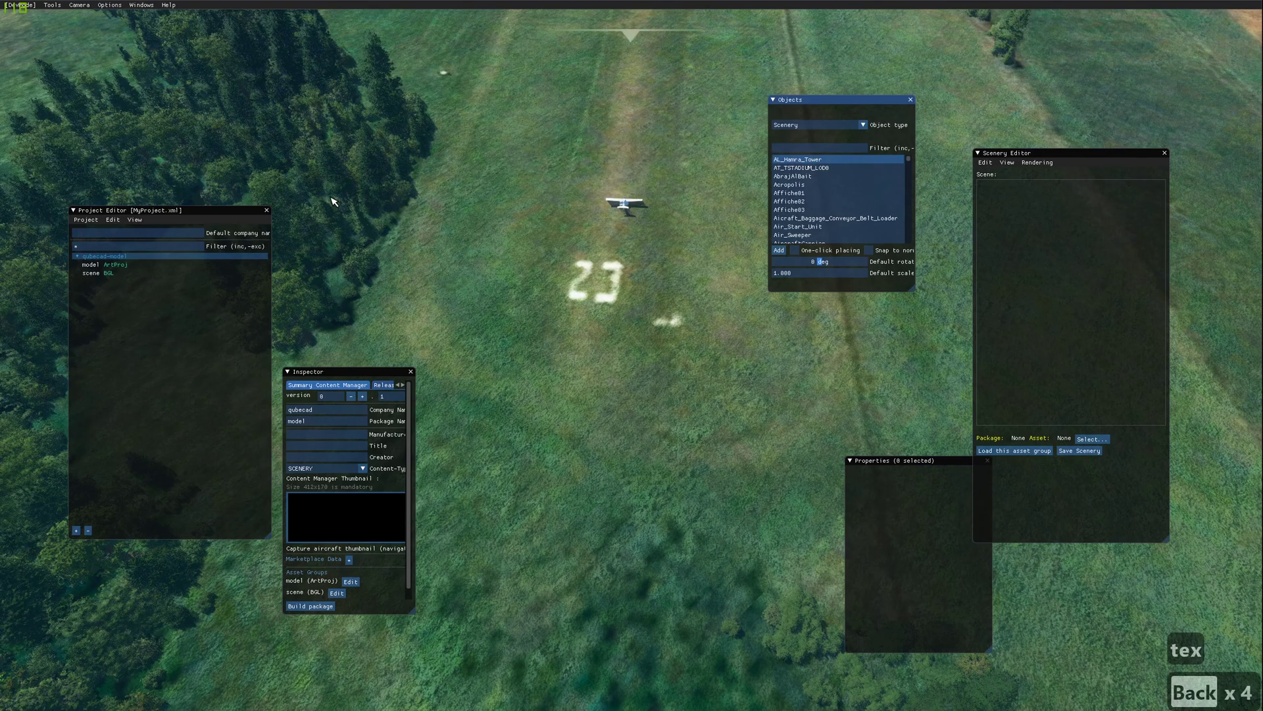
Step: Reopen MyProject.xml and launch the Scenery Editor with its Objects and Properties windows
click(85, 221)
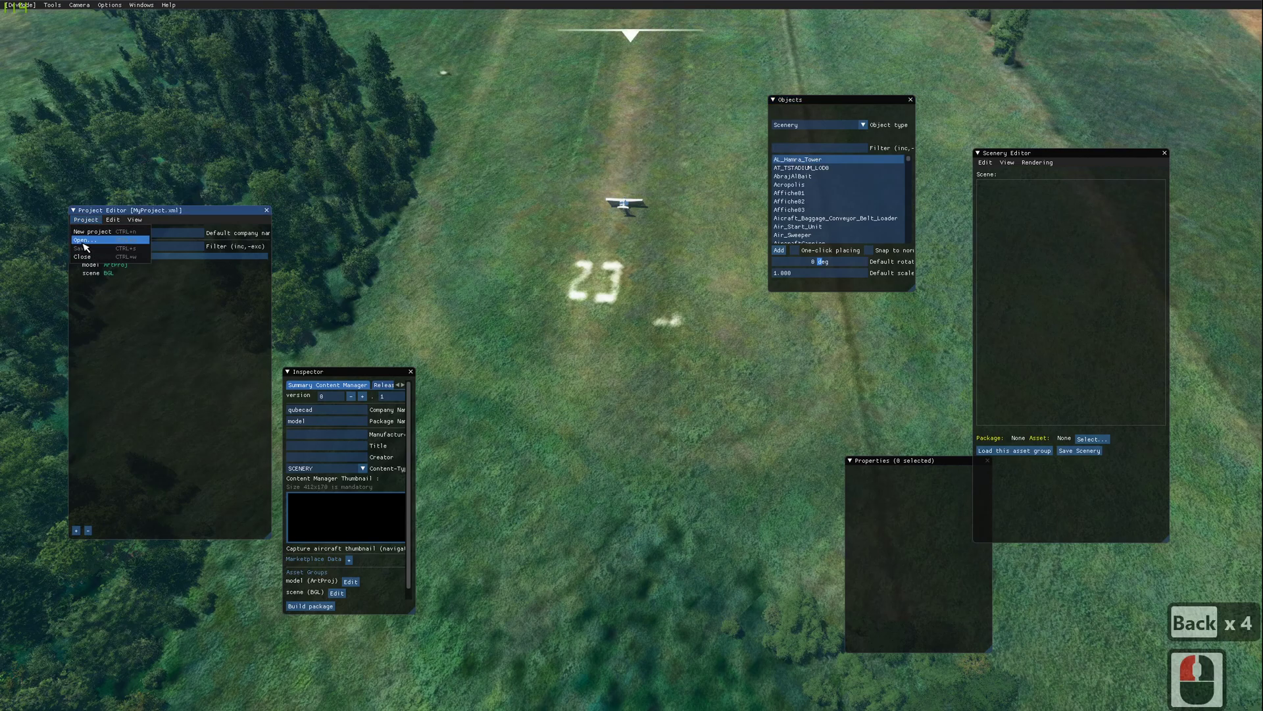
click(86, 244)
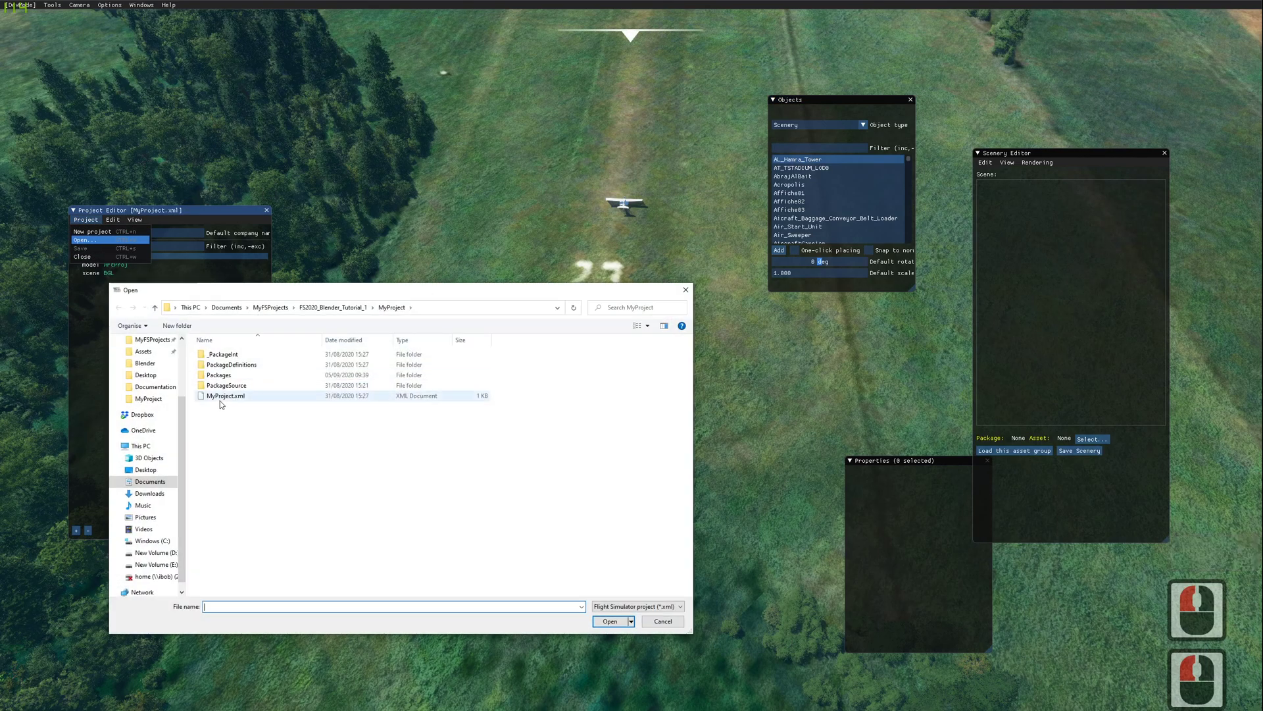
click(225, 399)
click(618, 626)
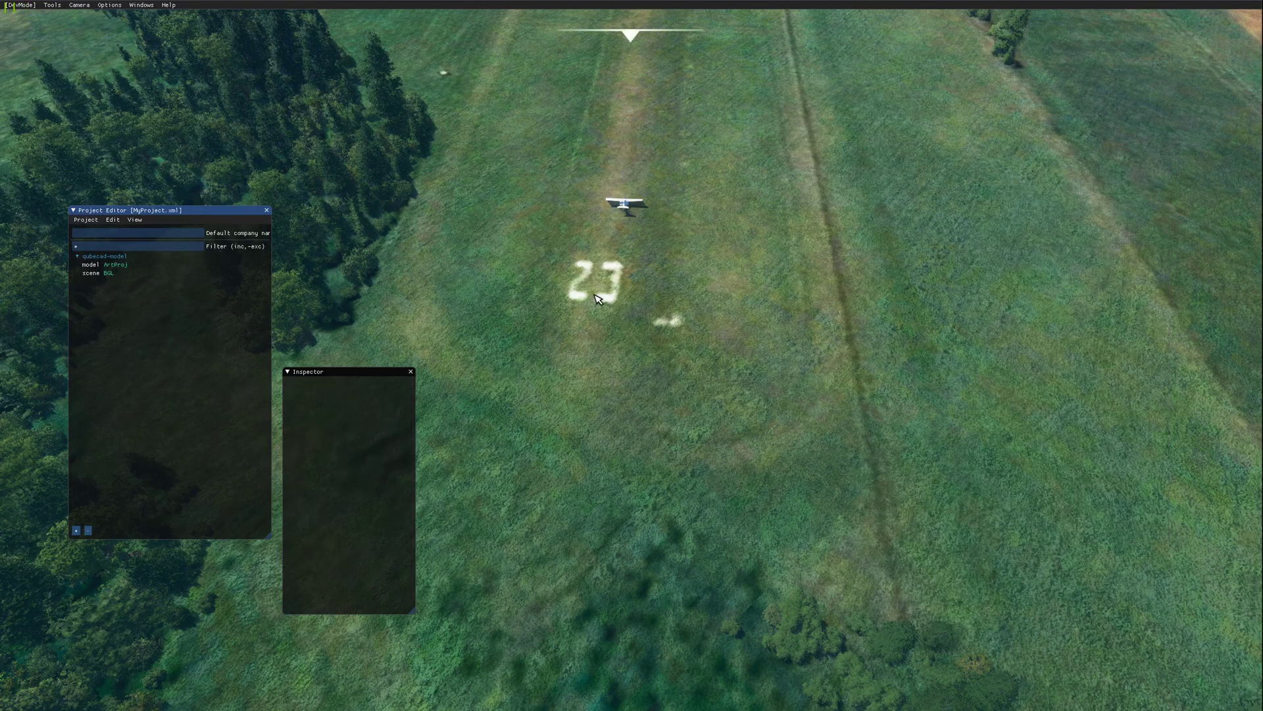
click(54, 6)
click(65, 26)
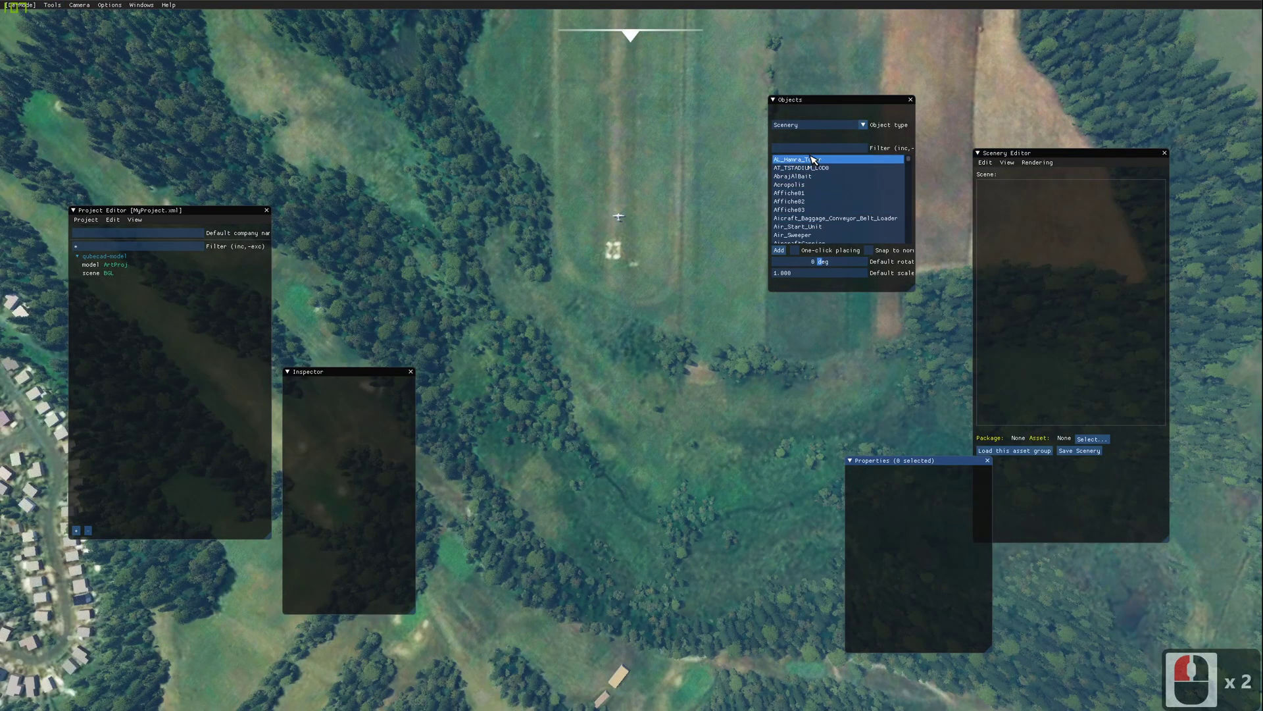
Step: Filter the Objects list to 'tex' so only texturecube remains
click(815, 152)
text(te)
key(x)
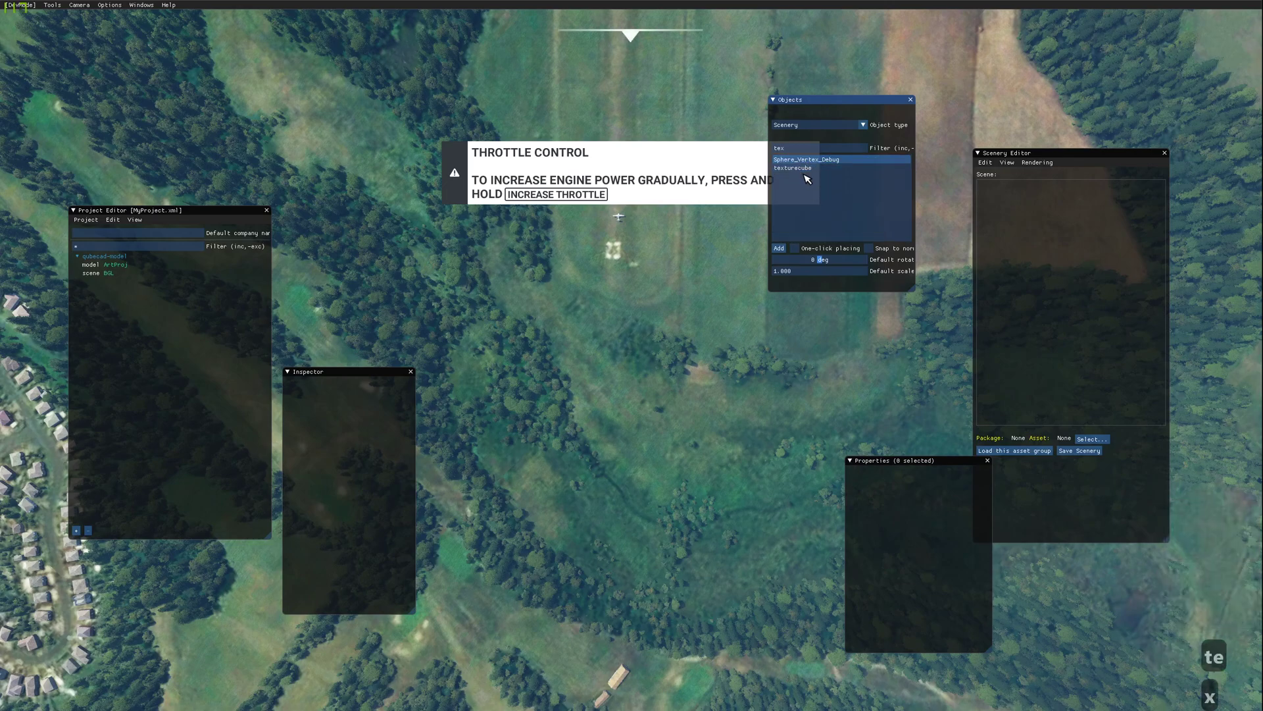
click(635, 310)
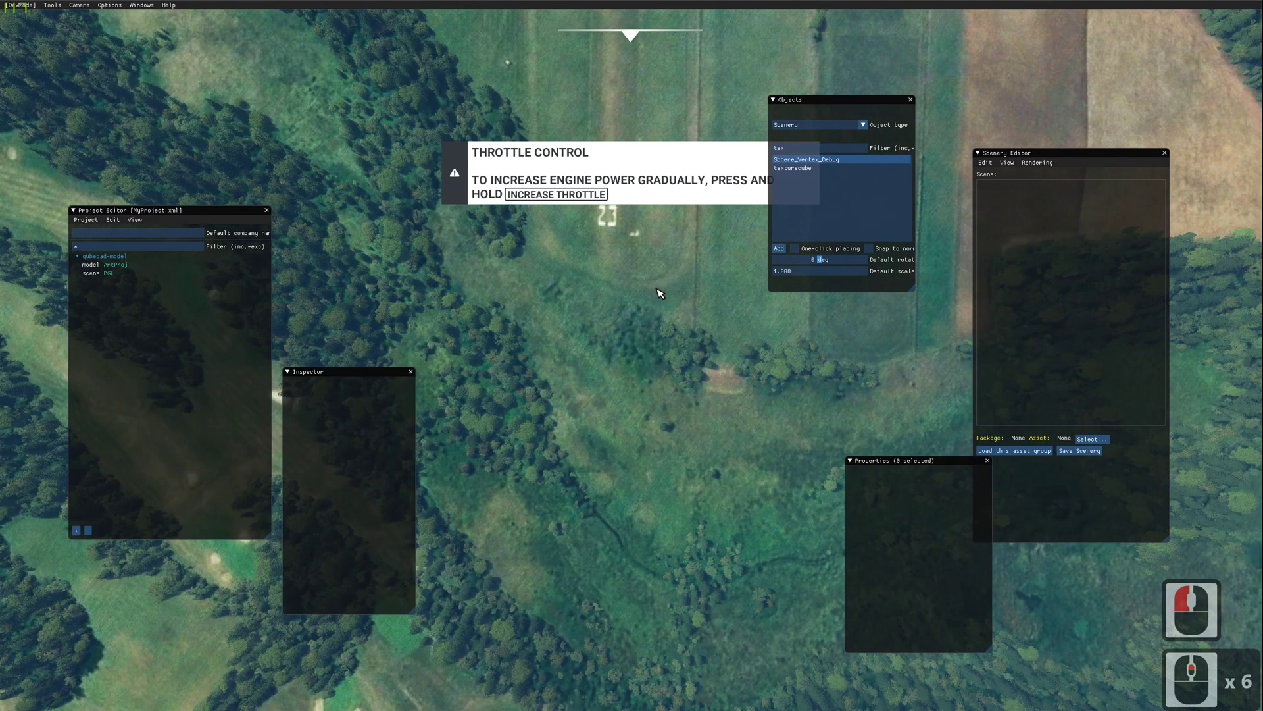
click(1097, 439)
Step: Load the qubecad-model scene asset into the Scenery Editor and dismiss the Material Editor
click(547, 276)
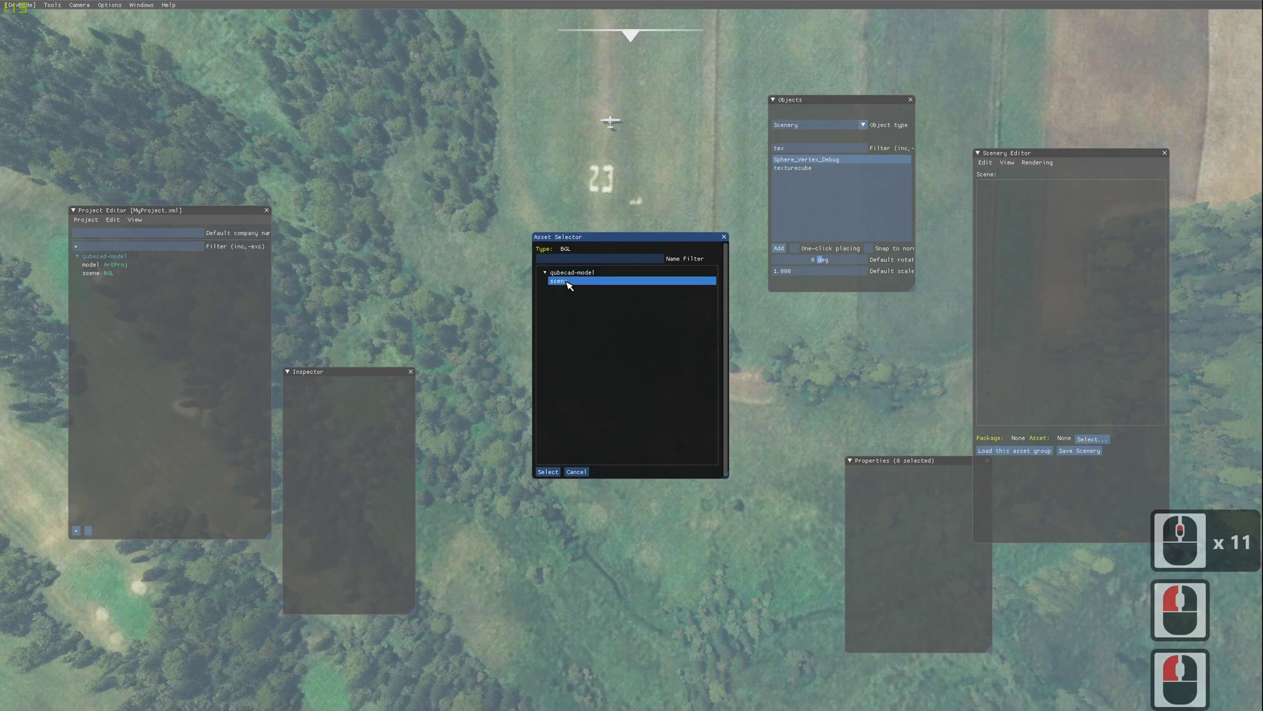
click(570, 288)
click(551, 476)
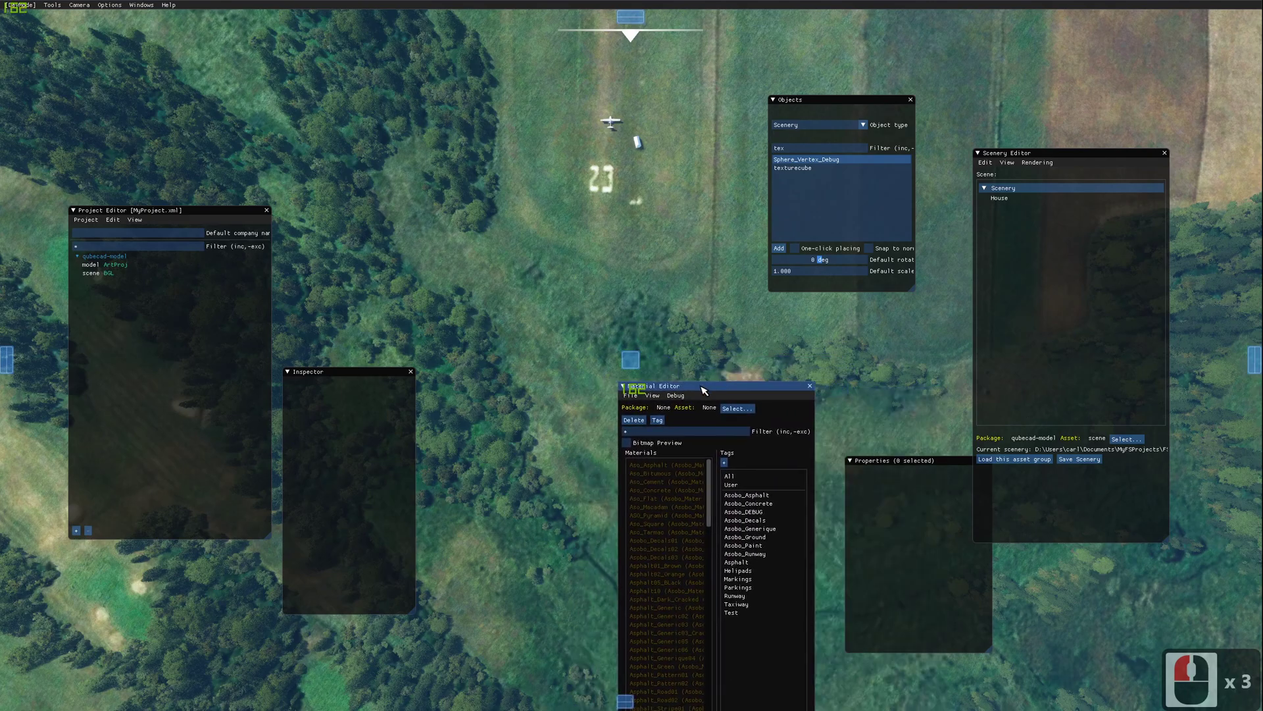
click(771, 535)
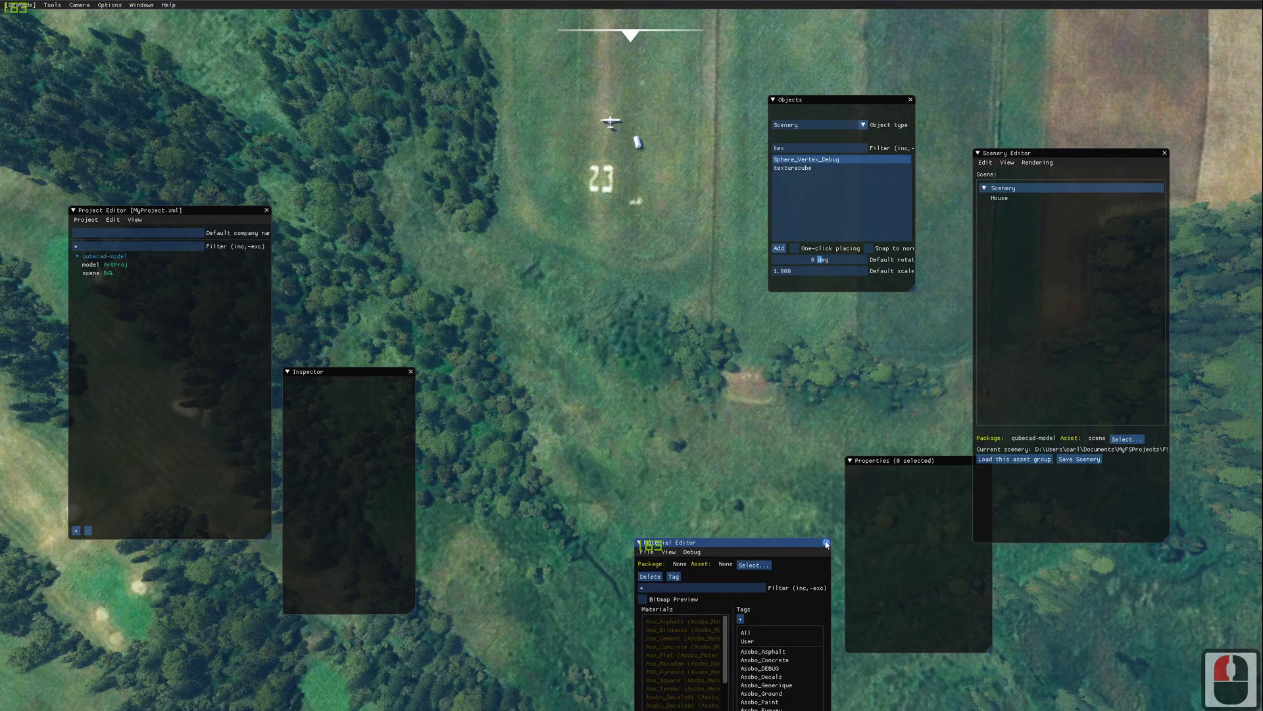
click(826, 543)
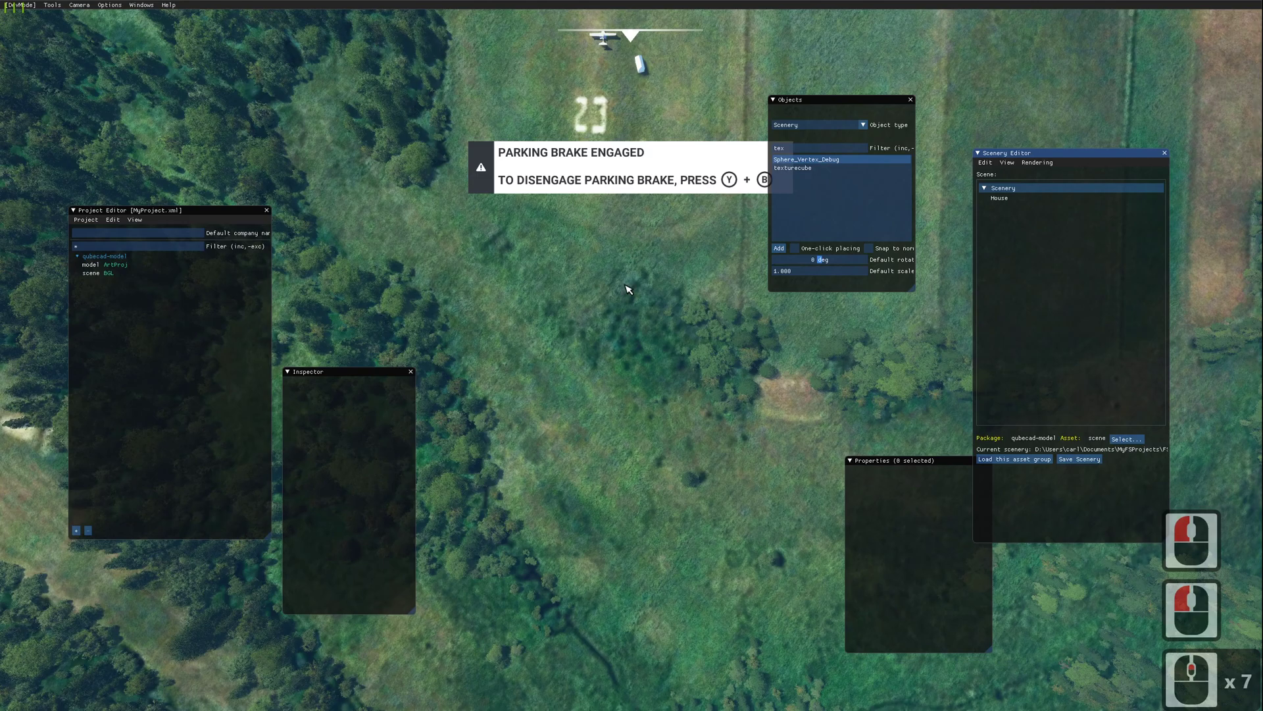
Step: Fly the developer camera down to the grass runway near the 23 marking
click(619, 180)
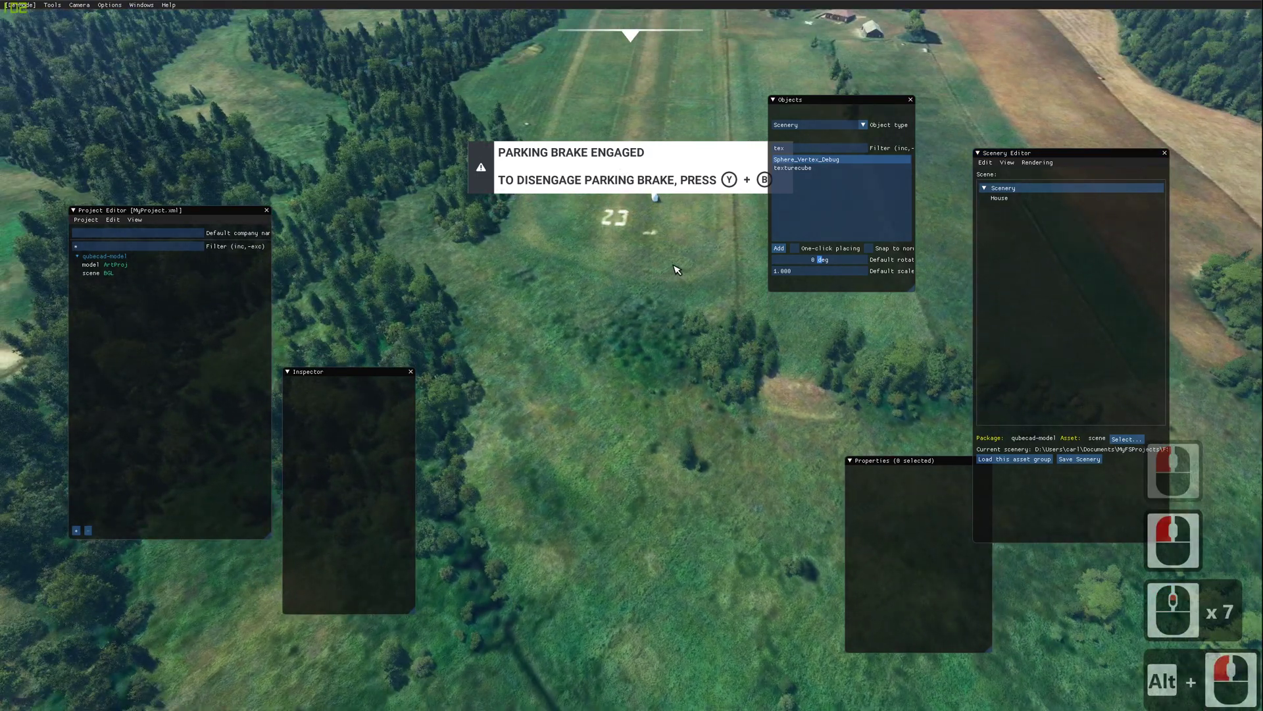
click(676, 262)
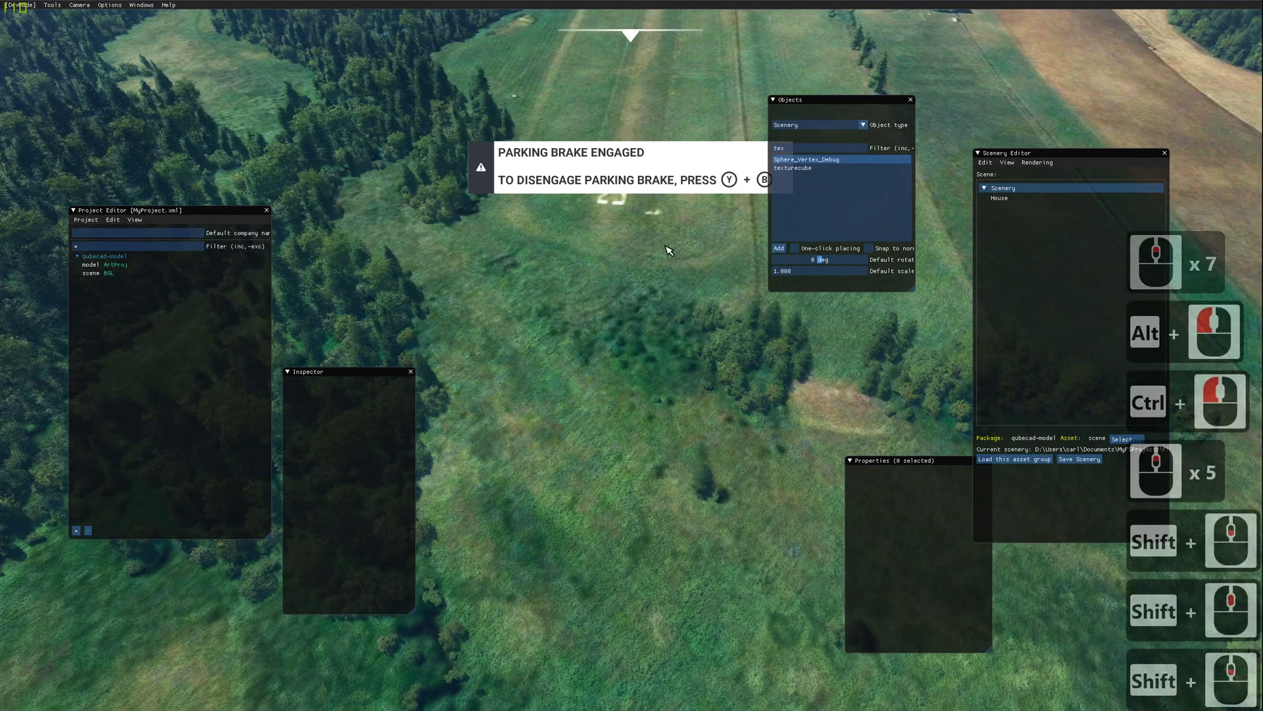
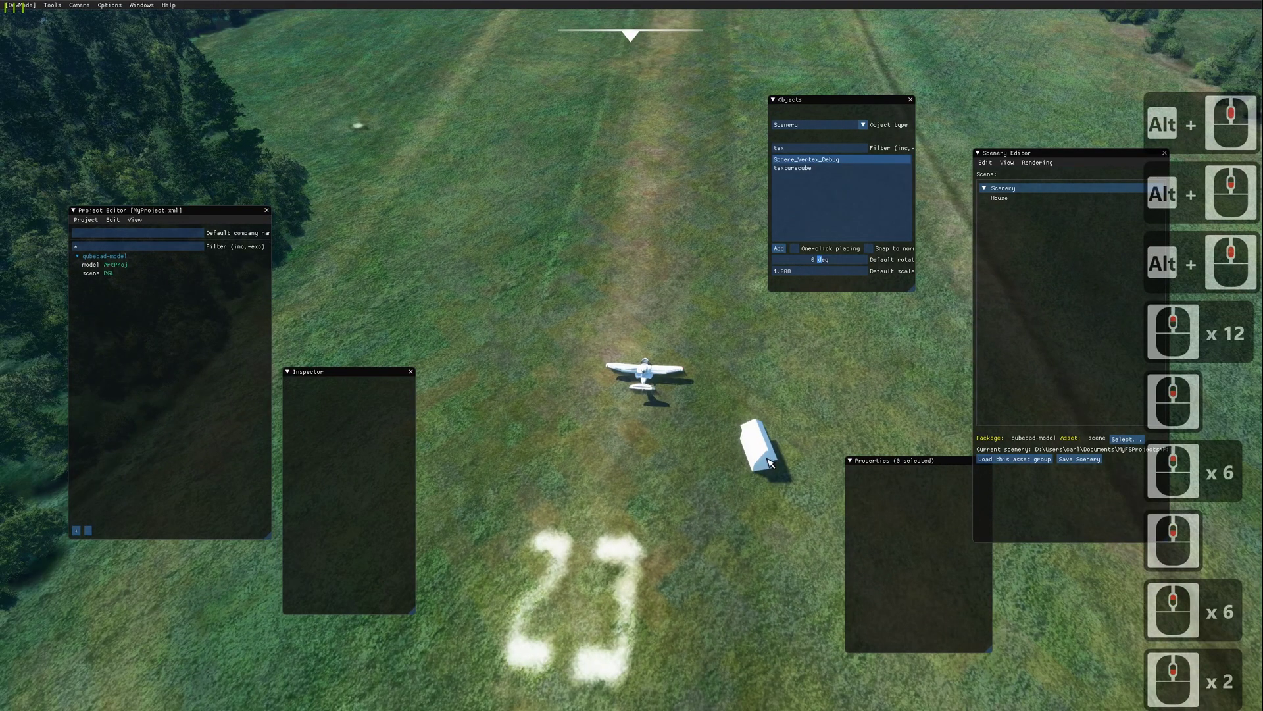
scroll(up, 3)
scroll(up, 3)
Step: Add a texturecube to the scenery and drag it onto the grass away from the plane
click(806, 173)
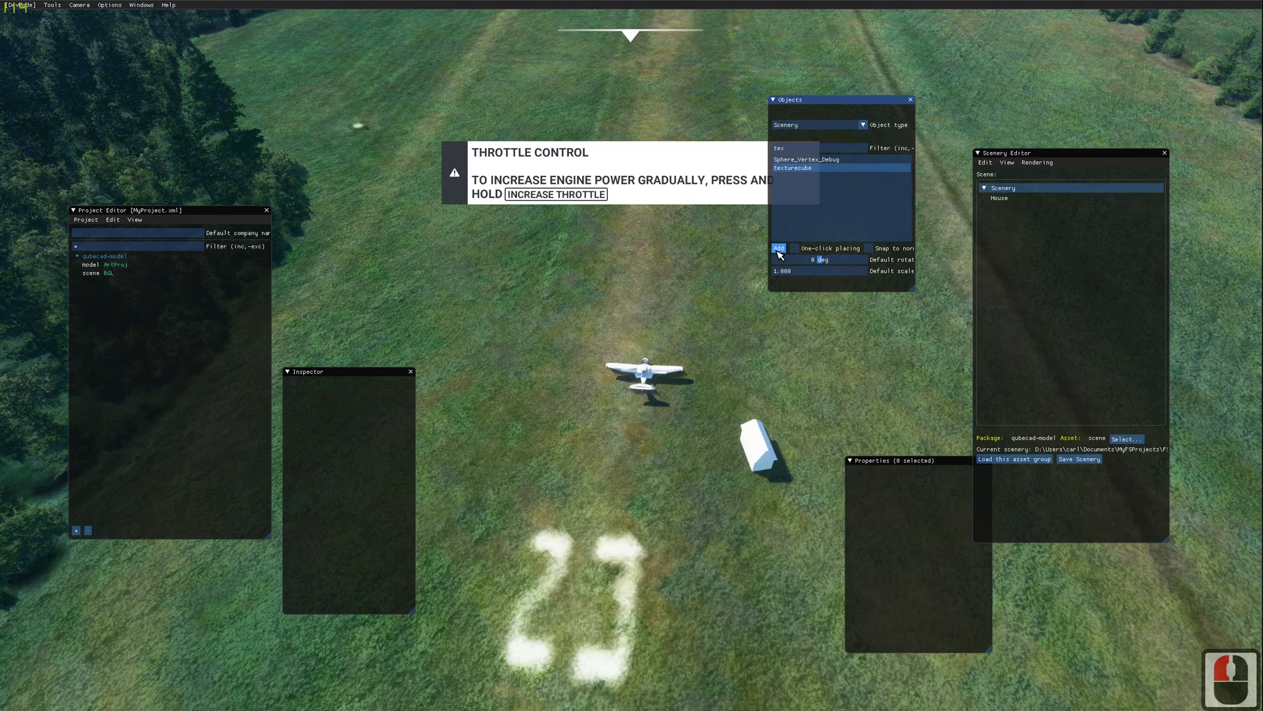
click(781, 255)
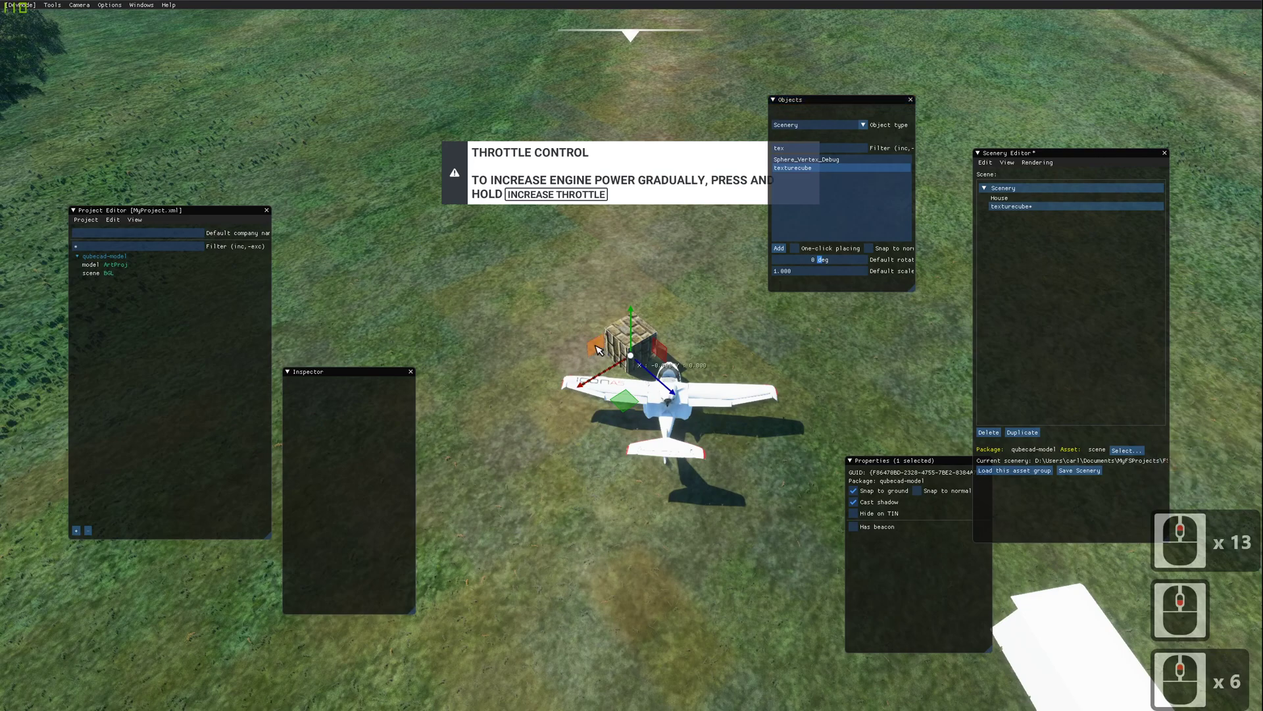
click(449, 446)
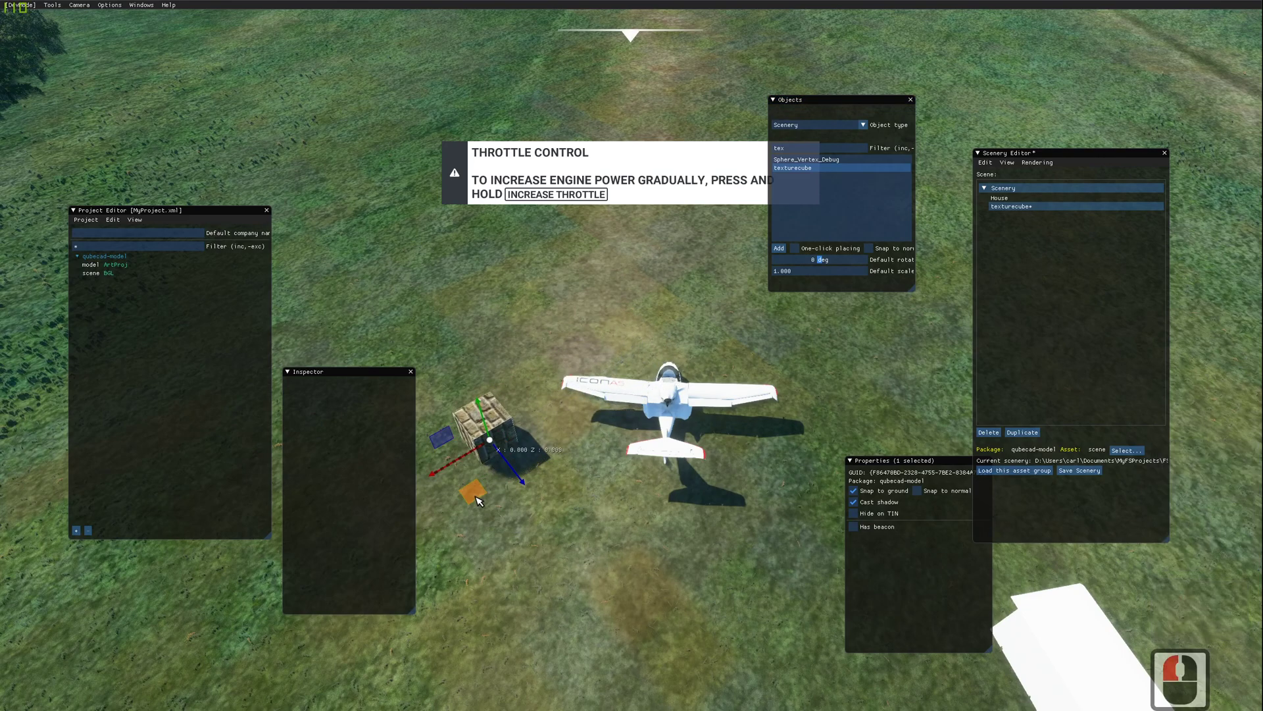
click(443, 284)
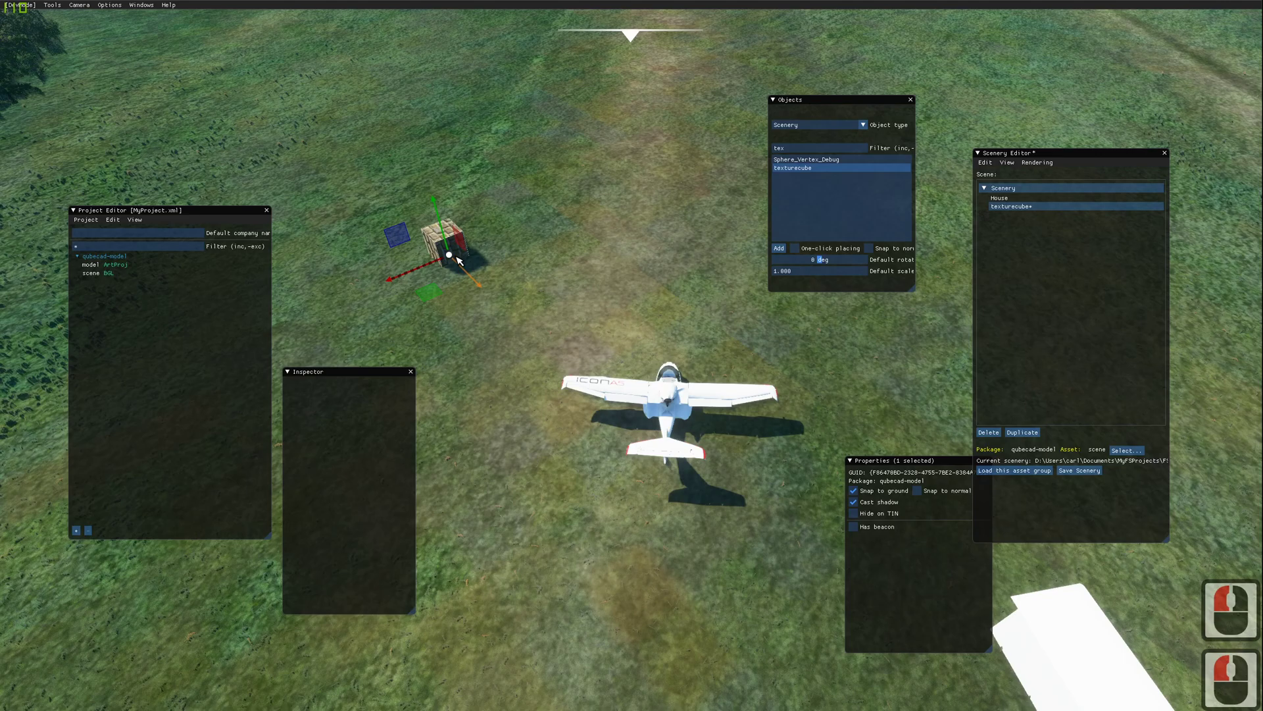
Step: Move the camera over toward the airfield hangar buildings
click(511, 253)
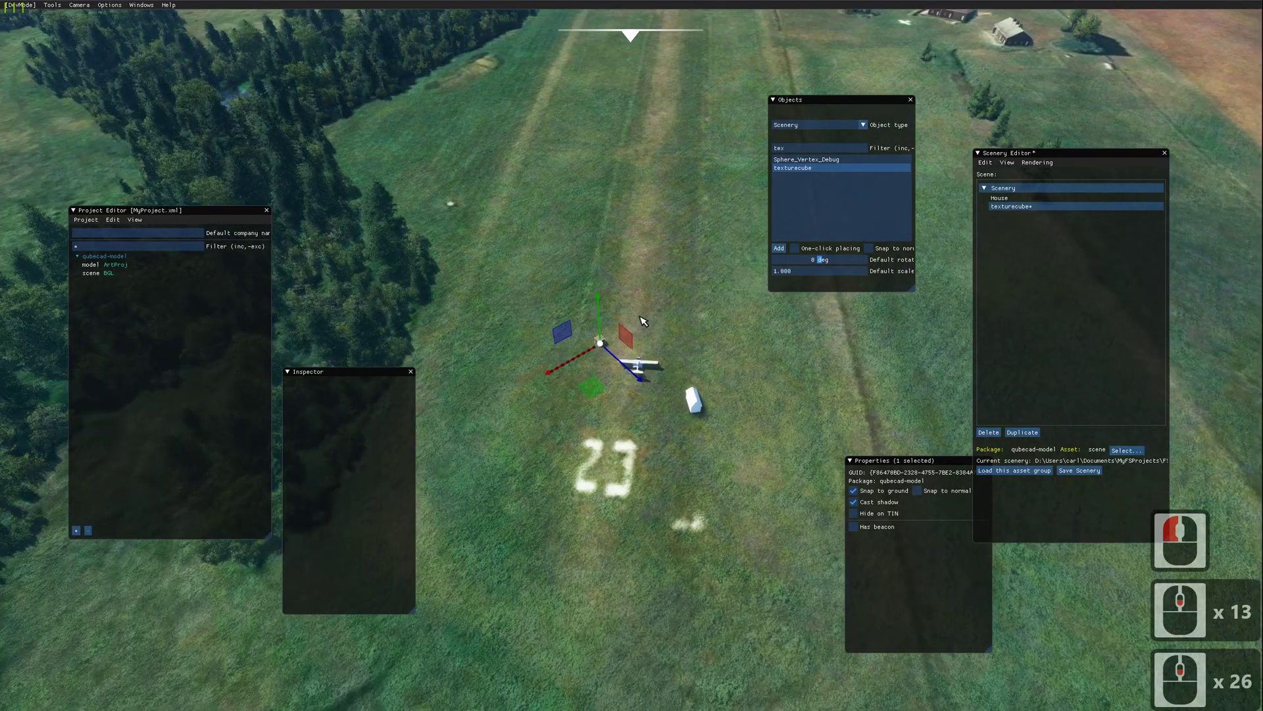
click(742, 333)
click(725, 342)
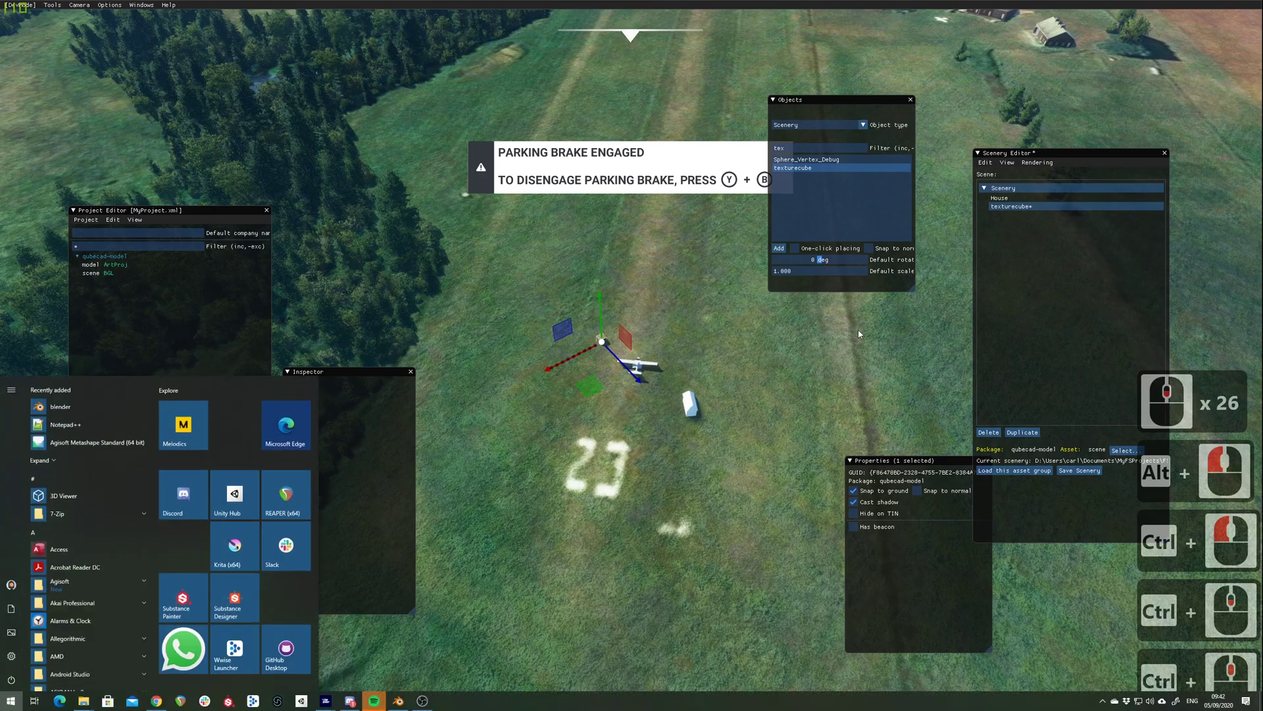
middle_click(857, 345)
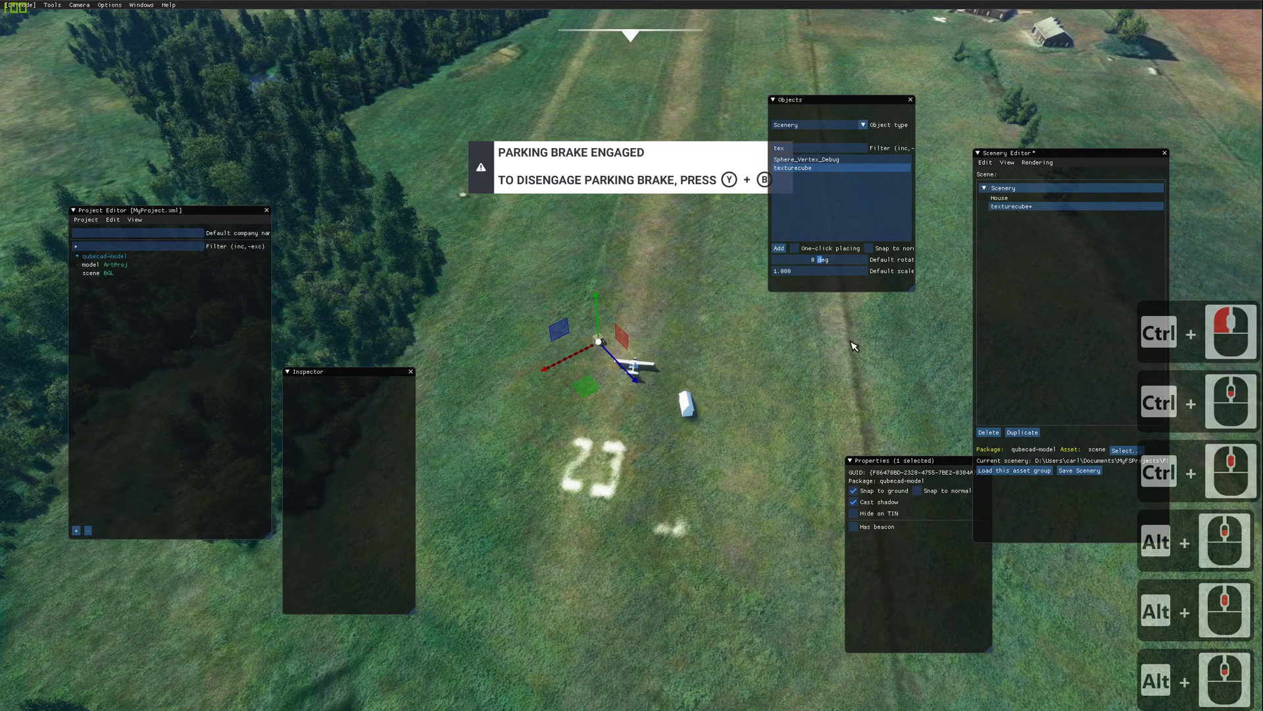
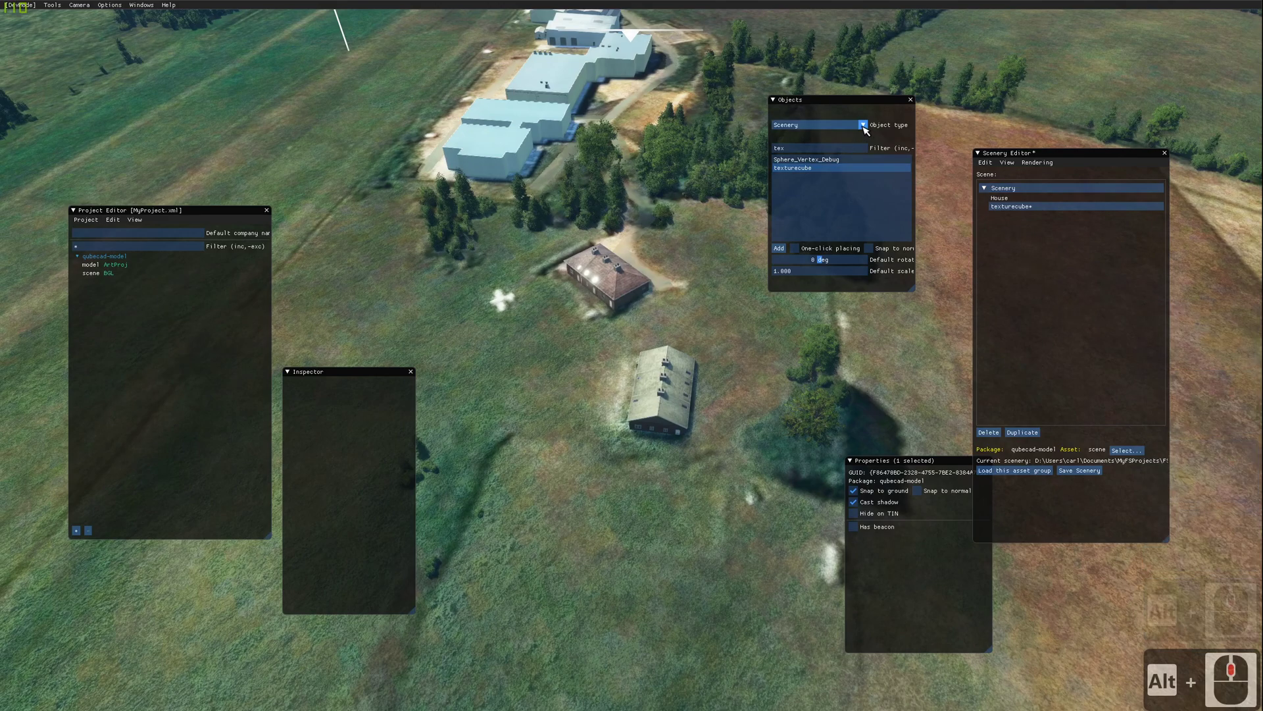
Step: Set Object type to Polygon and add a new empty polygon to the scene
click(866, 128)
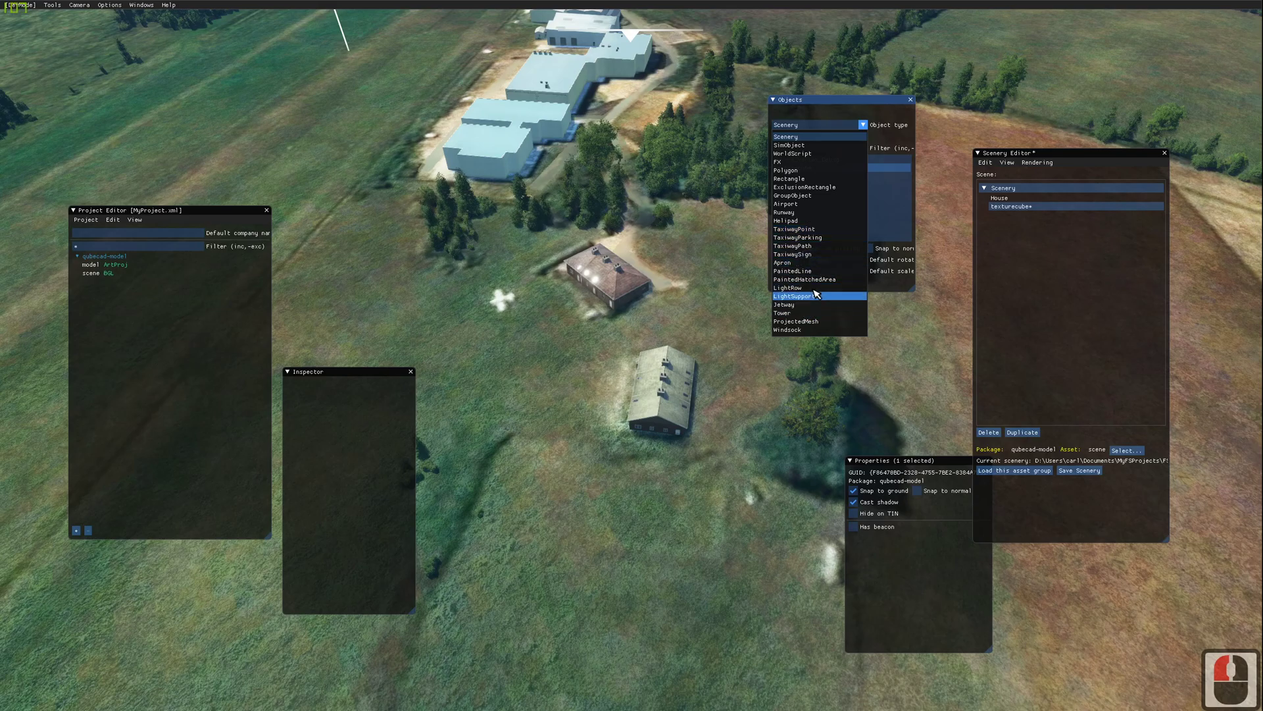
click(800, 177)
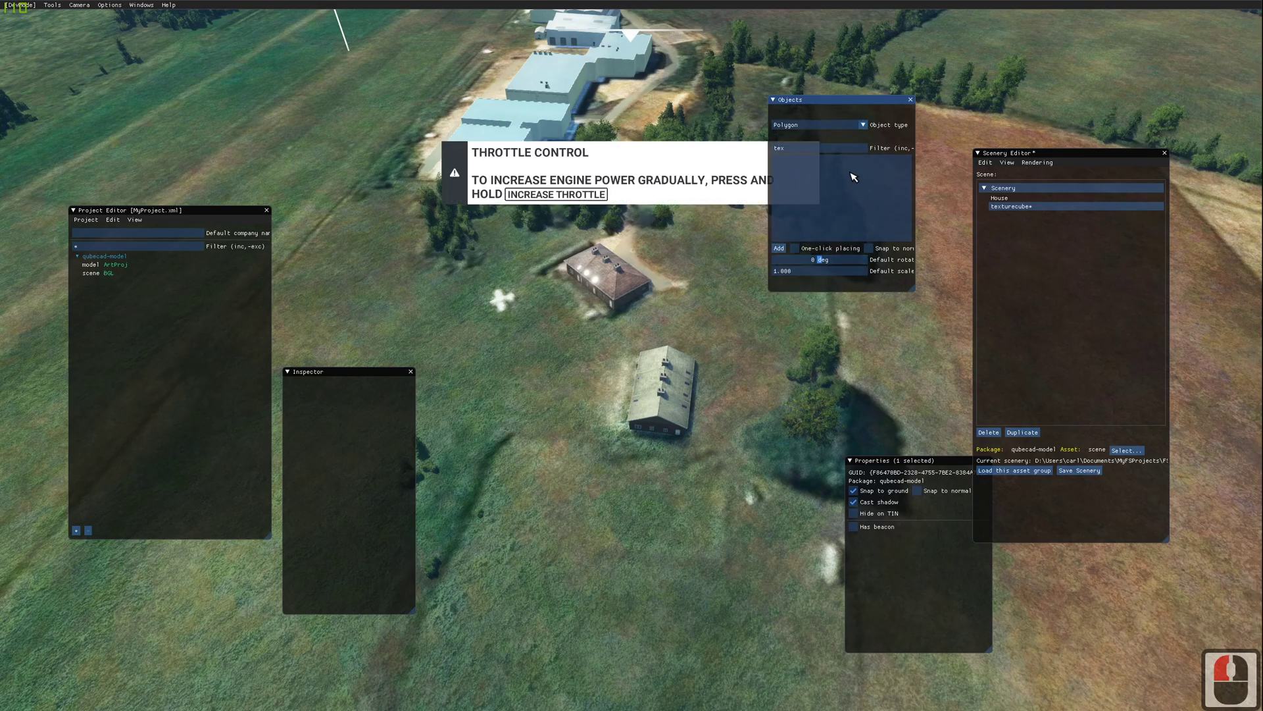
click(859, 140)
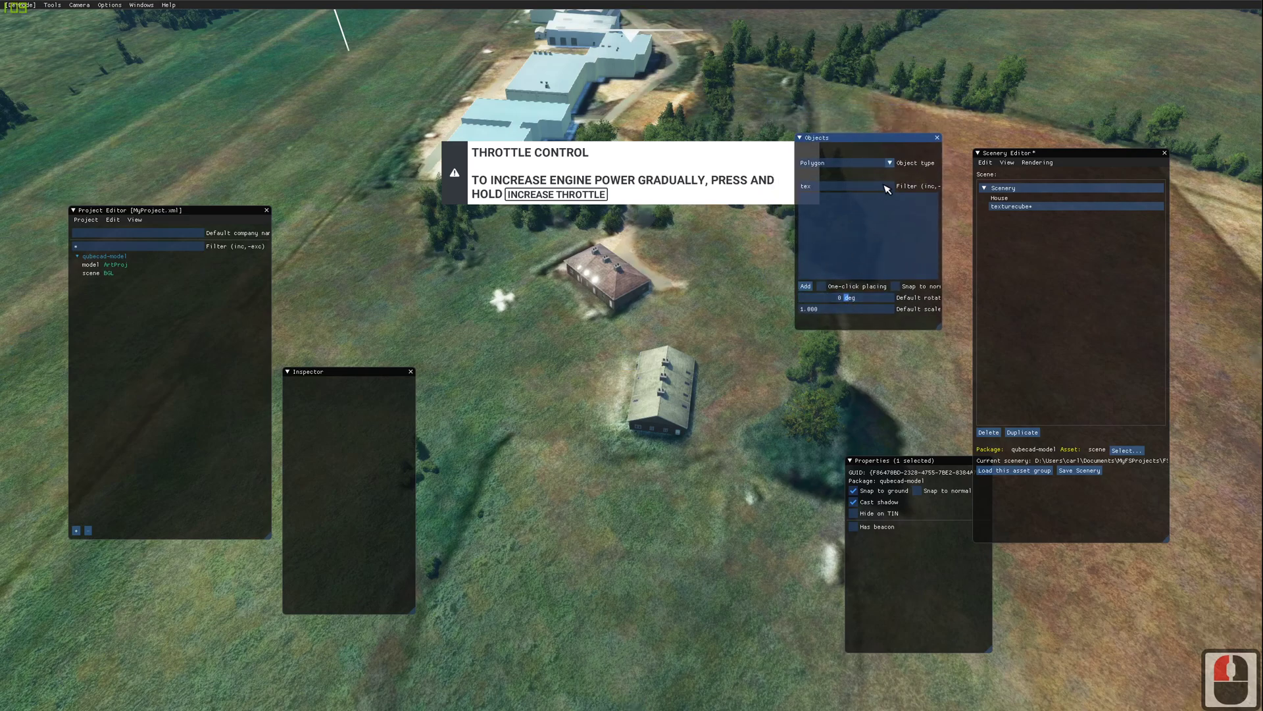
click(1016, 167)
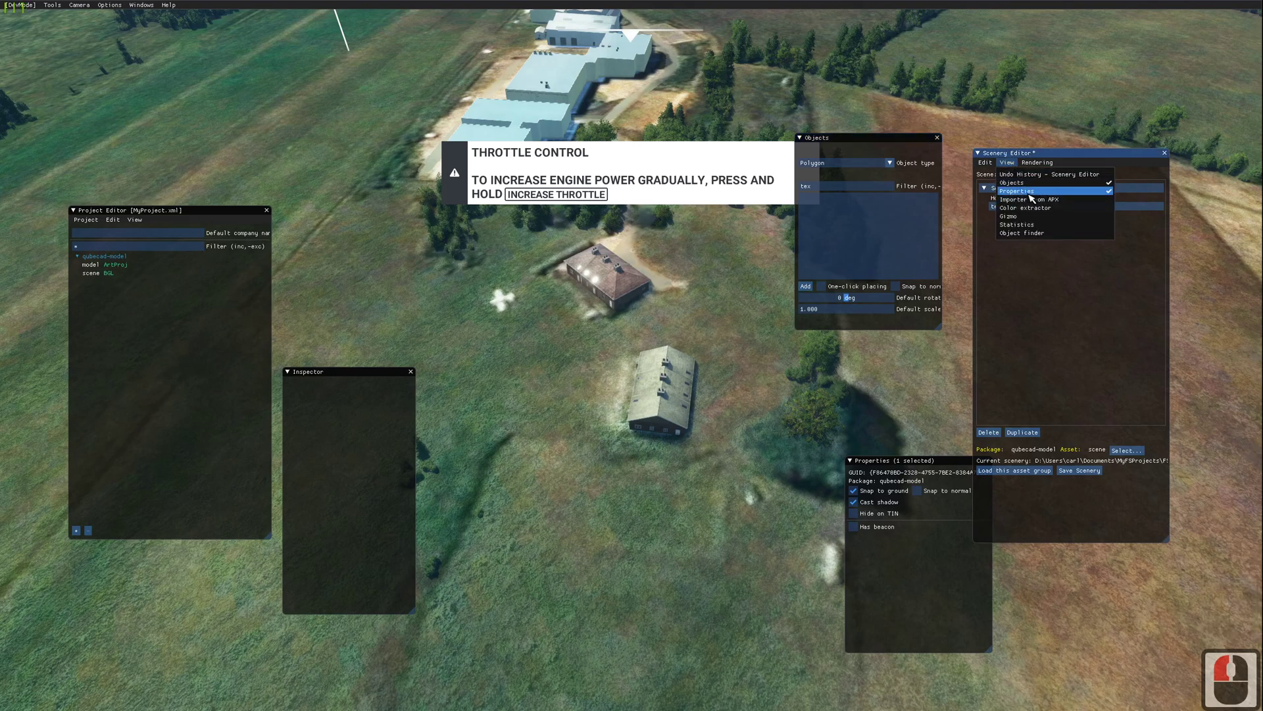
click(861, 138)
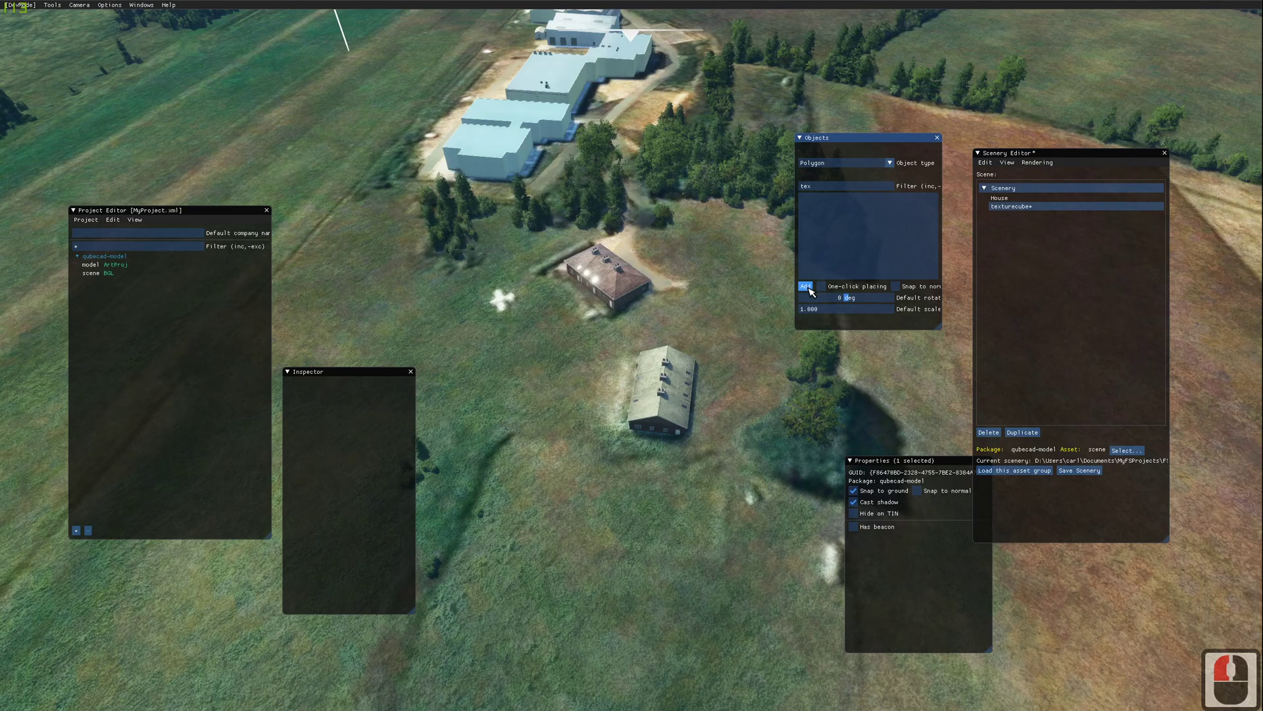
click(814, 291)
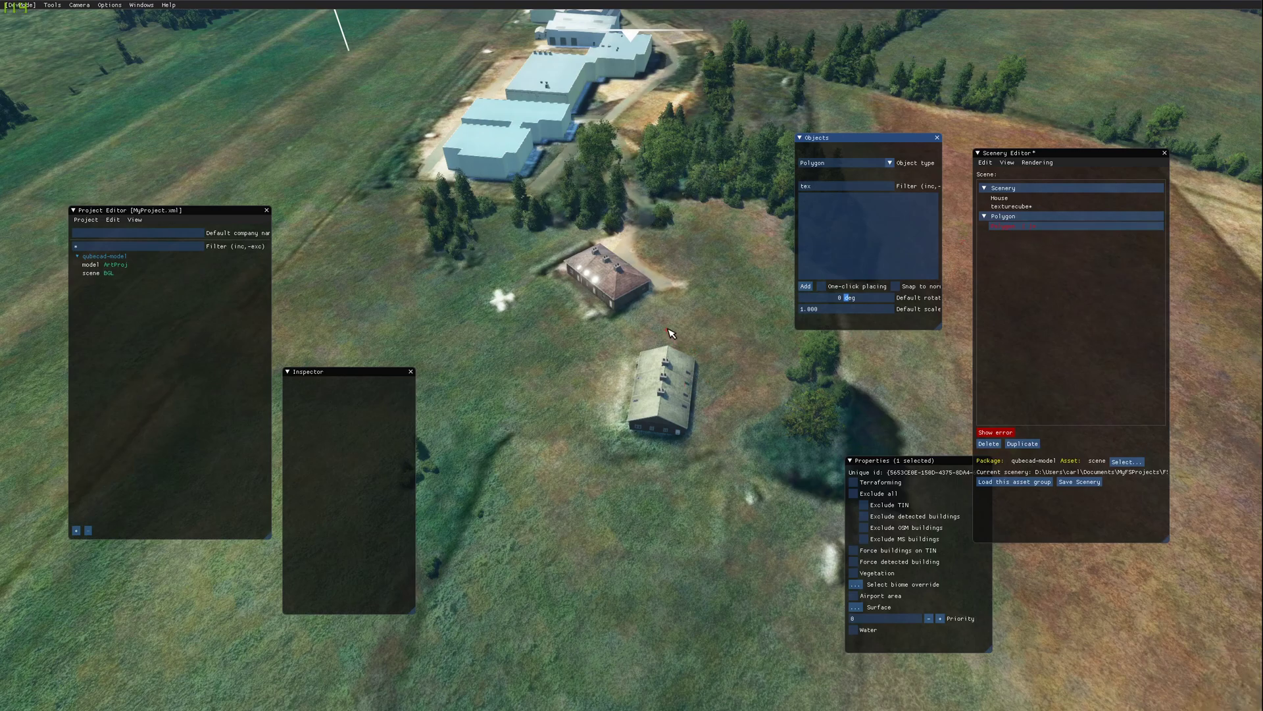
Step: Trace the polygon's corner points on the grass around the grey building and finish the outline
click(1008, 228)
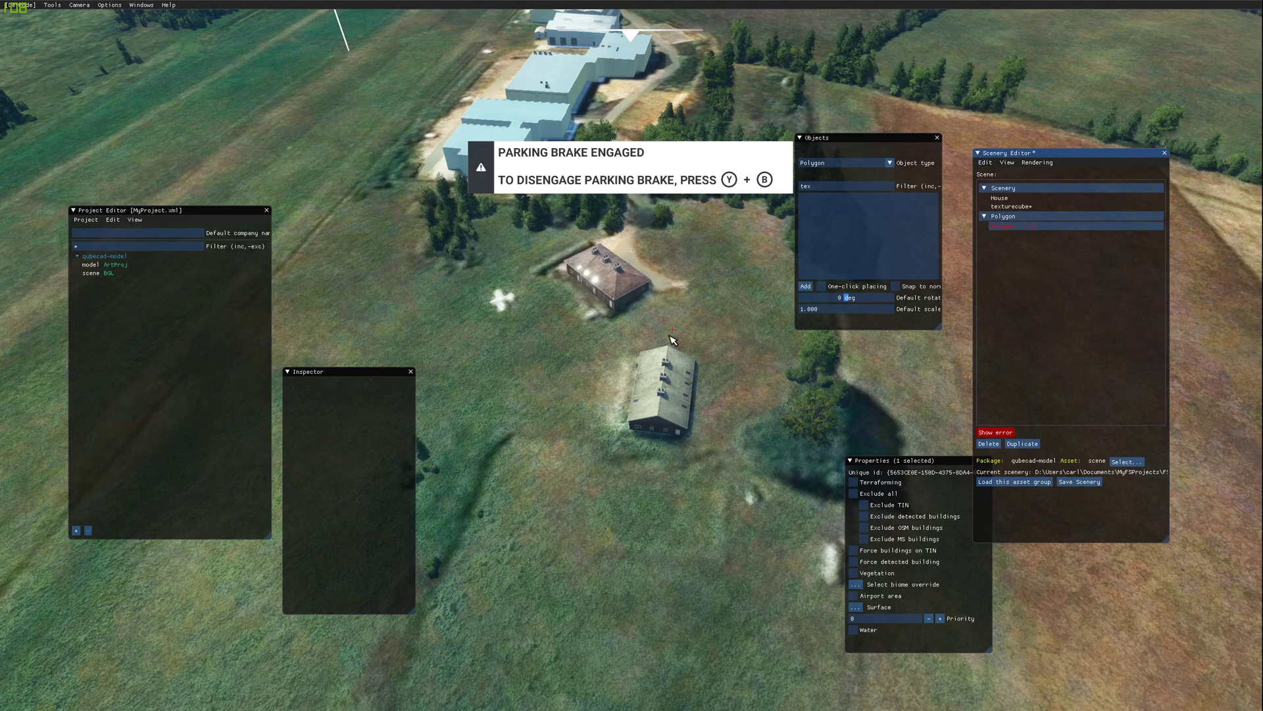
click(674, 330)
click(672, 327)
click(619, 354)
double_click(588, 407)
click(575, 479)
click(645, 499)
double_click(728, 496)
click(735, 406)
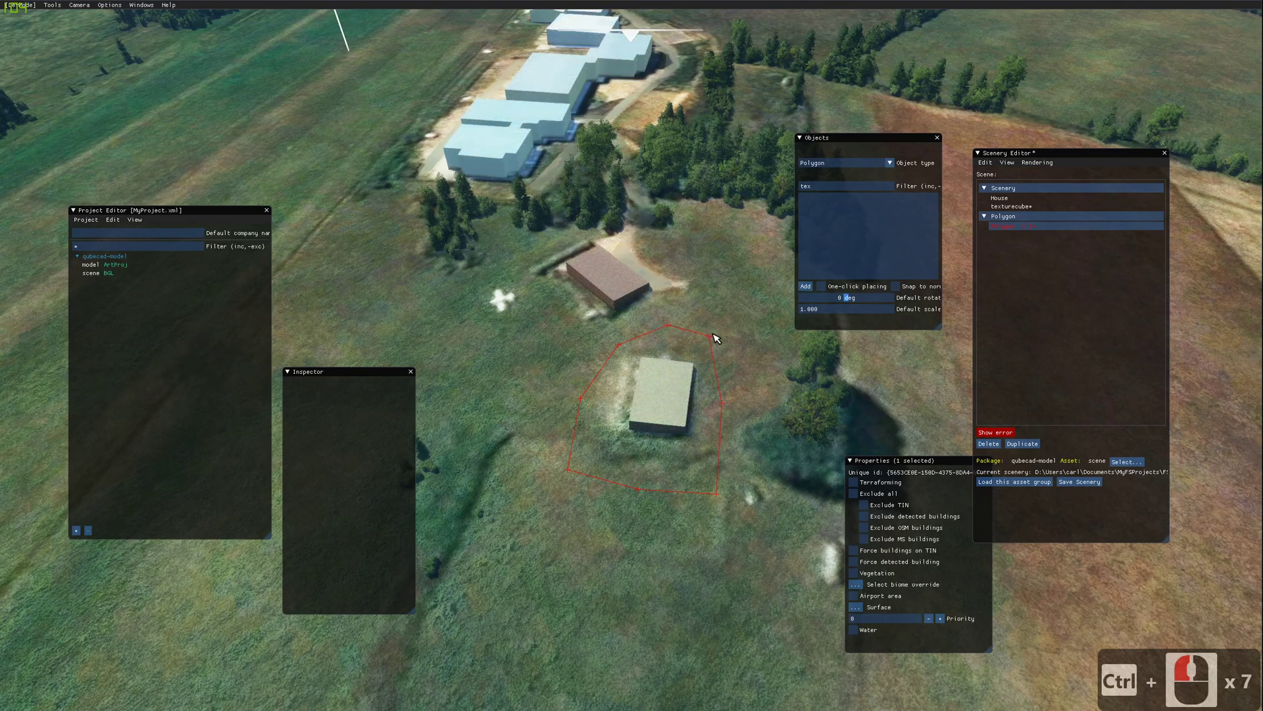
click(718, 338)
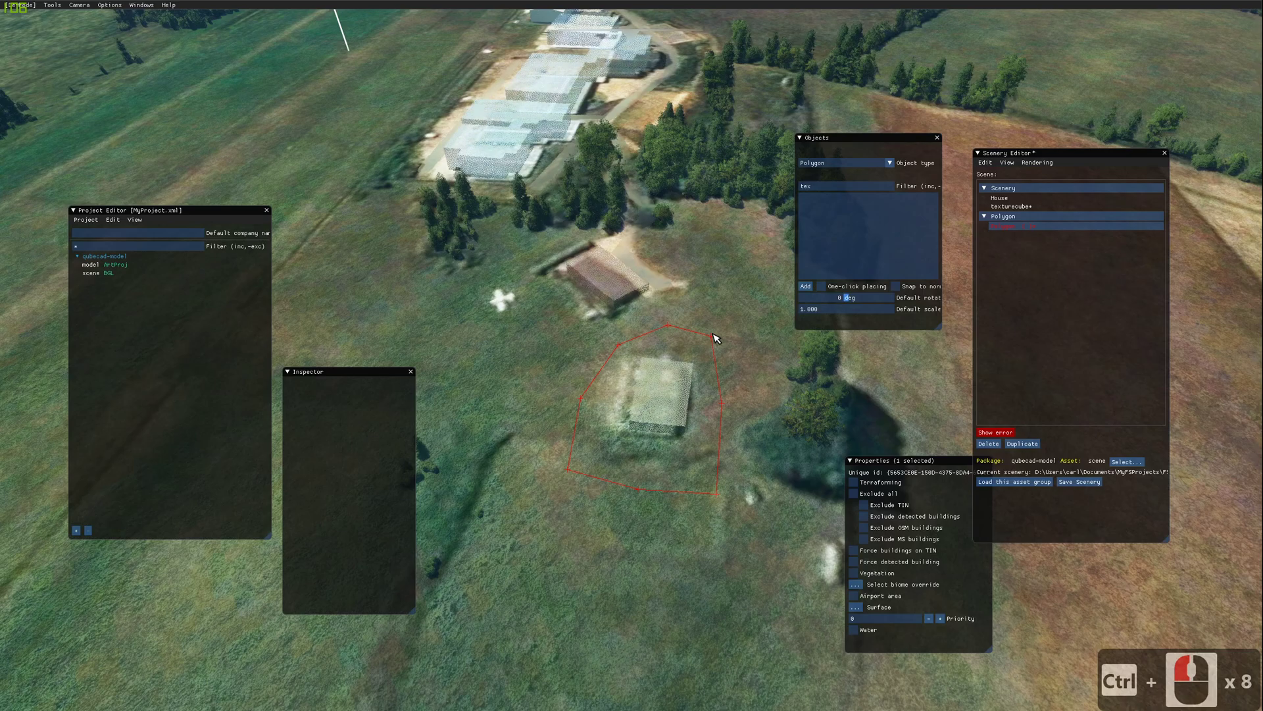
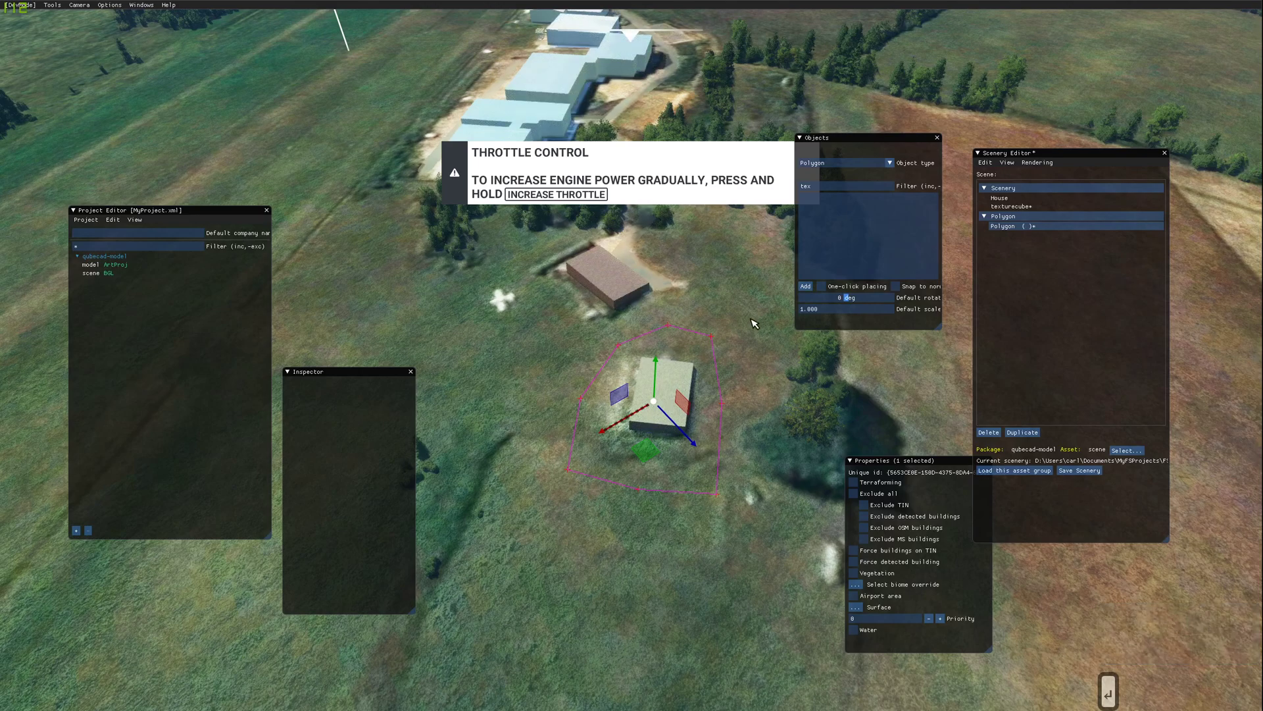
Step: Tick Exclude all so the polygon removes terrain and every building type inside it
key(Return)
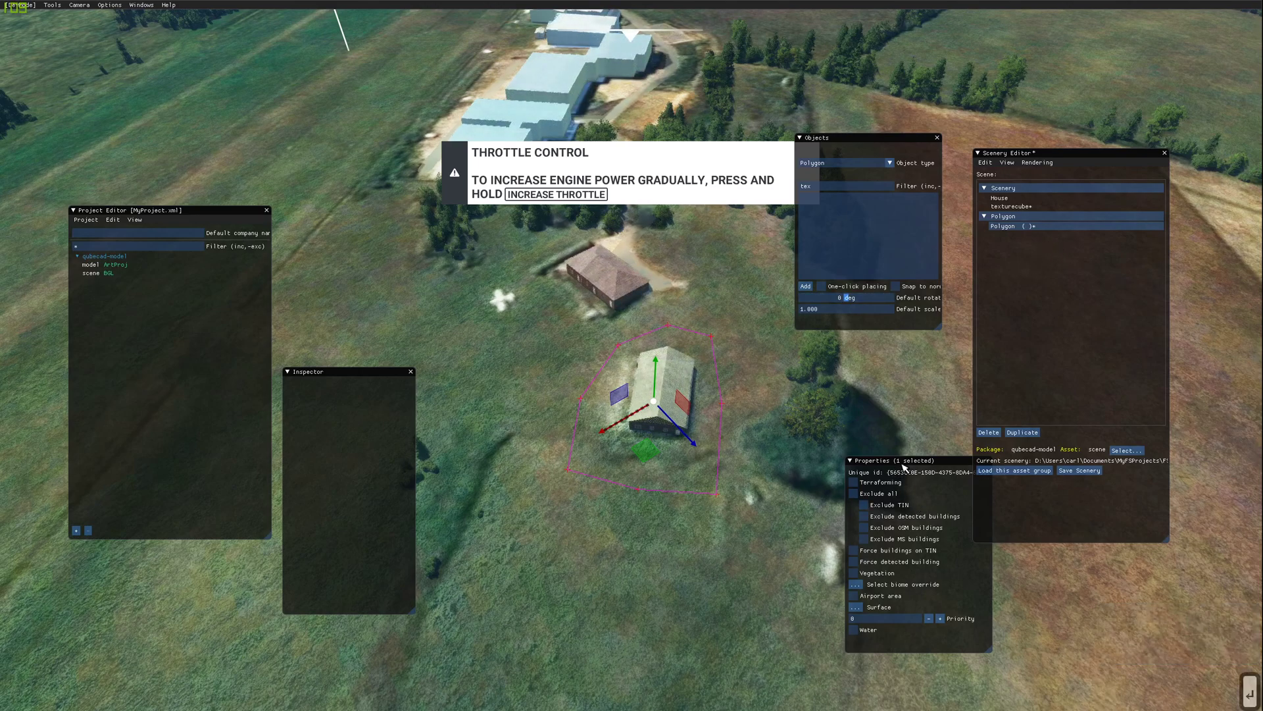
click(890, 396)
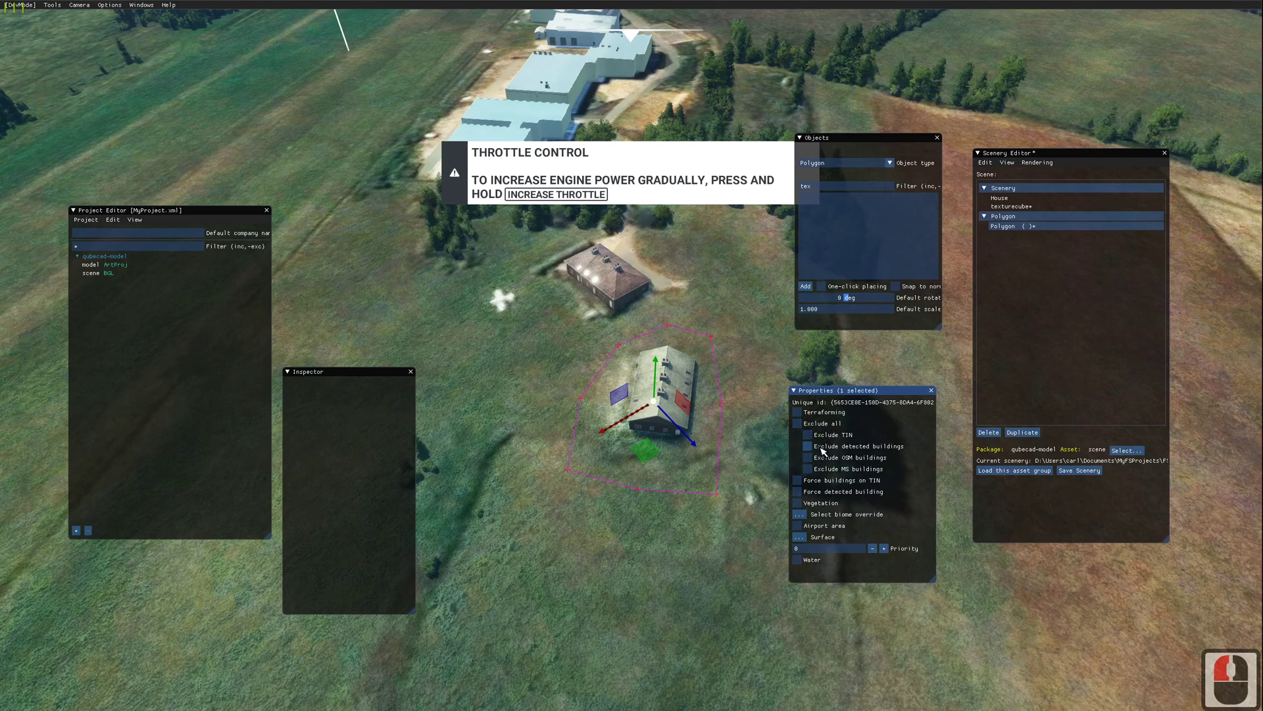
click(801, 424)
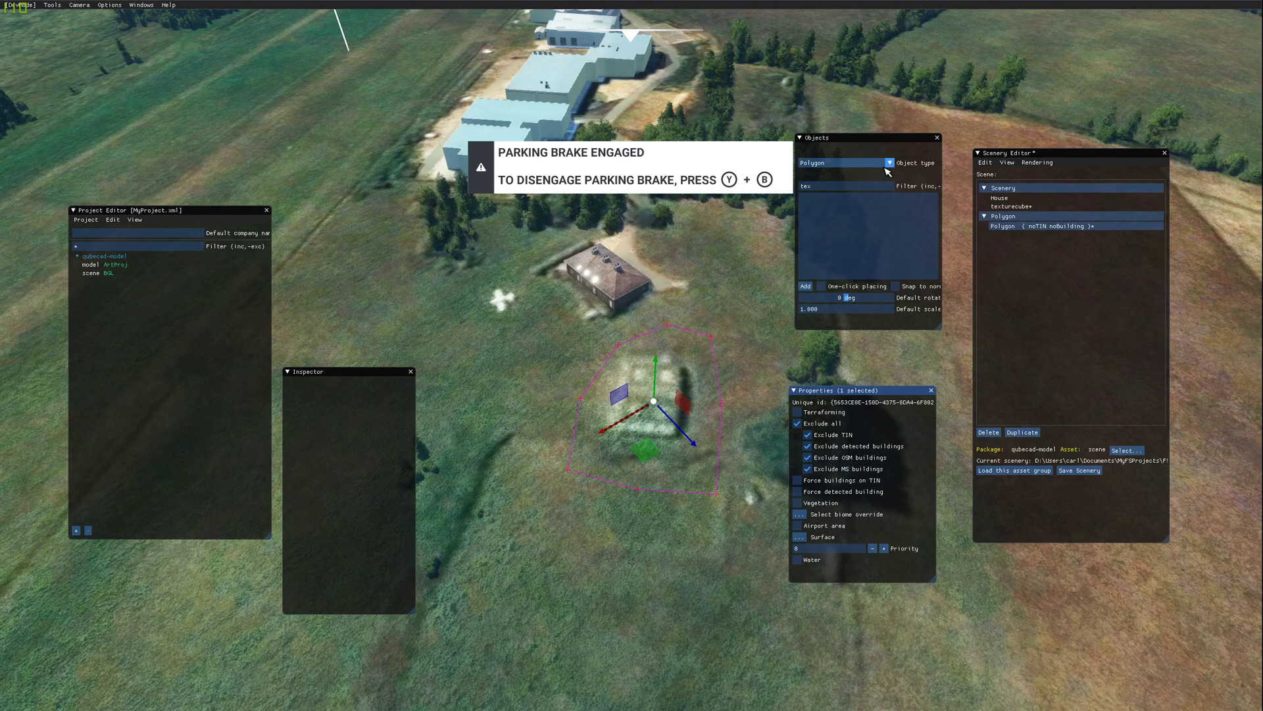
Step: Switch Object type to Scenery and place a texturecube inside the cleared polygon
click(895, 167)
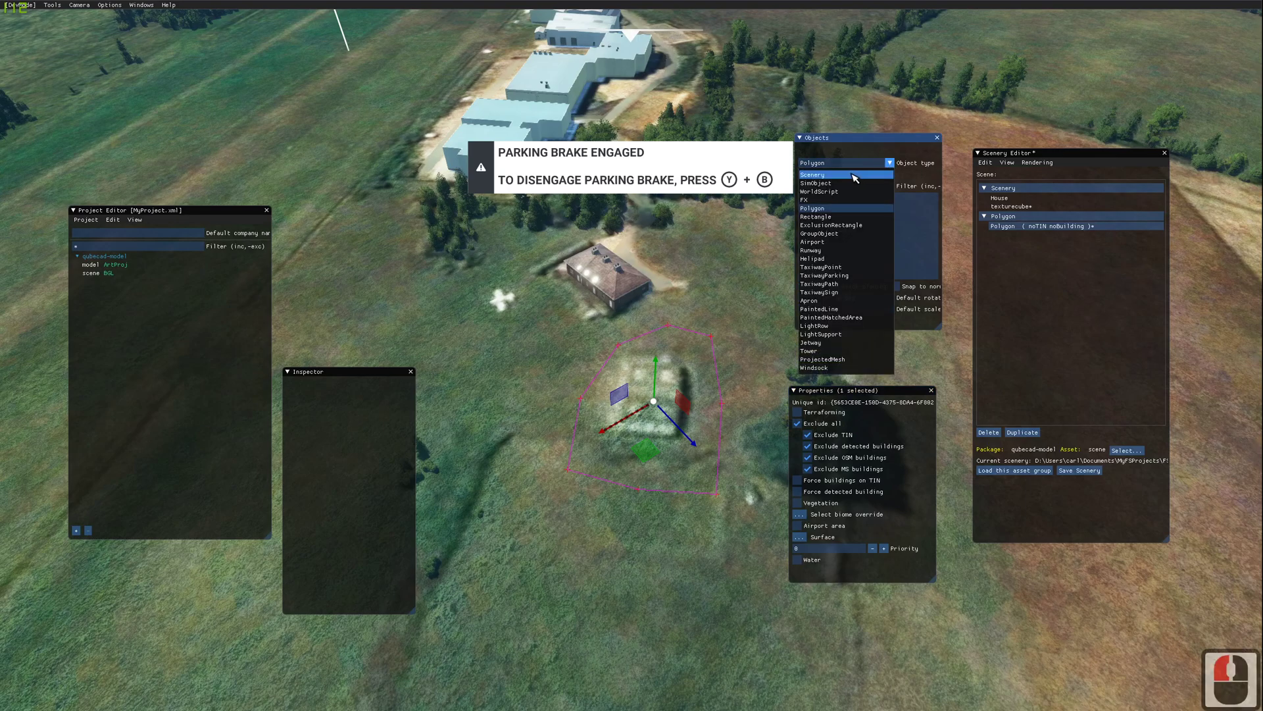
click(857, 174)
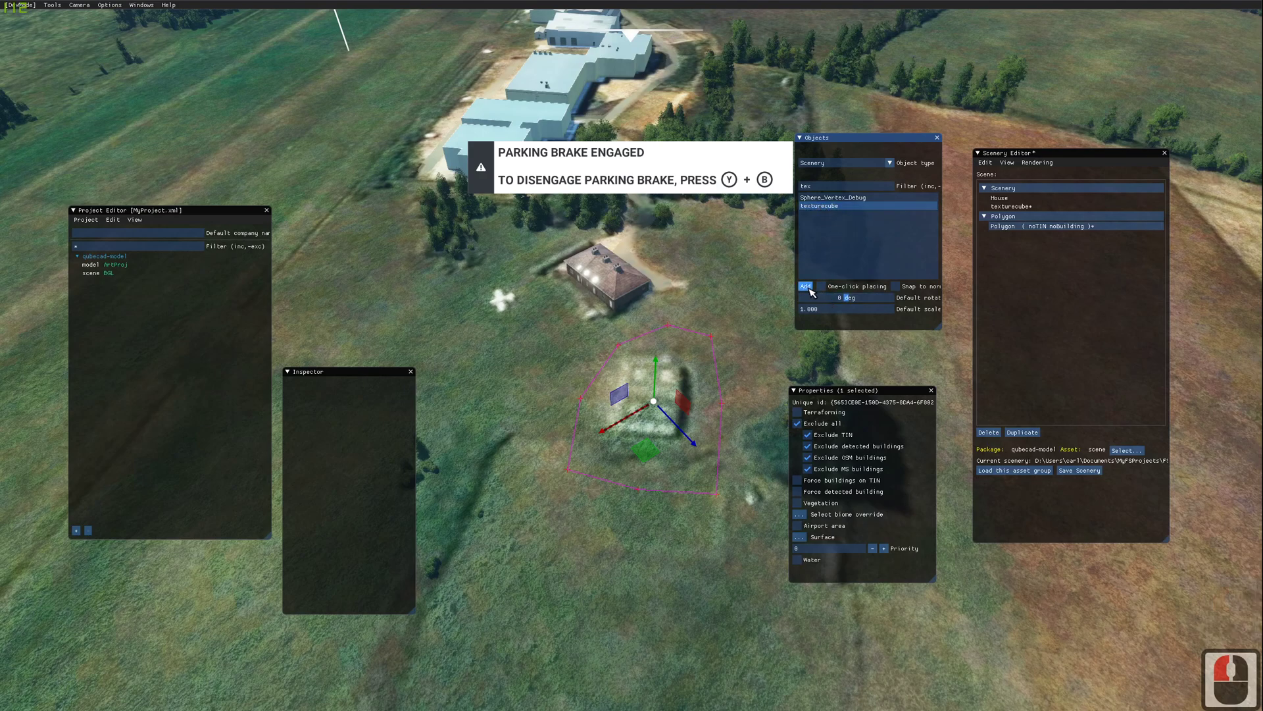
click(814, 291)
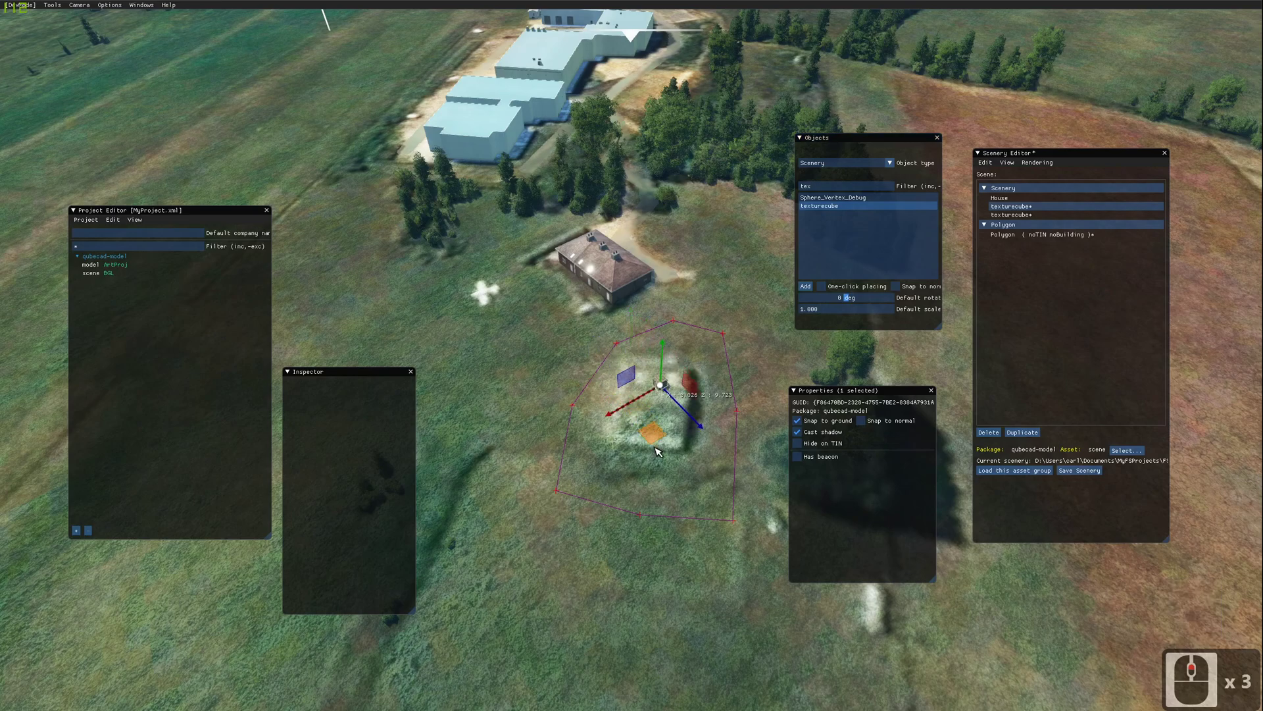
click(643, 454)
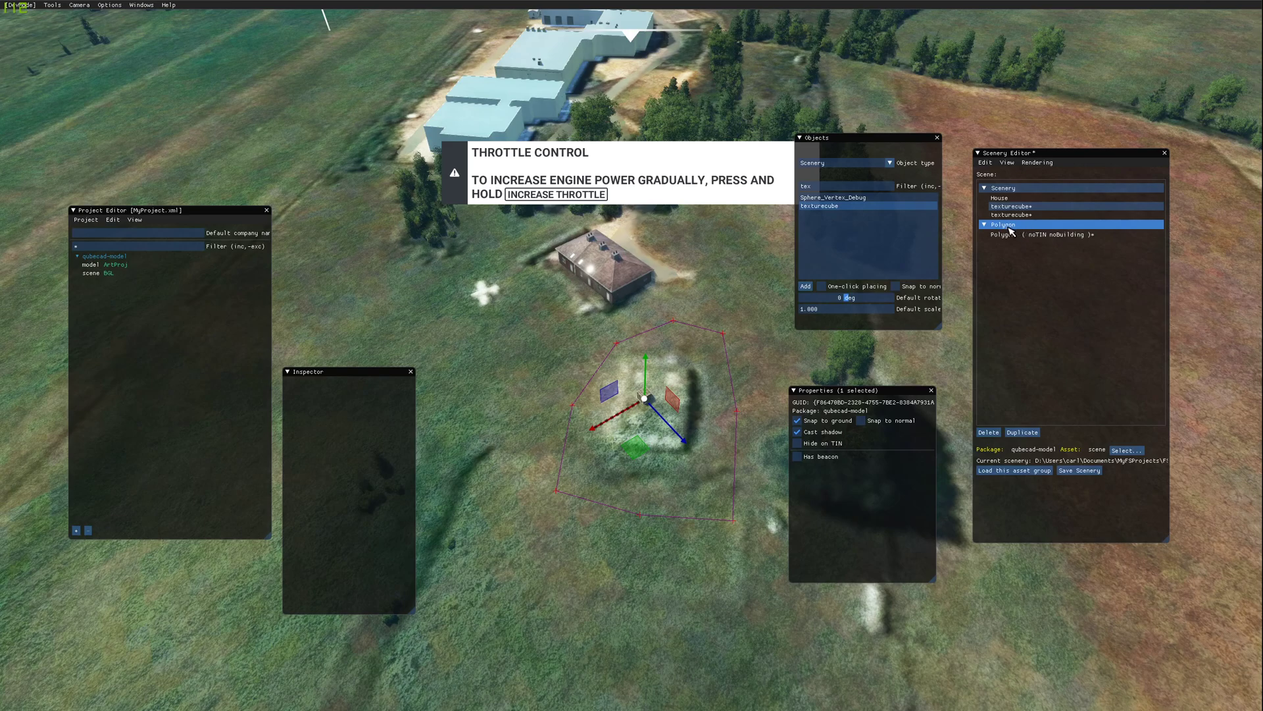
Step: Save the scenery shapes as a file named Shape in the PackageSource scene folder
click(1010, 228)
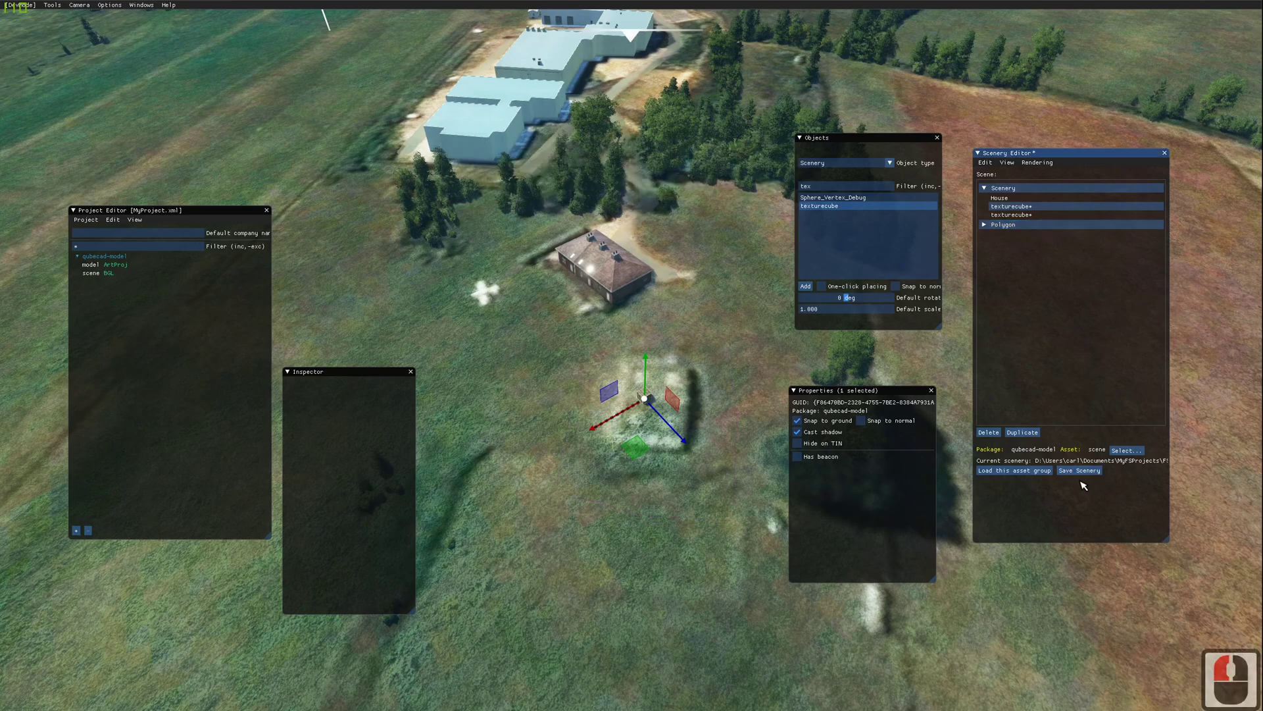
click(1085, 472)
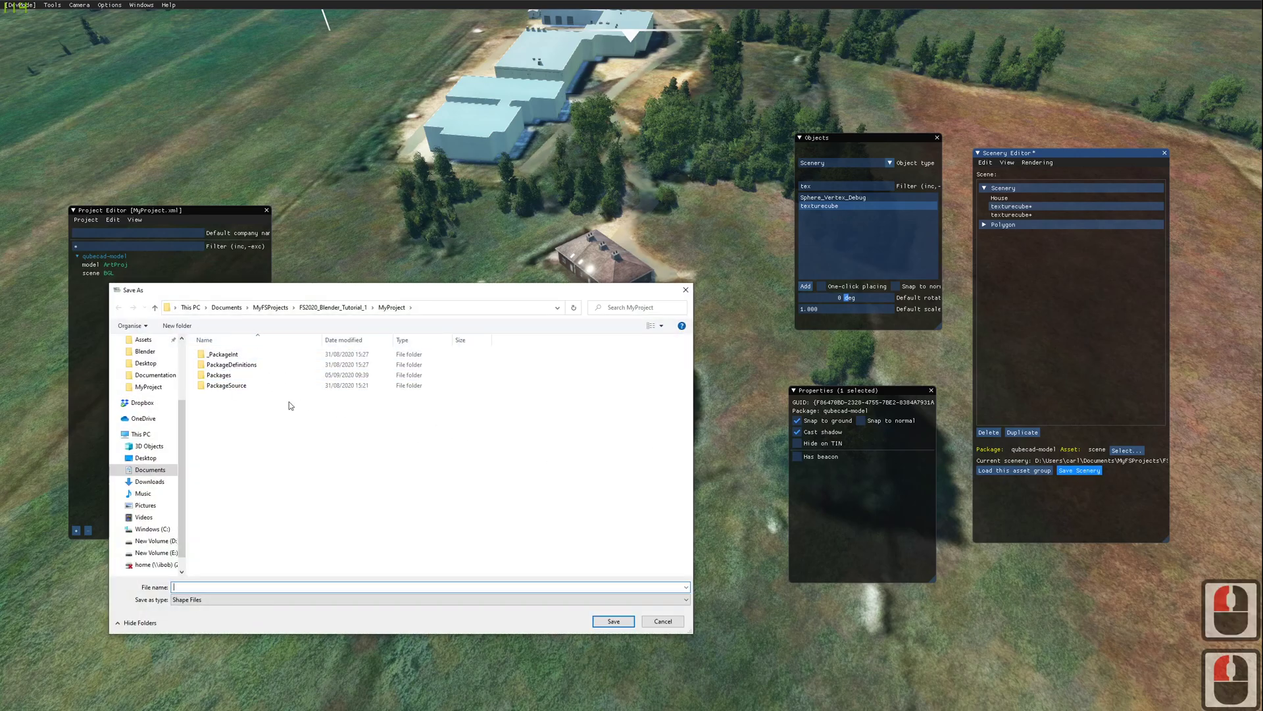
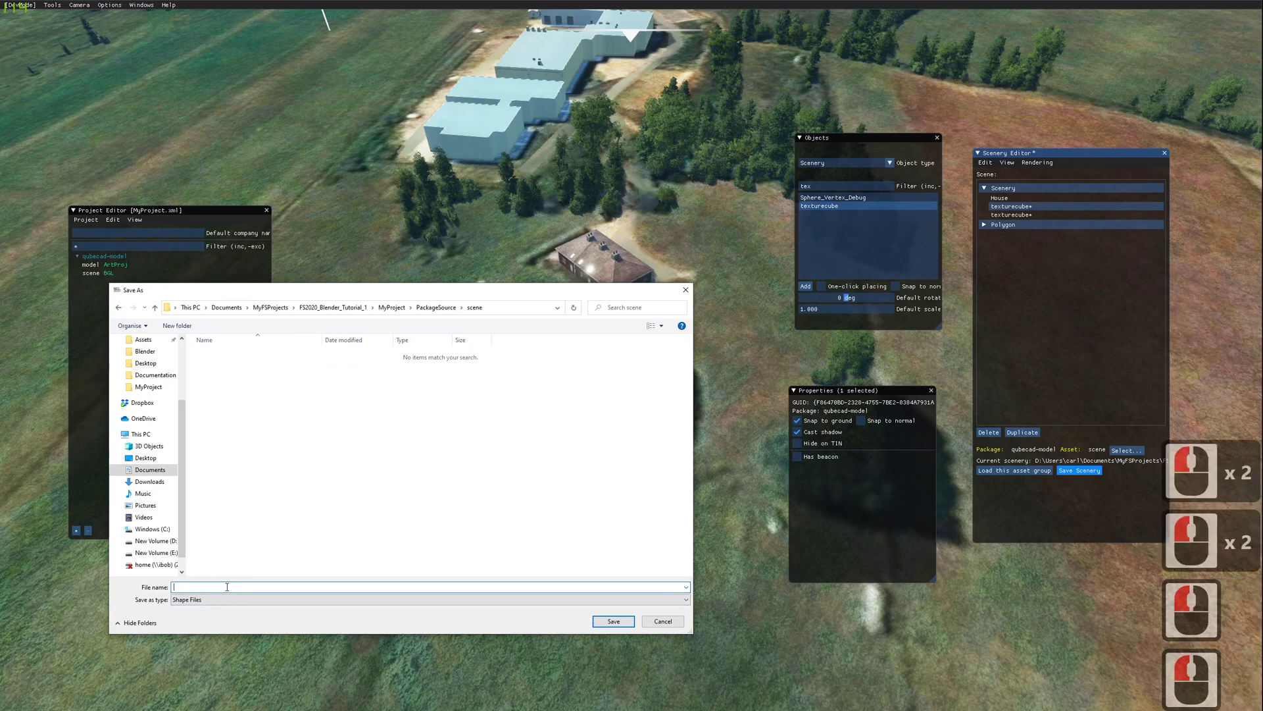
text(shape)
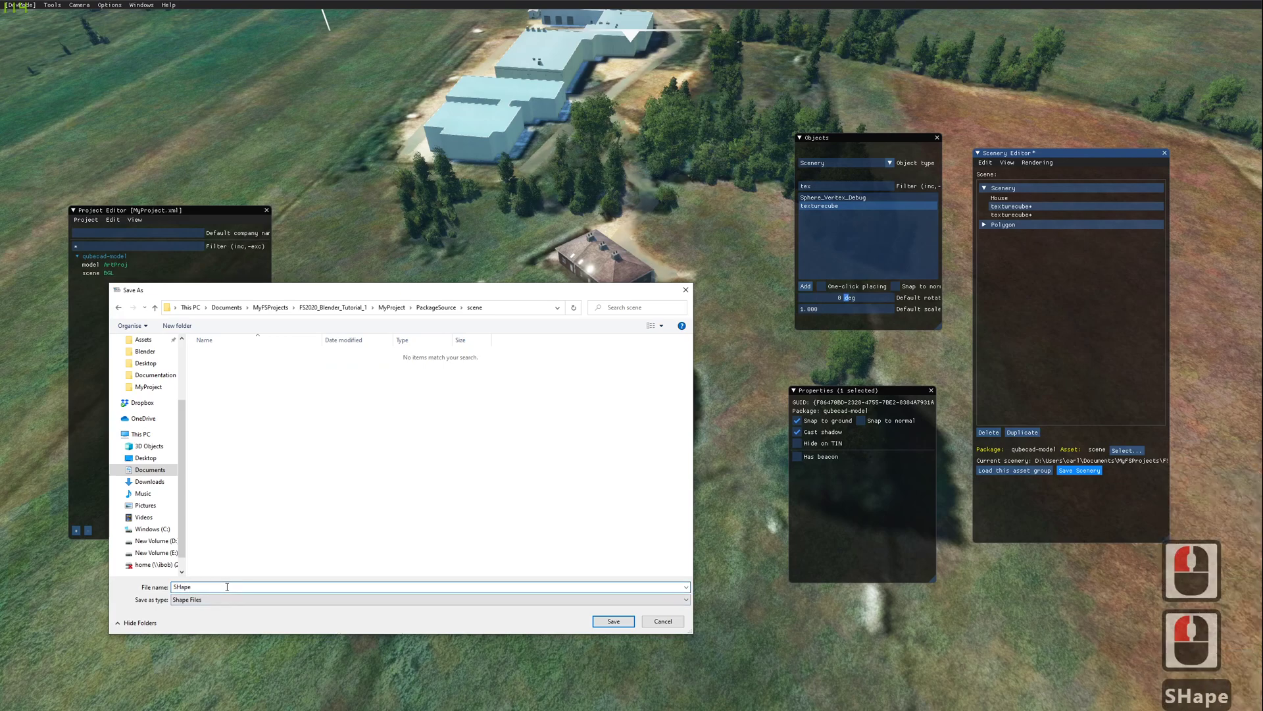
key(Left)
key(Left)
key(Left)
key(Left)
key(Delete)
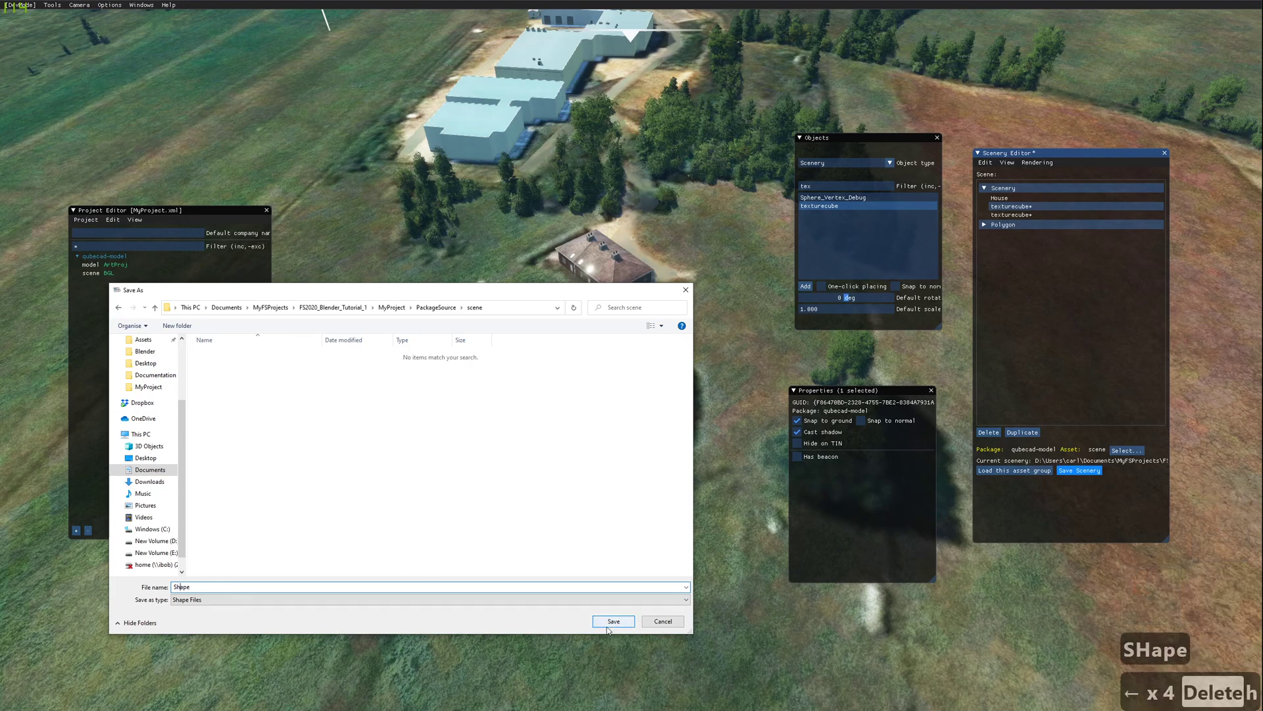
click(621, 629)
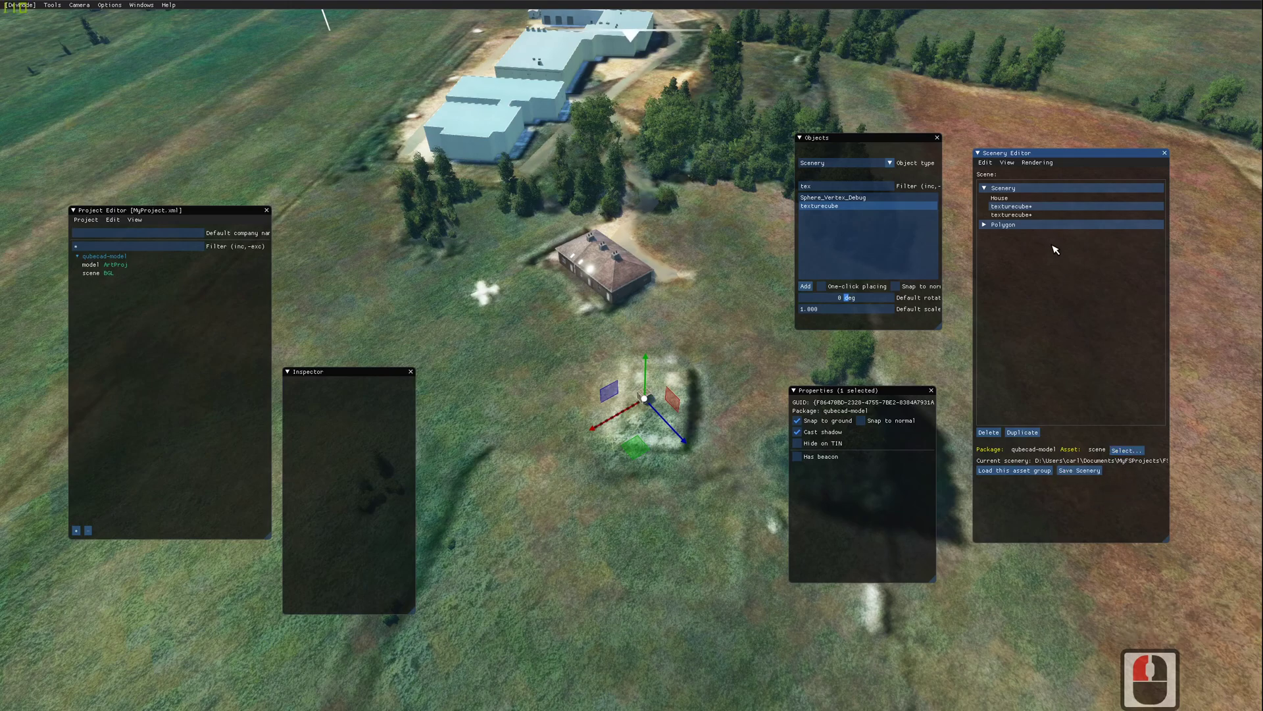
Step: Save the scenery into the qubecad-model scene asset via the Asset Selector
click(1014, 225)
click(1010, 190)
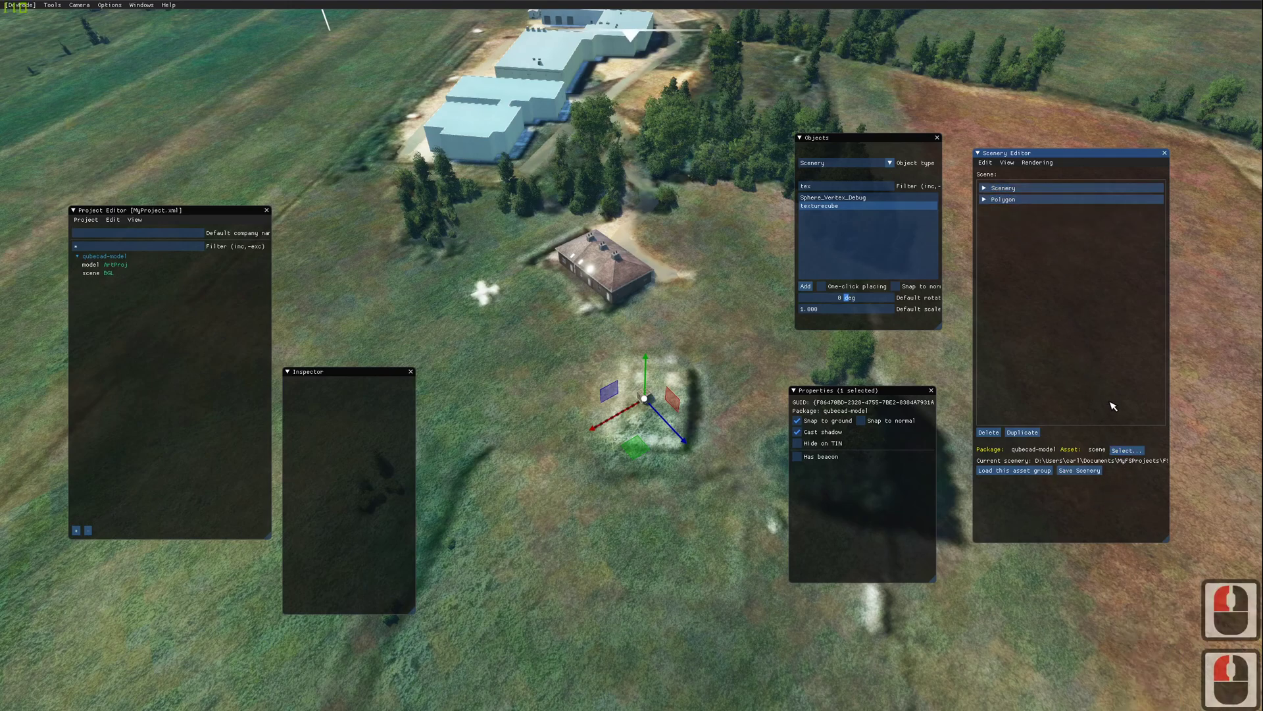
click(1133, 451)
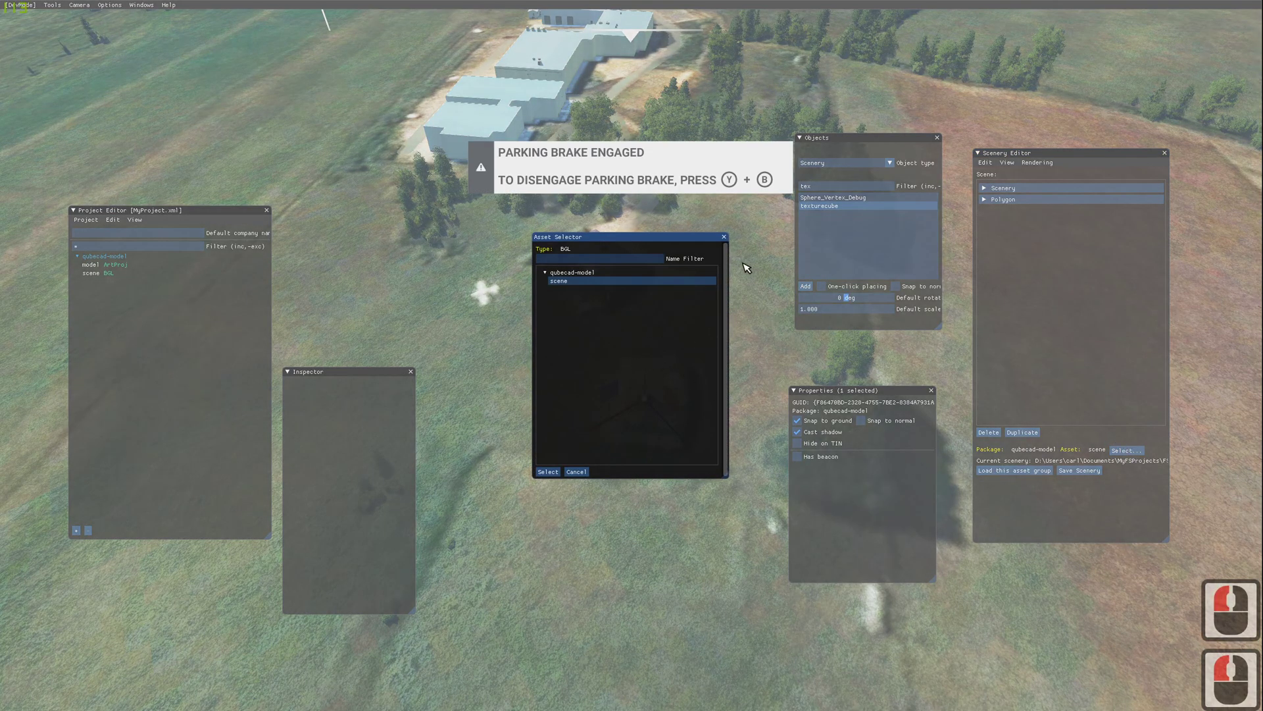
click(729, 236)
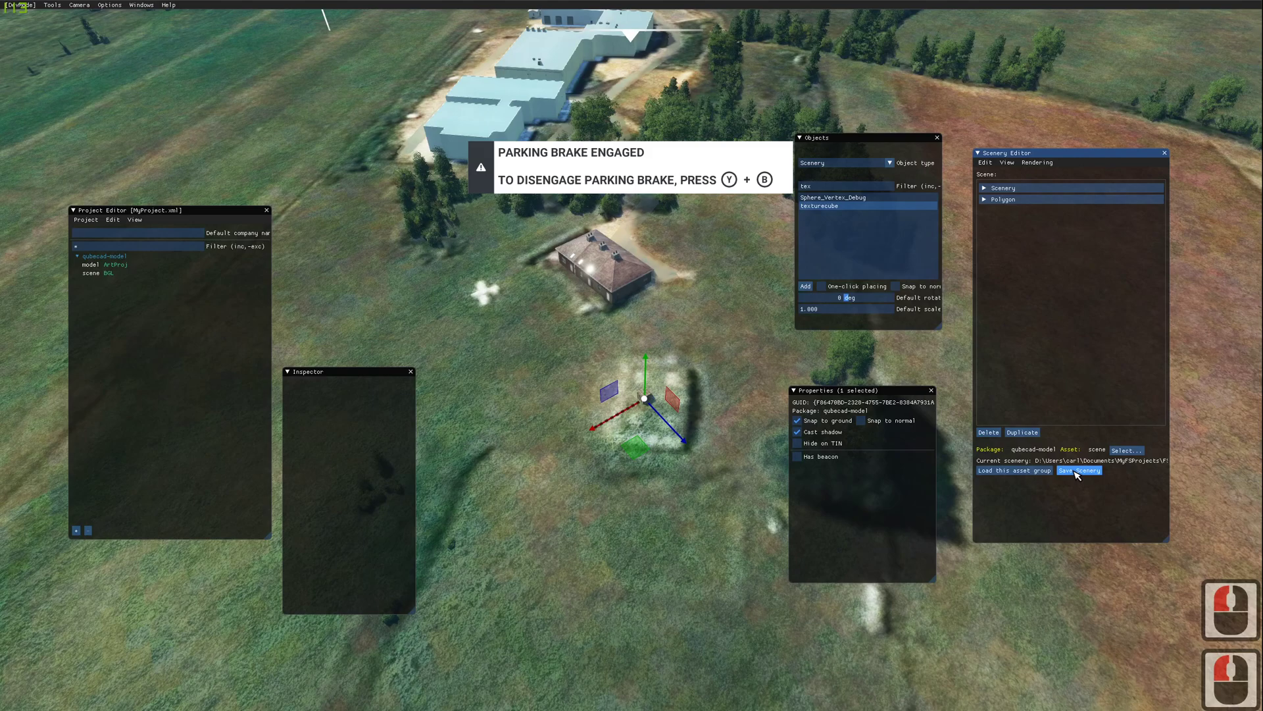
click(1079, 475)
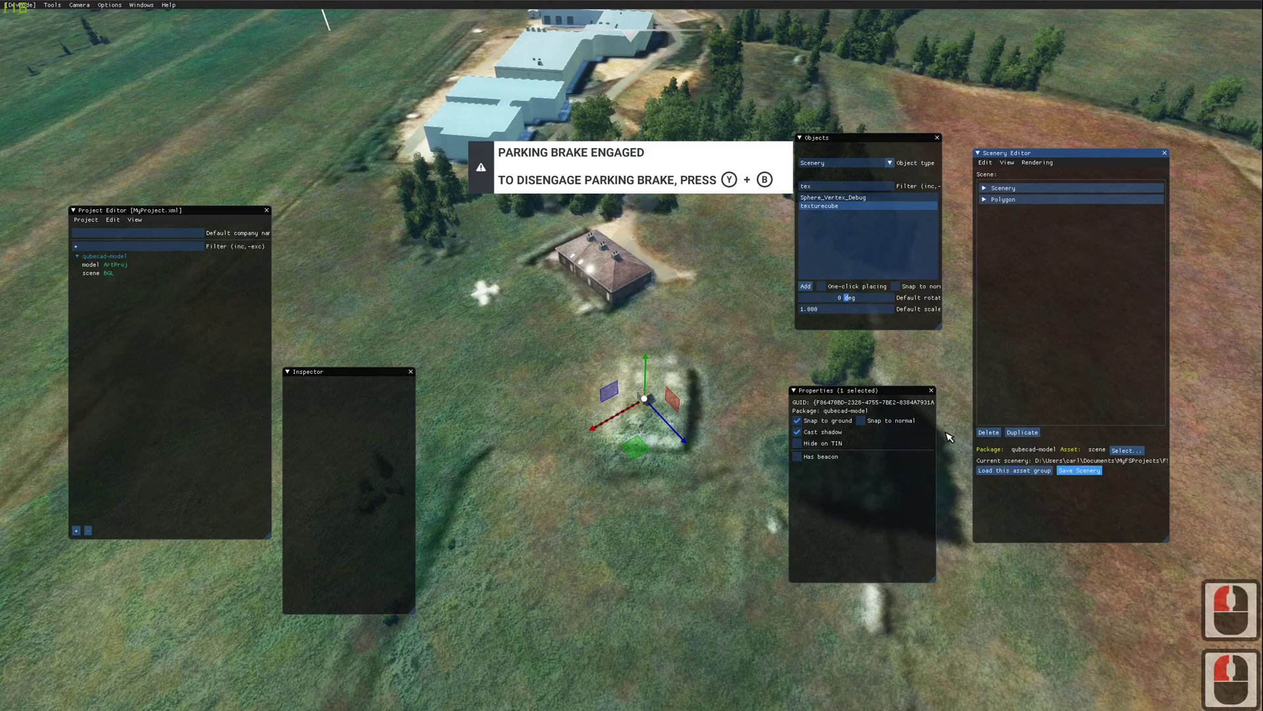
Step: Move the camera closer to view the brick cube where the building stood
middle_click(655, 471)
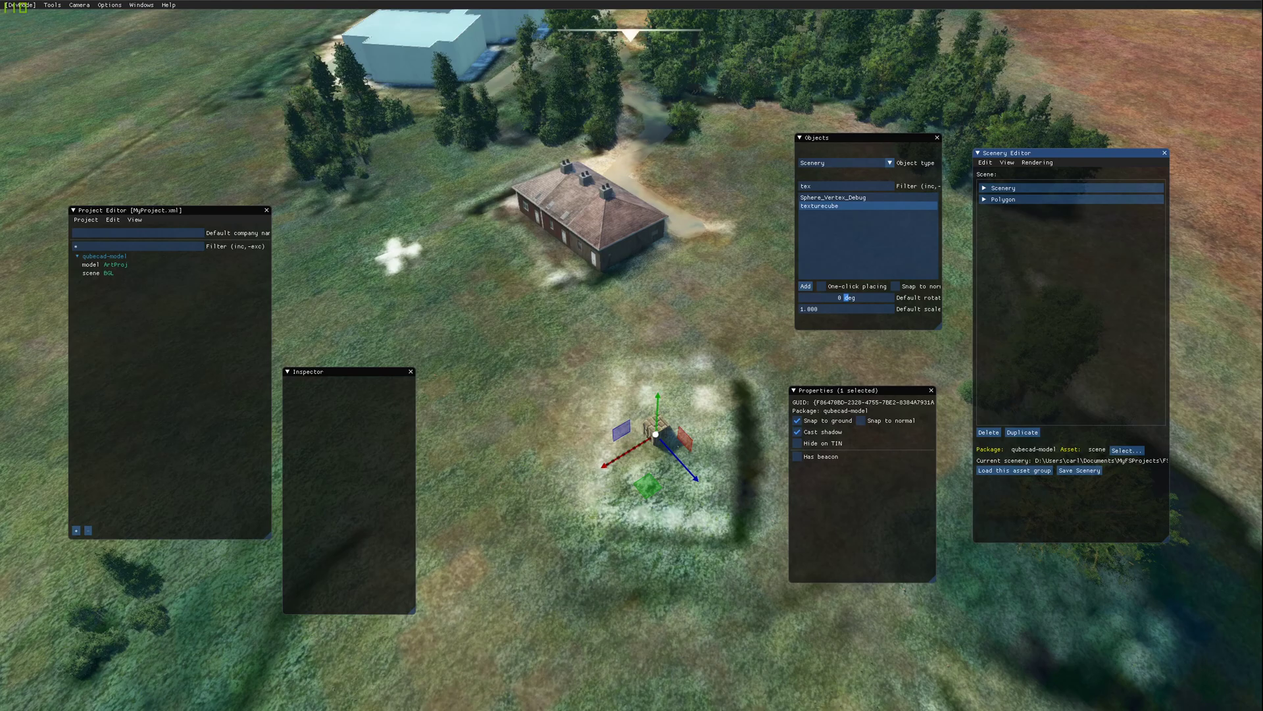
click(657, 431)
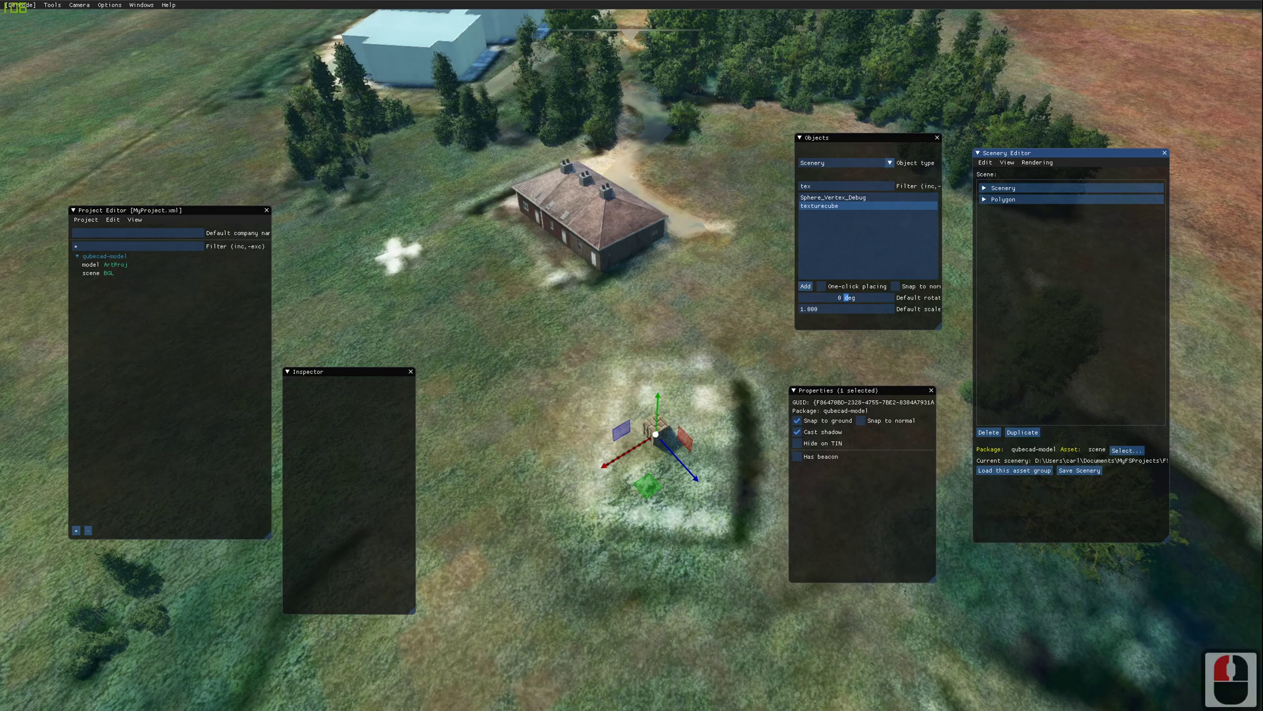